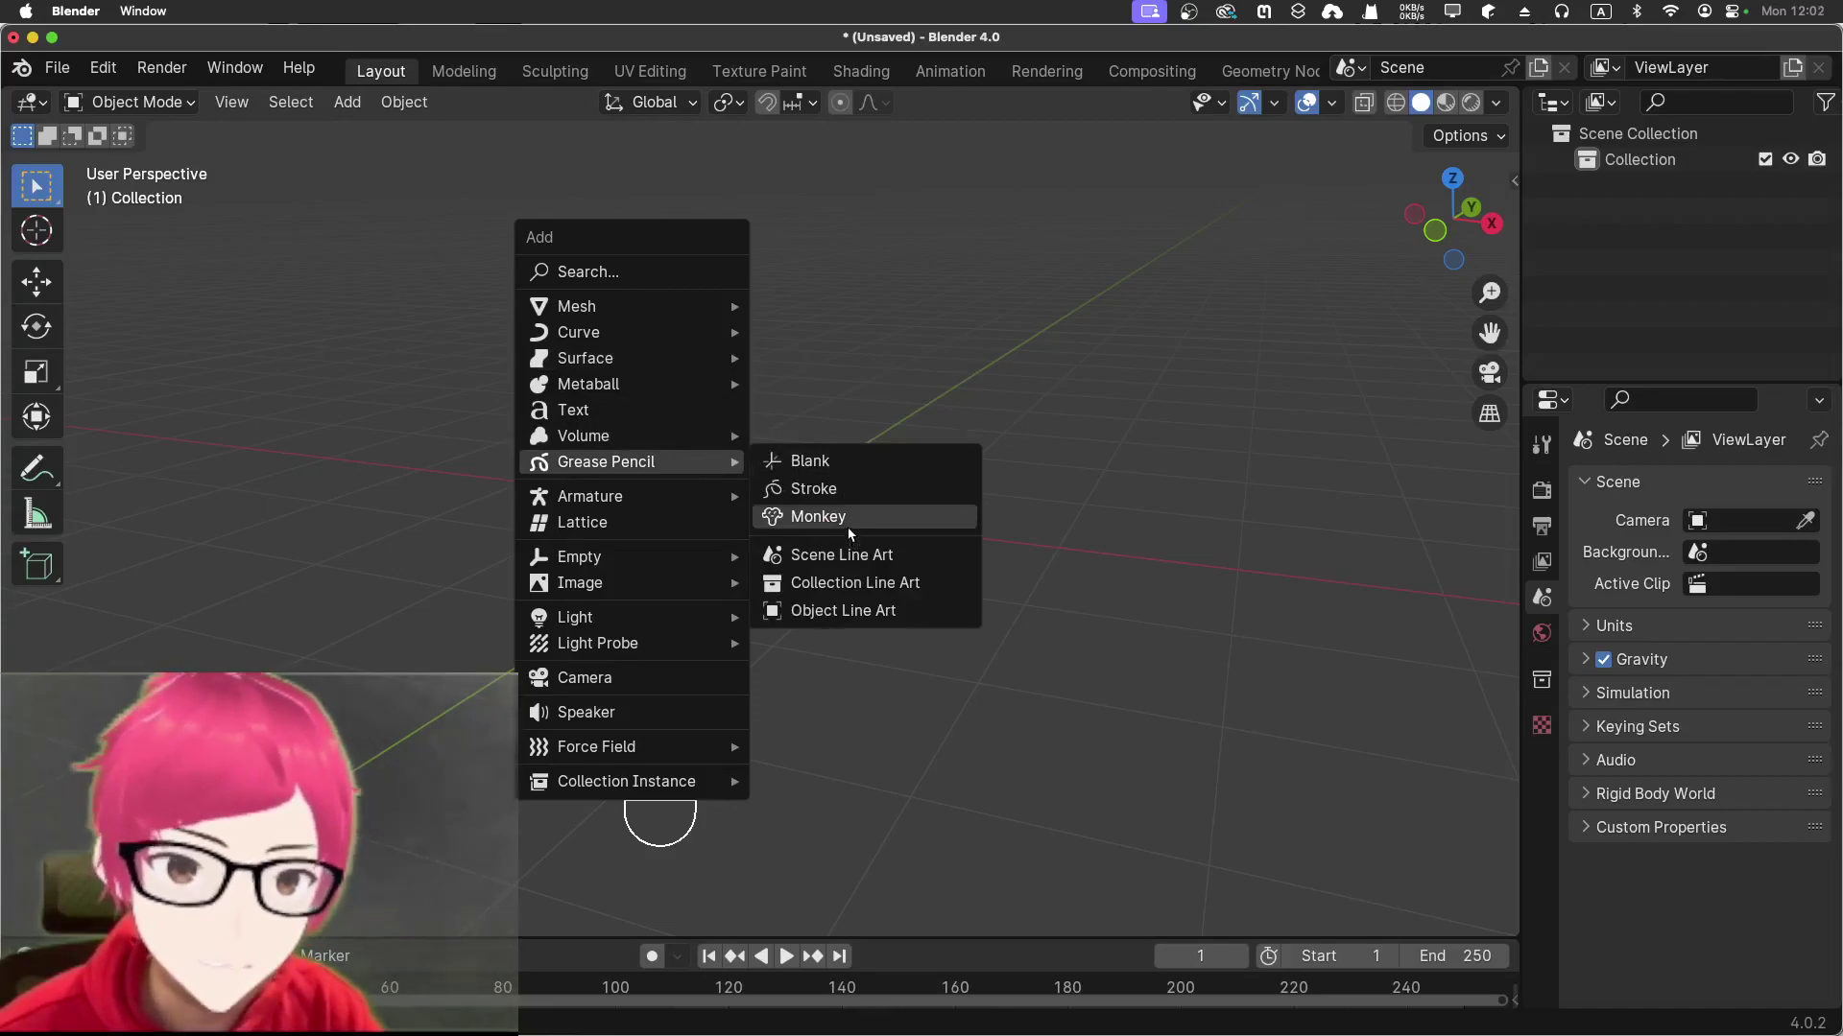
Add the Grease Pencil Monkey (Suzanne) from the Add menu
left_click_drag(980, 622, 1033, 651)
left_click_drag(1035, 718, 991, 603)
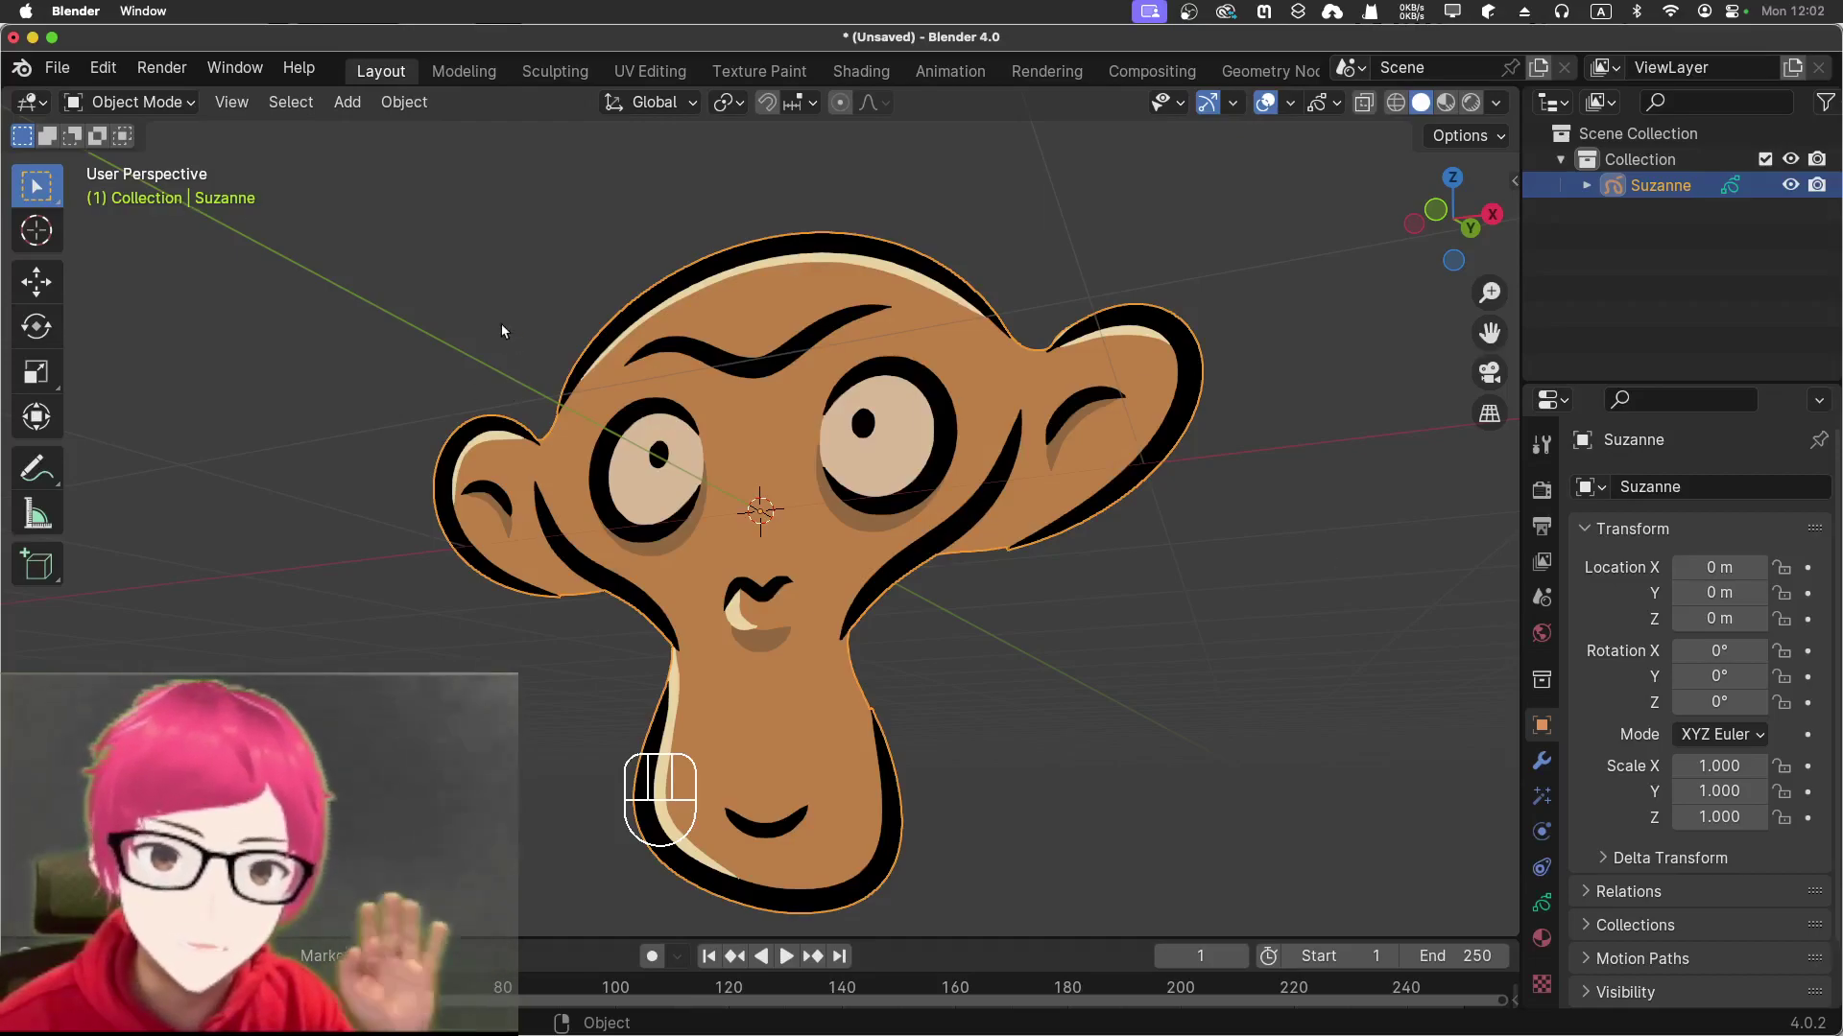
Switch Suzanne from Object Mode into Draw Mode with the black pencil
middle_click(518, 356)
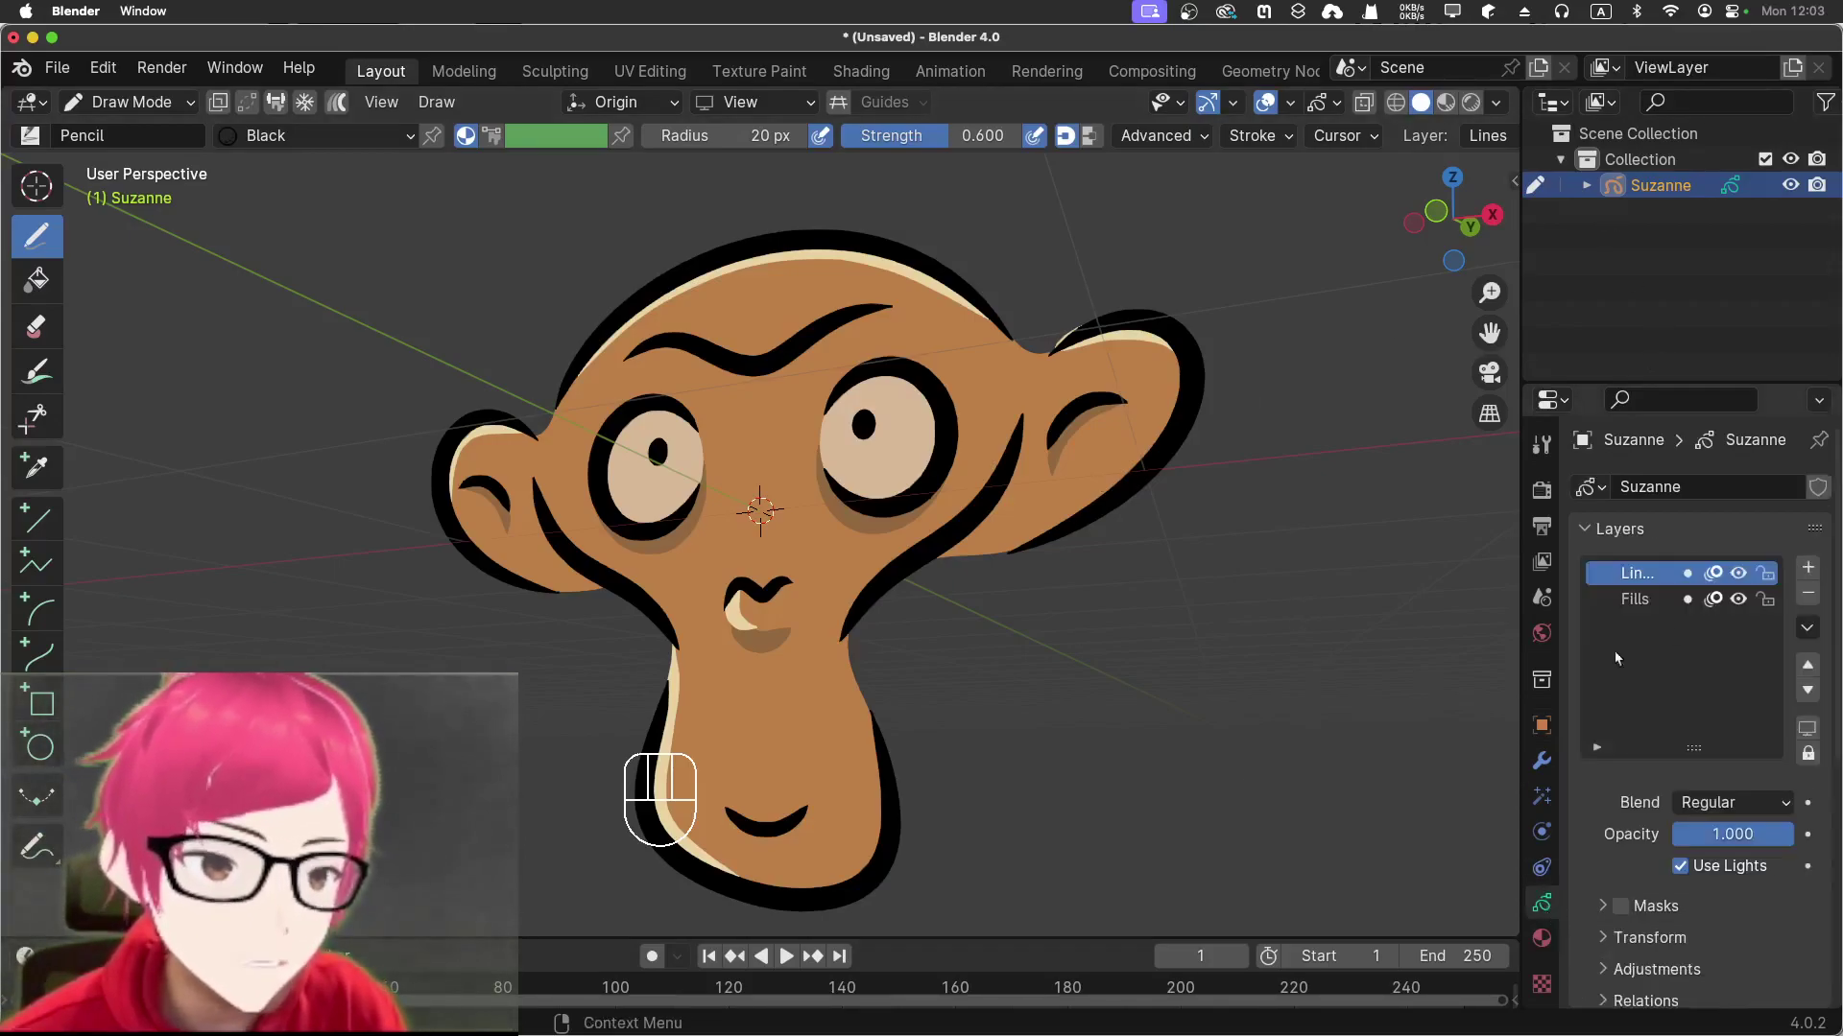
Widen the properties area and show the viewport sidebar's Tool settings
left_click_drag(1526, 516, 1036, 523)
key("n")
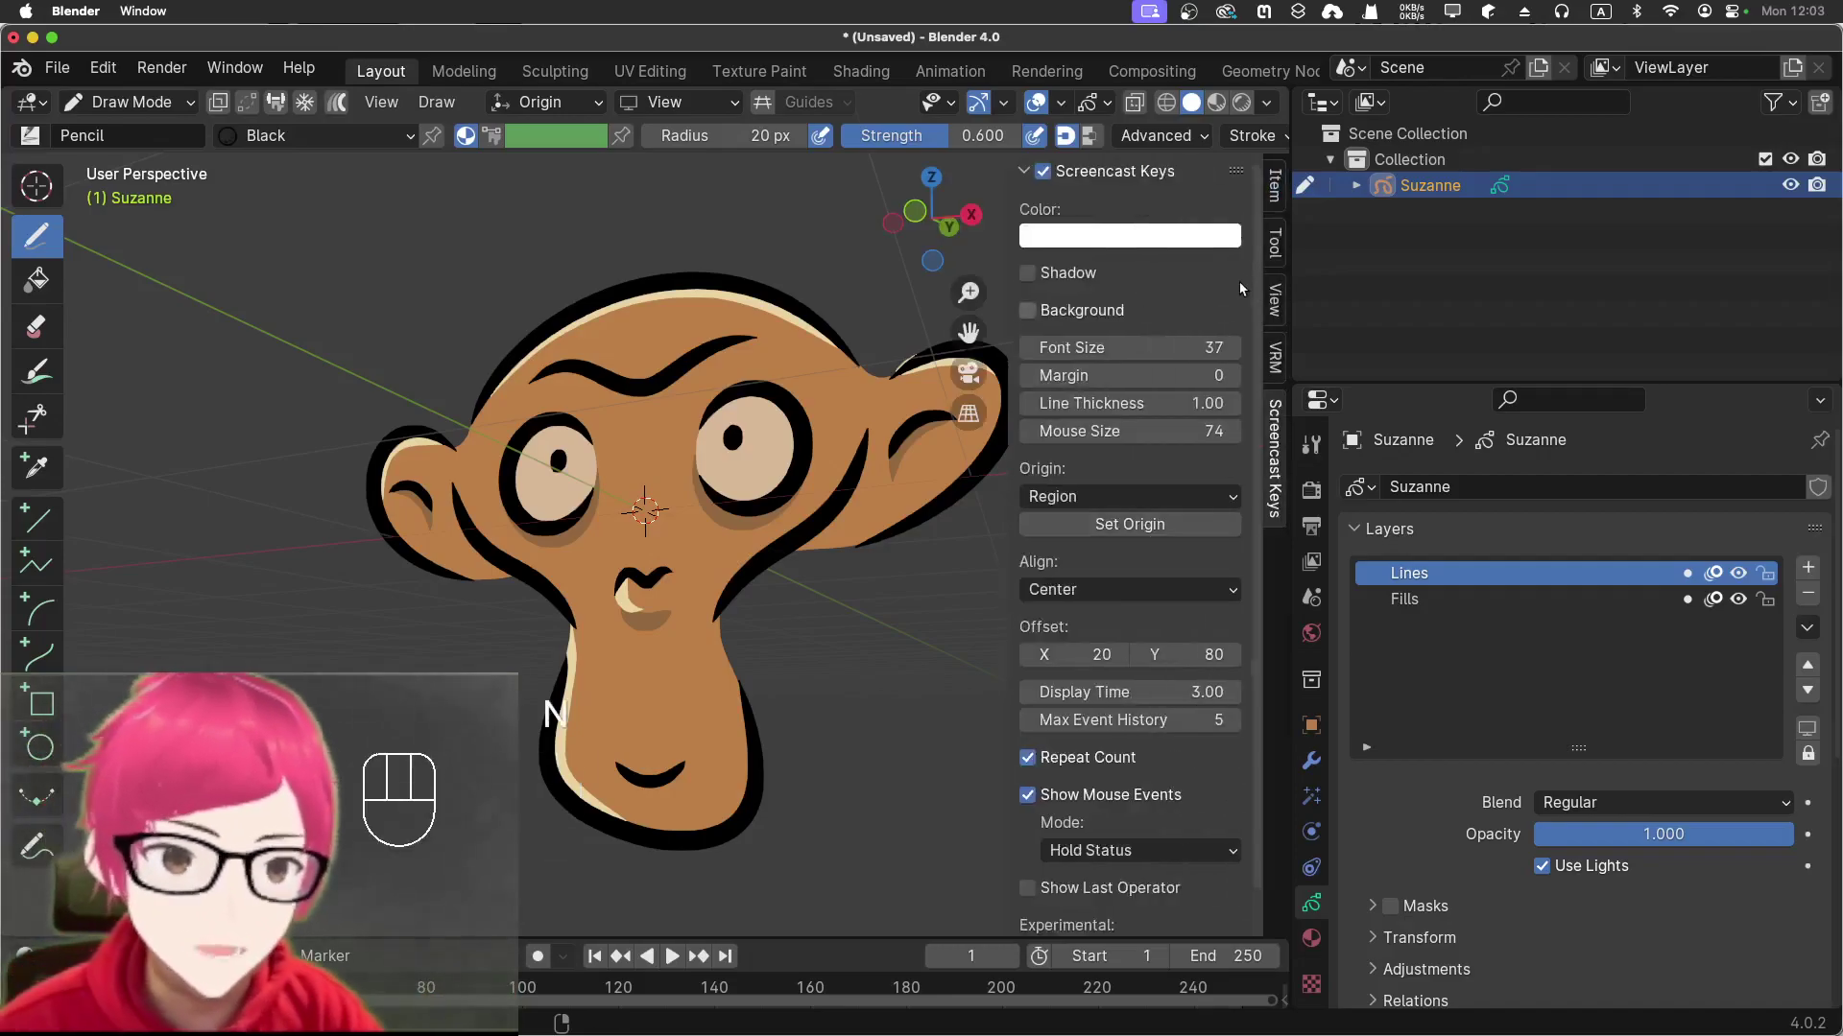
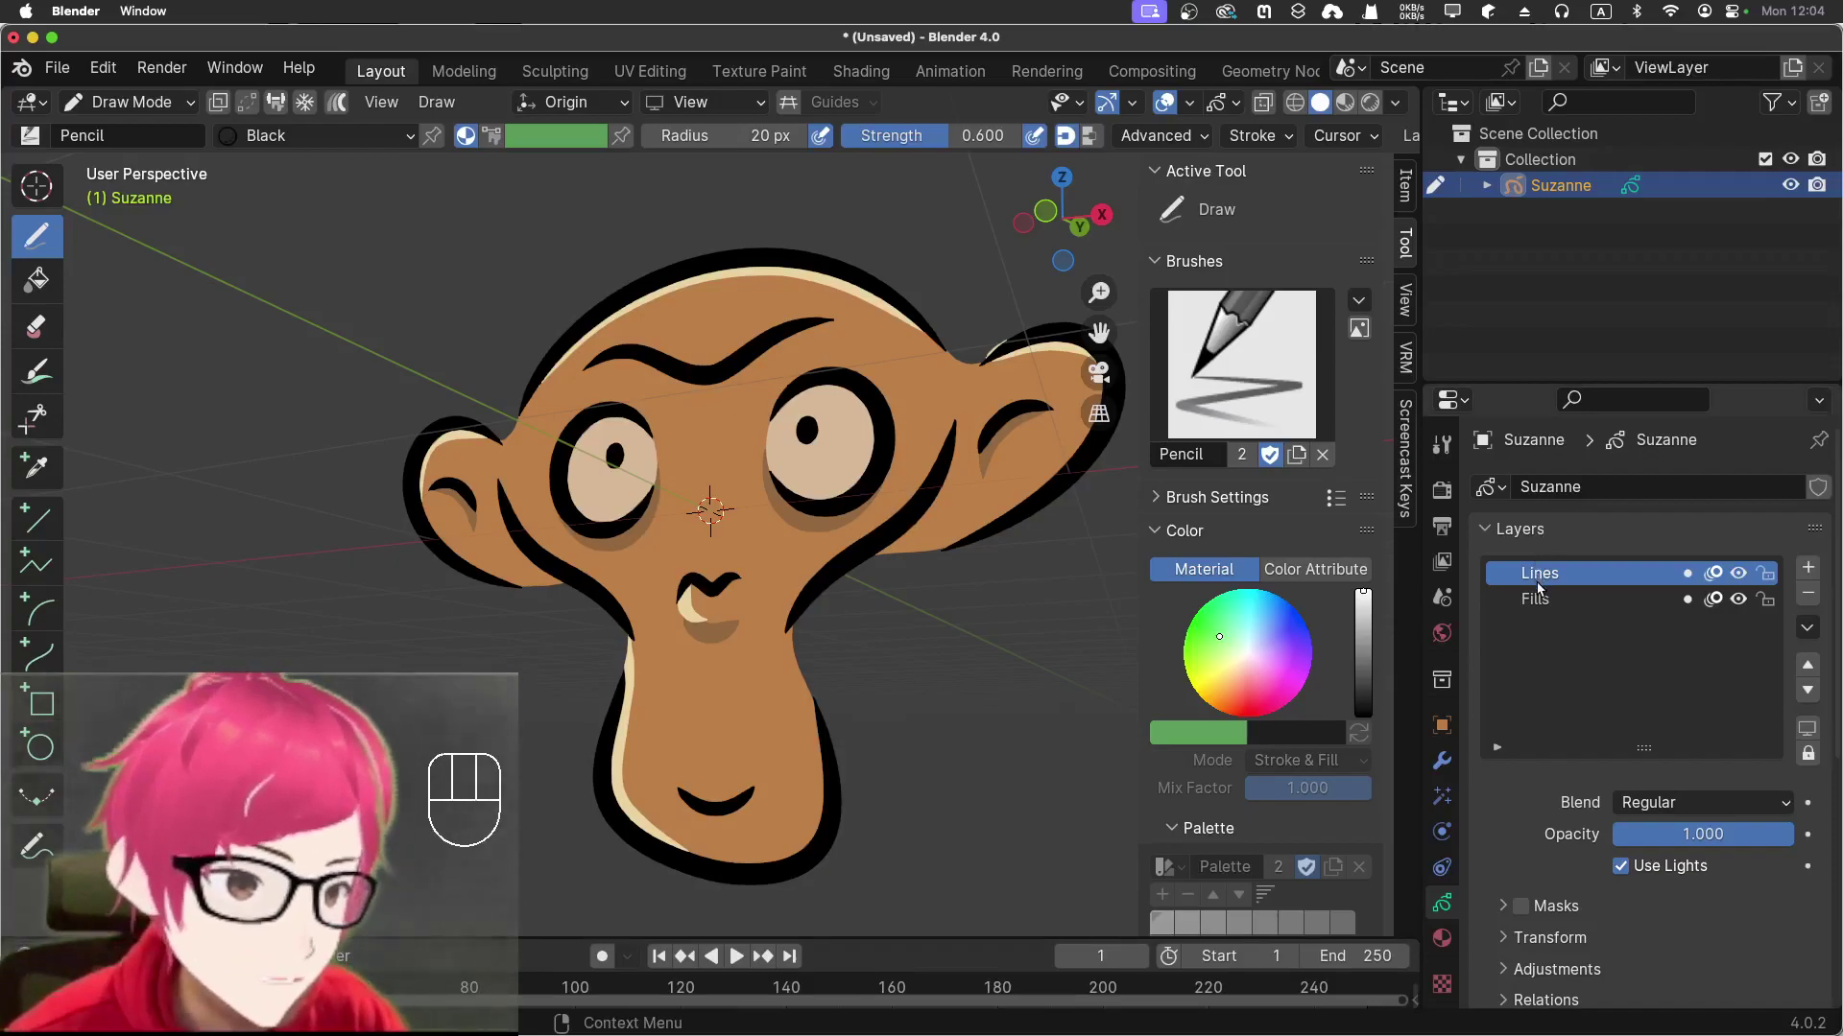
left_click(1569, 607)
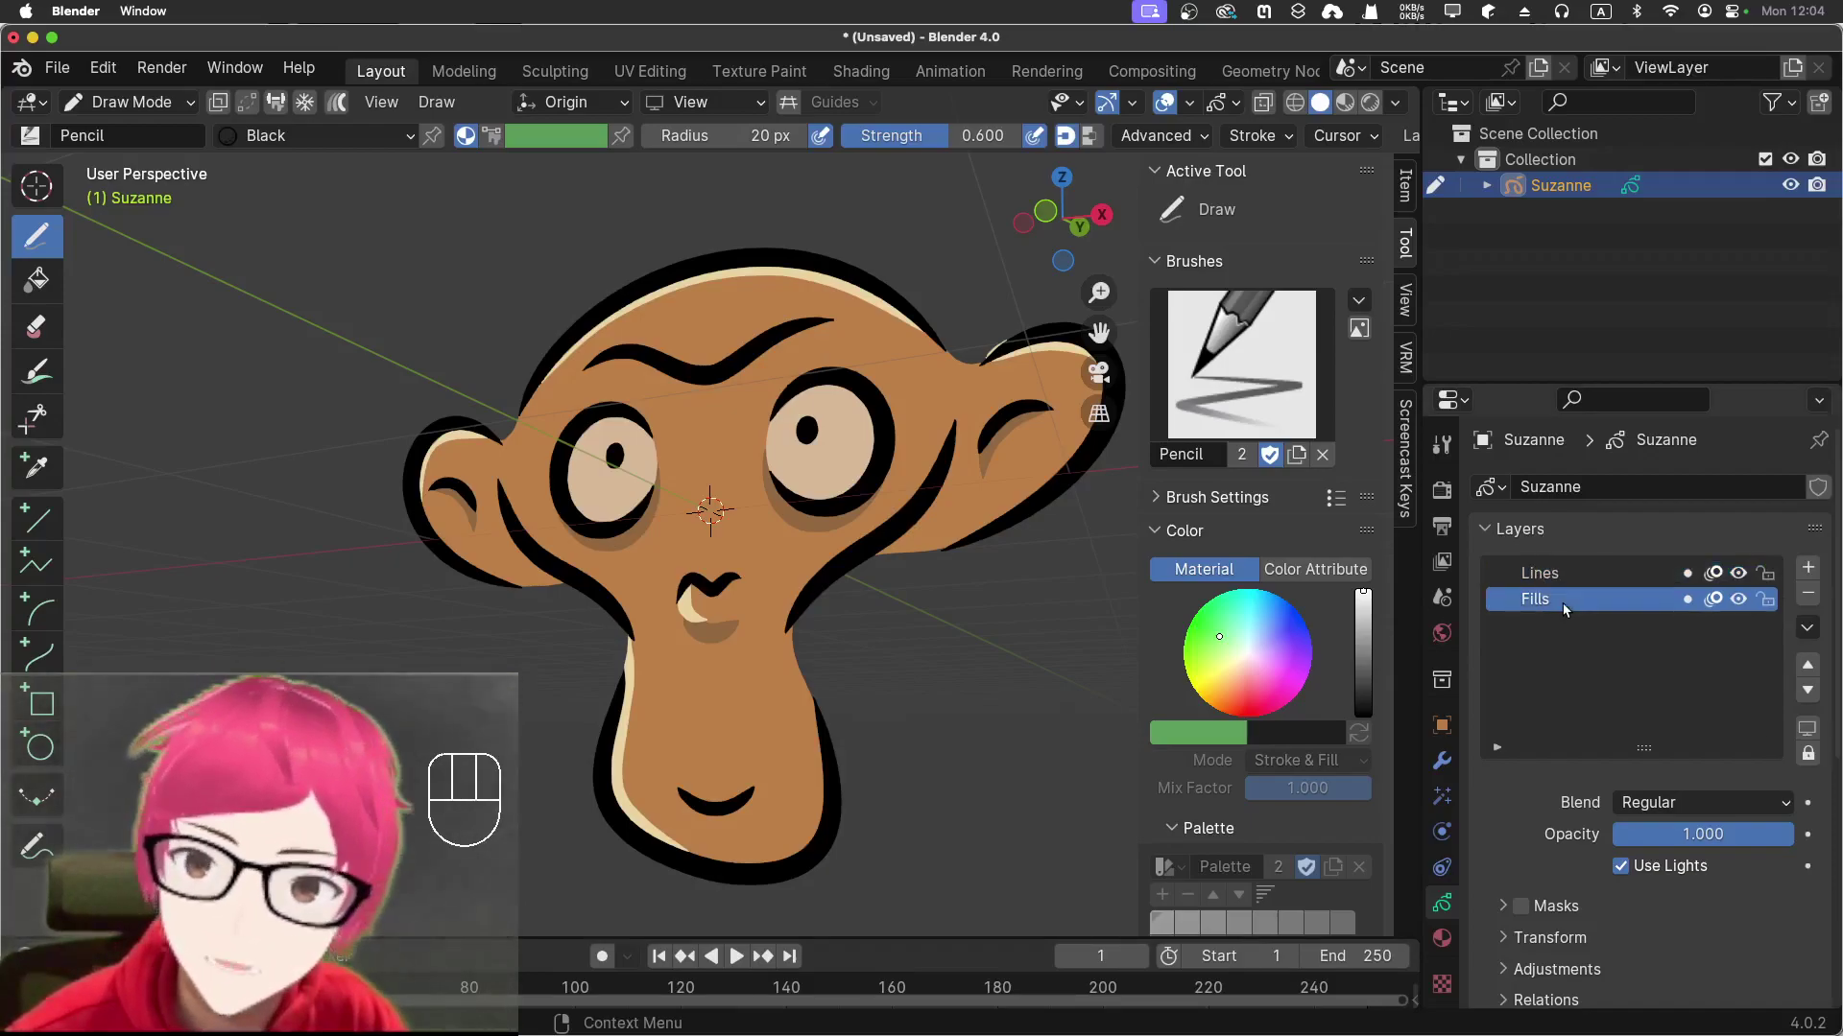
left_click(1582, 581)
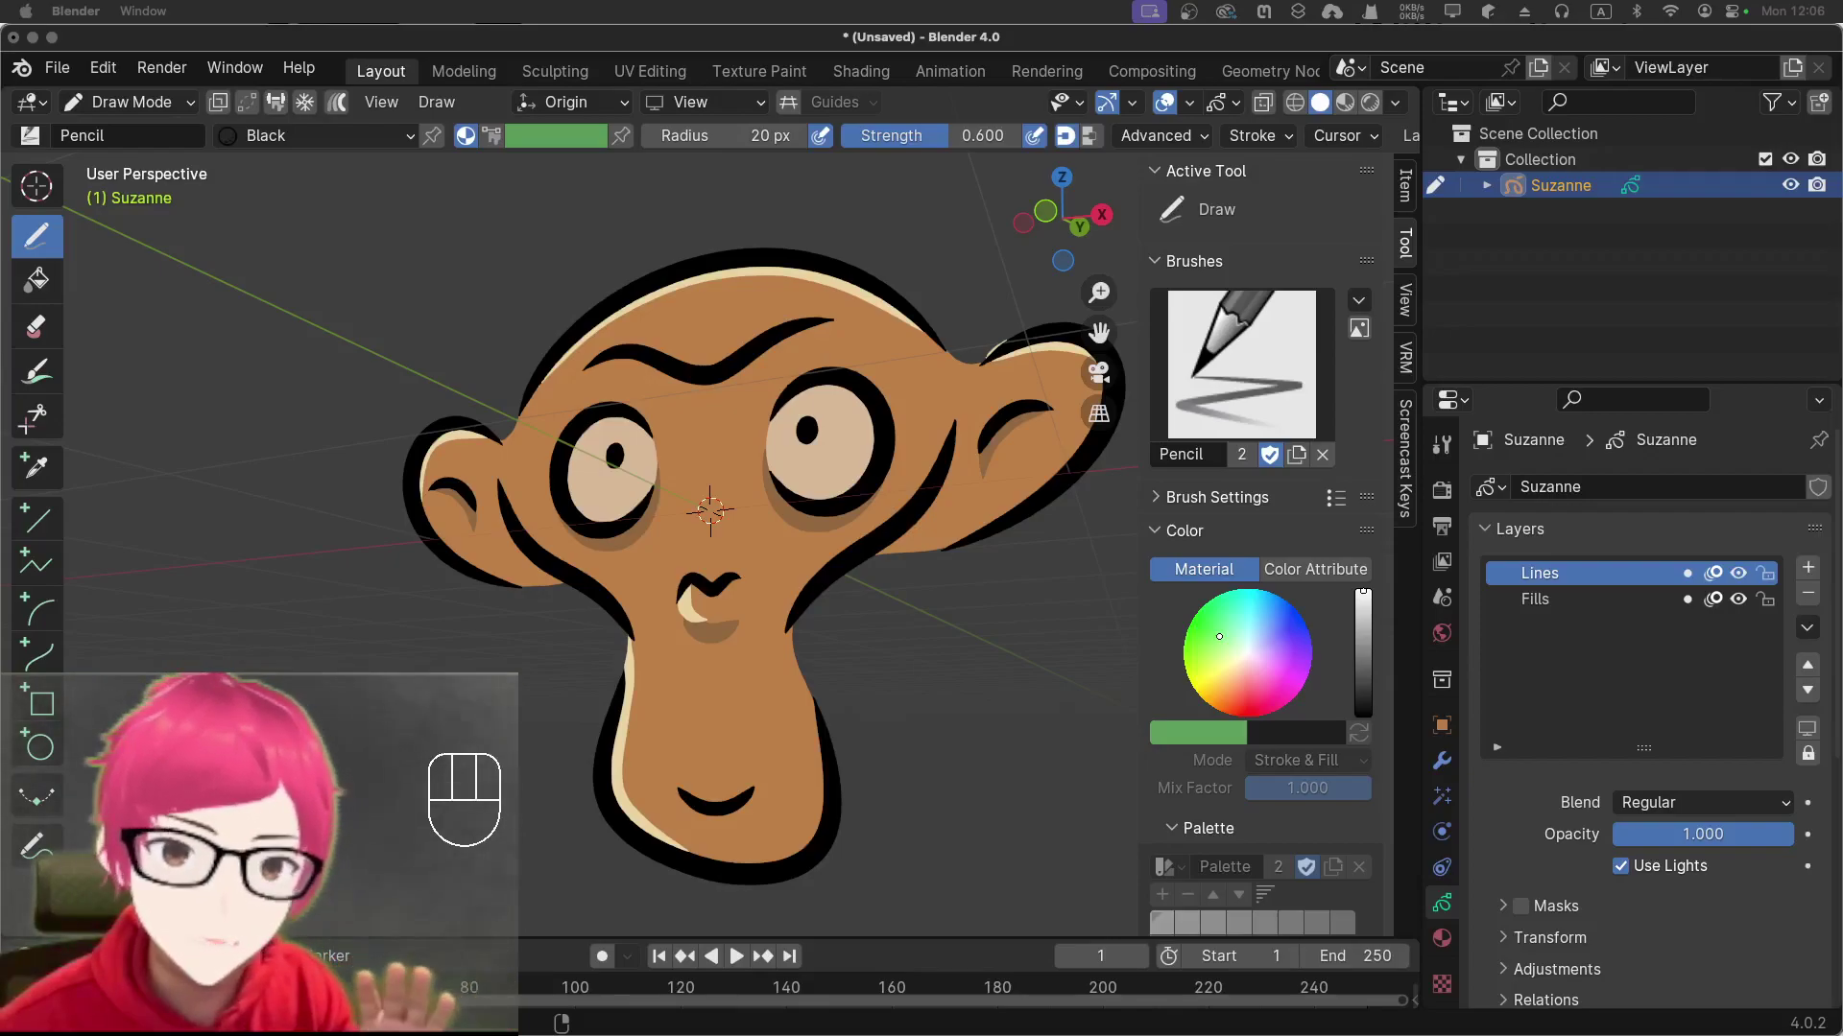
View Suzanne from Front Orthographic via Object Mode, then return to Draw Mode
left_click_drag(1001, 677, 1000, 675)
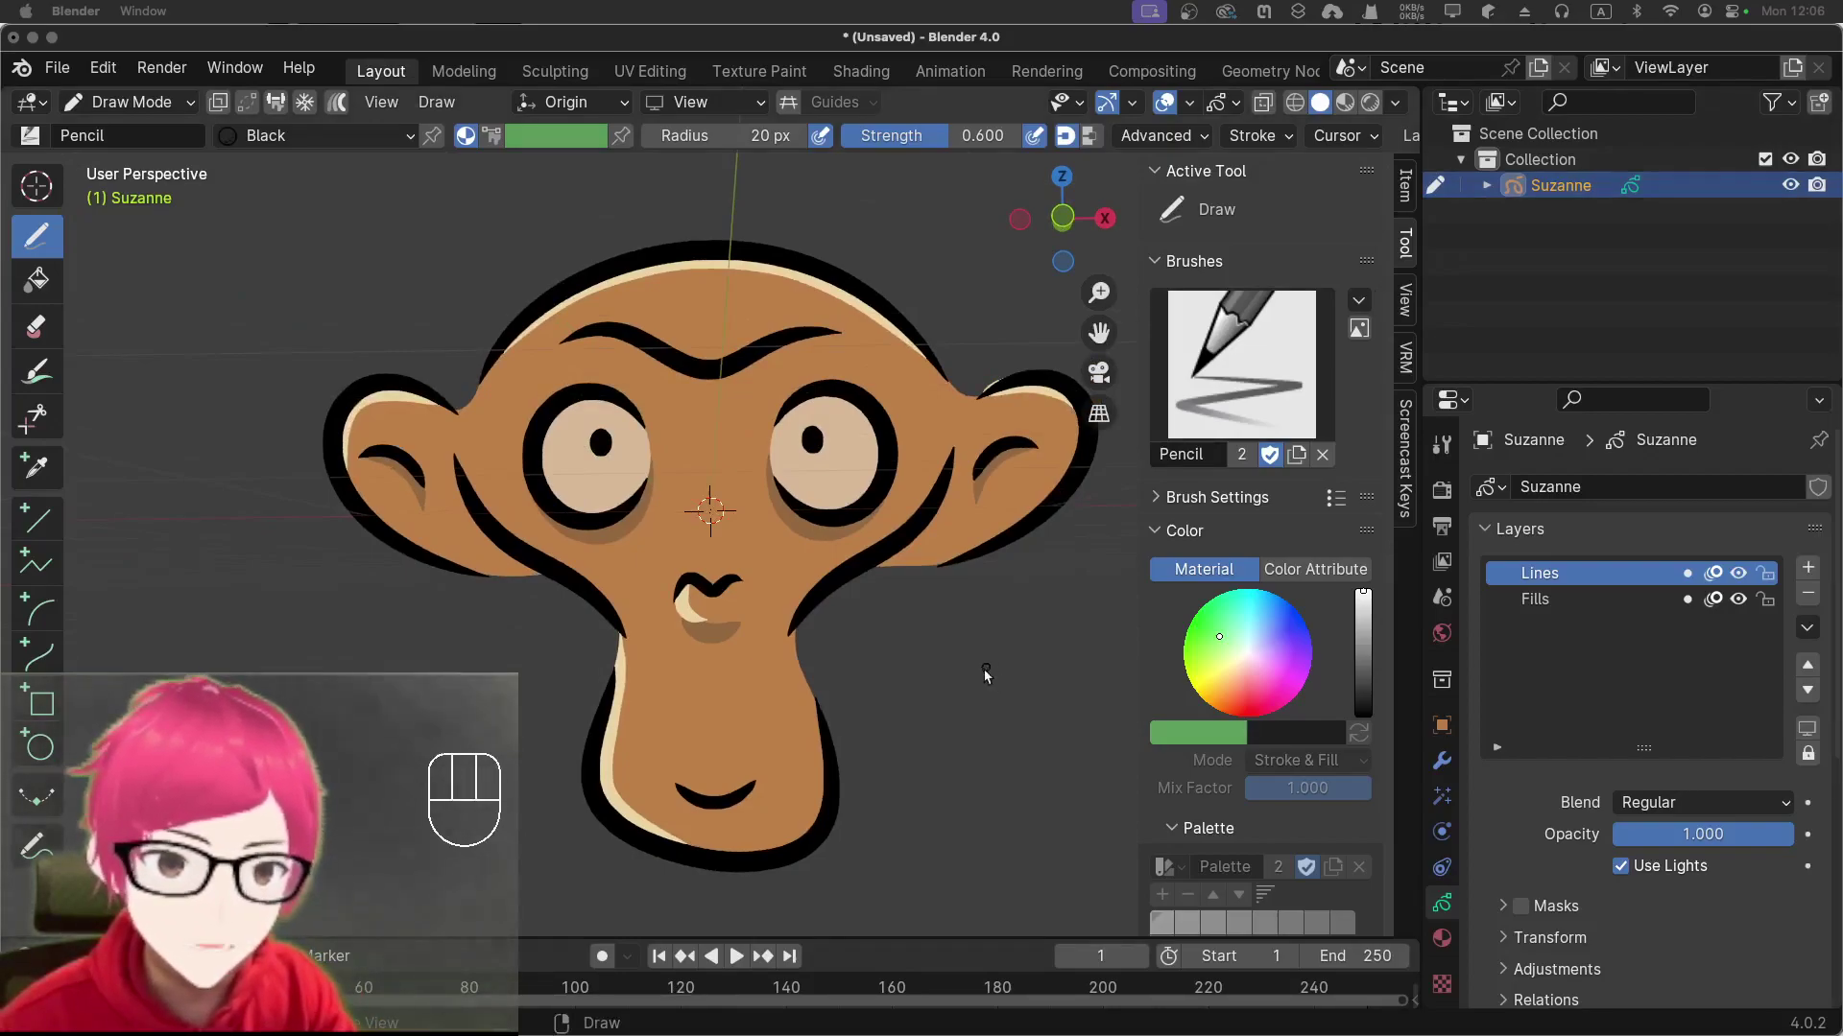
left_click(988, 674)
key("super+z")
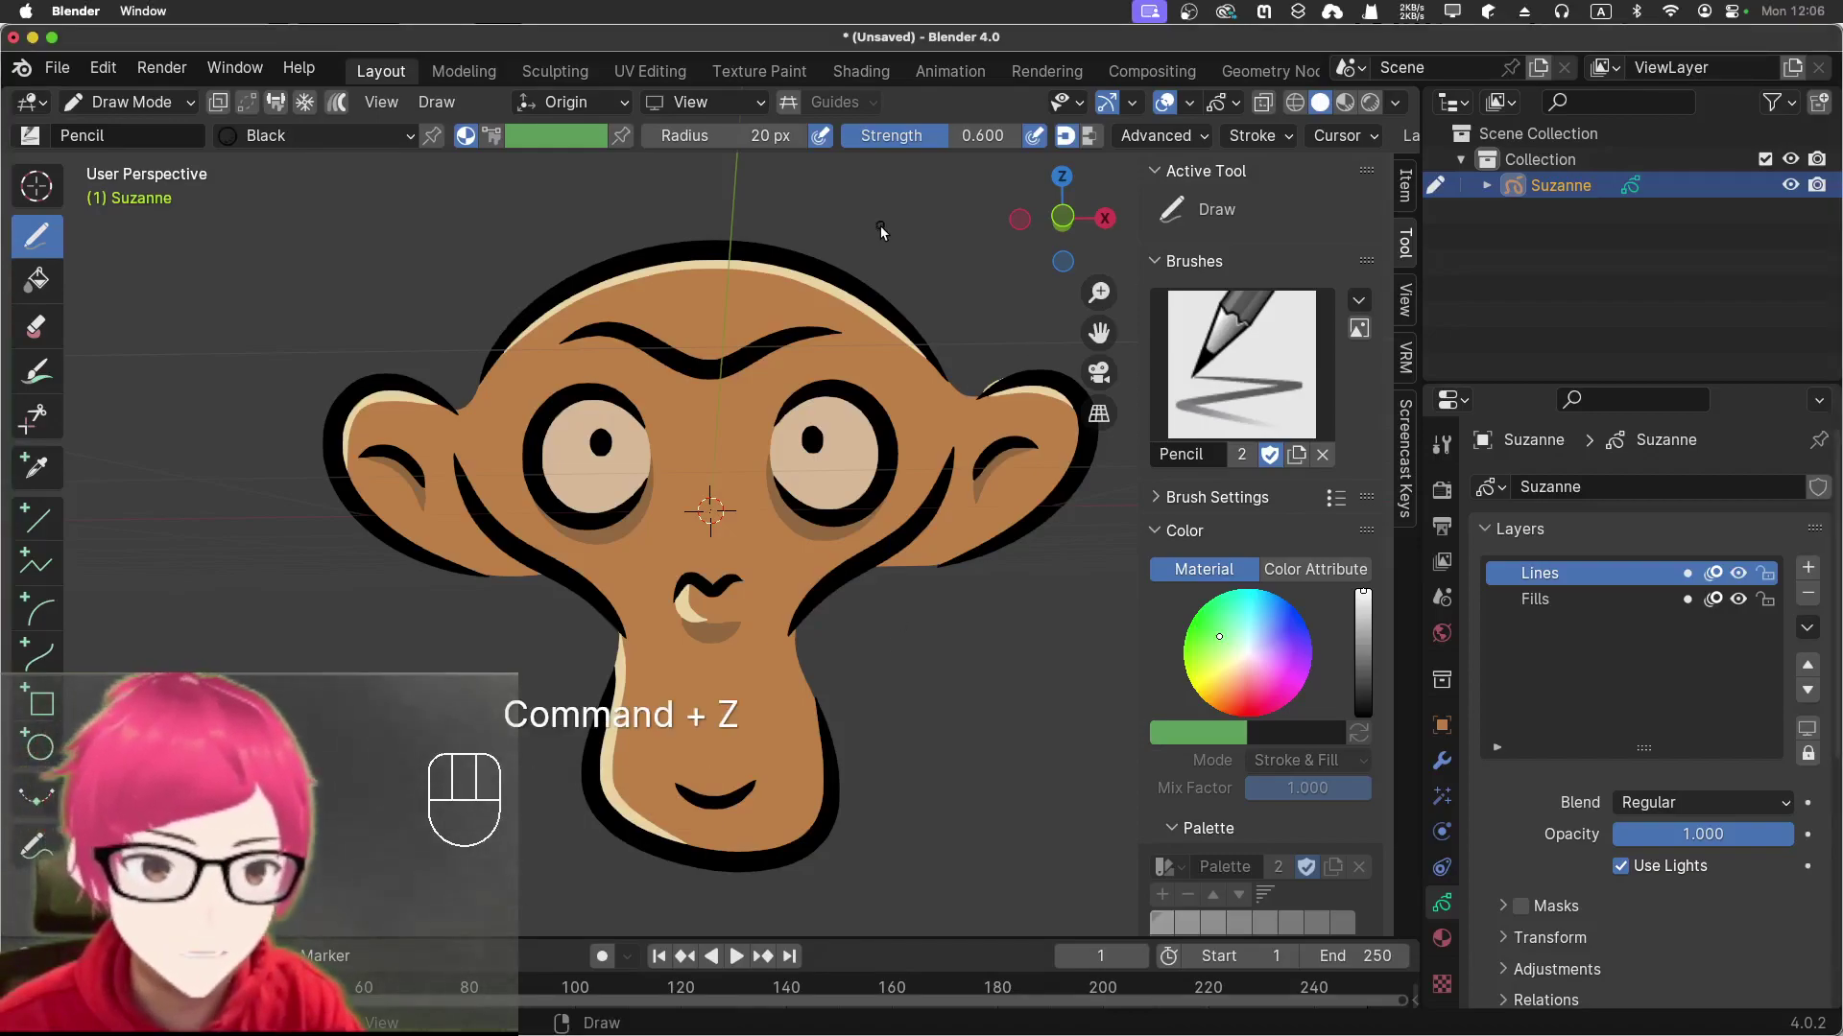
key("KP_0")
left_click_drag(174, 102, 164, 129)
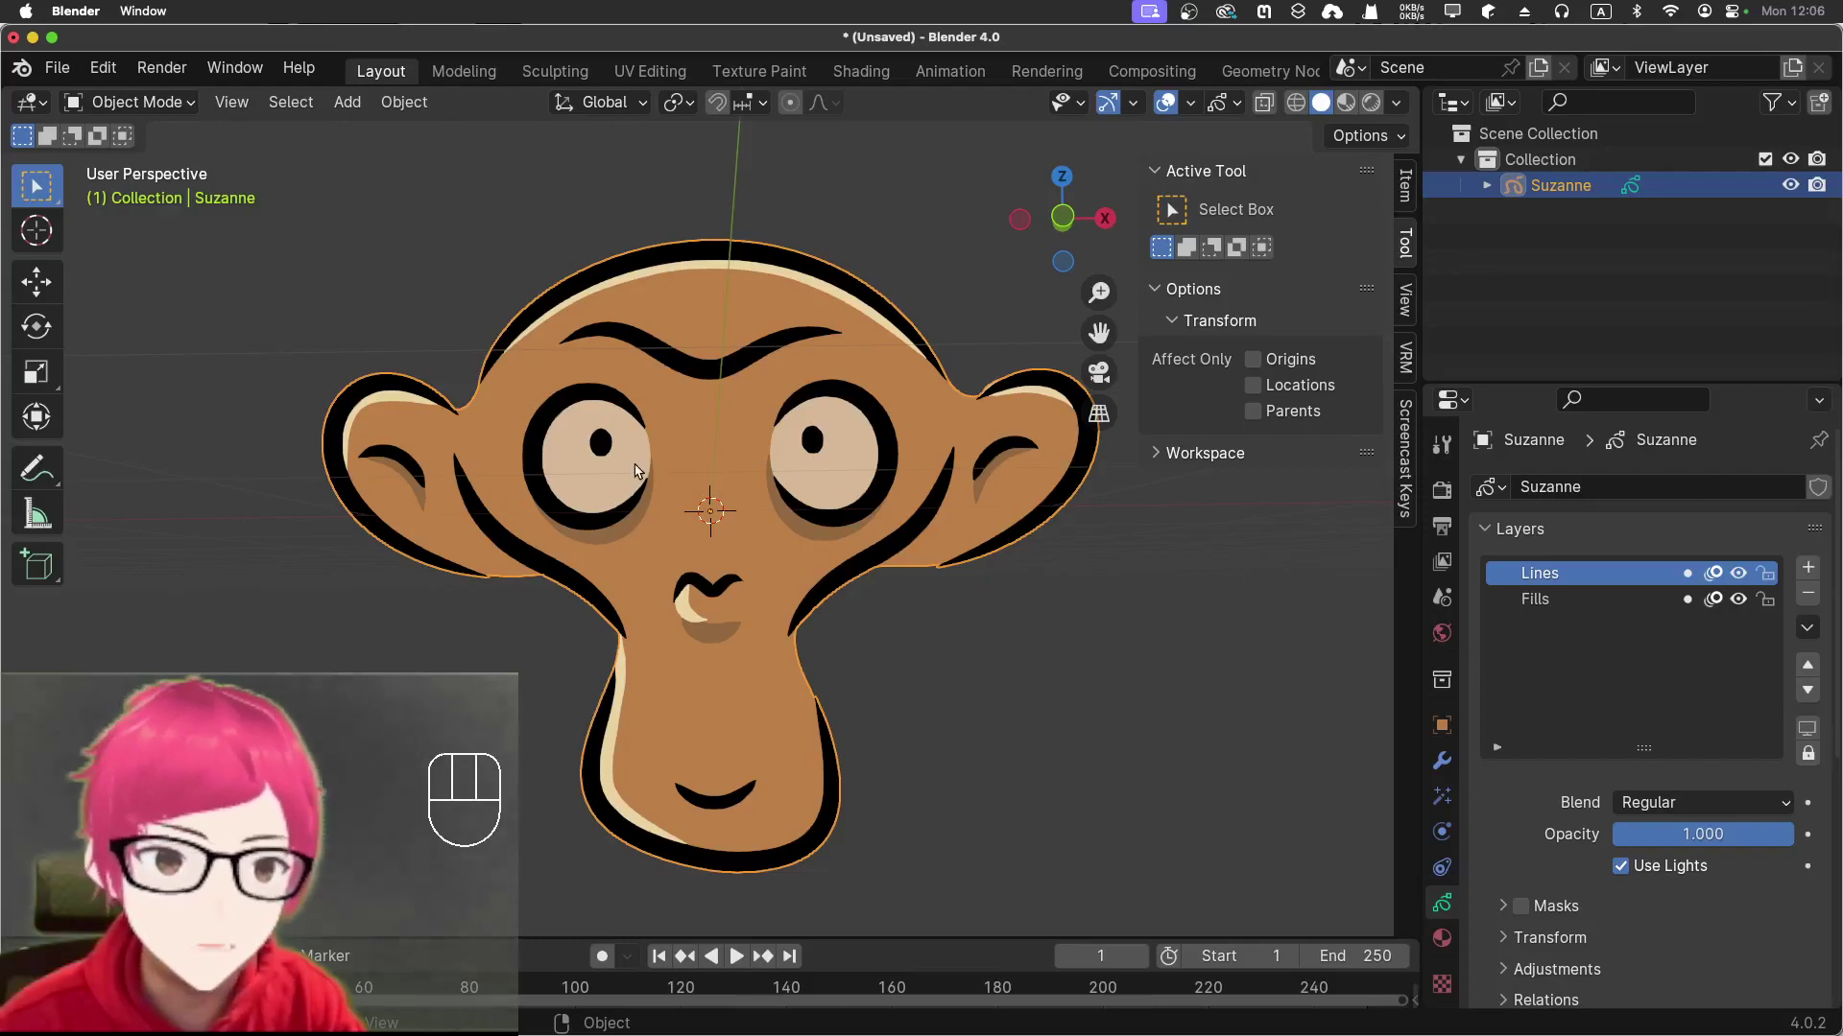
key("KP_Decimal")
key("KP_1")
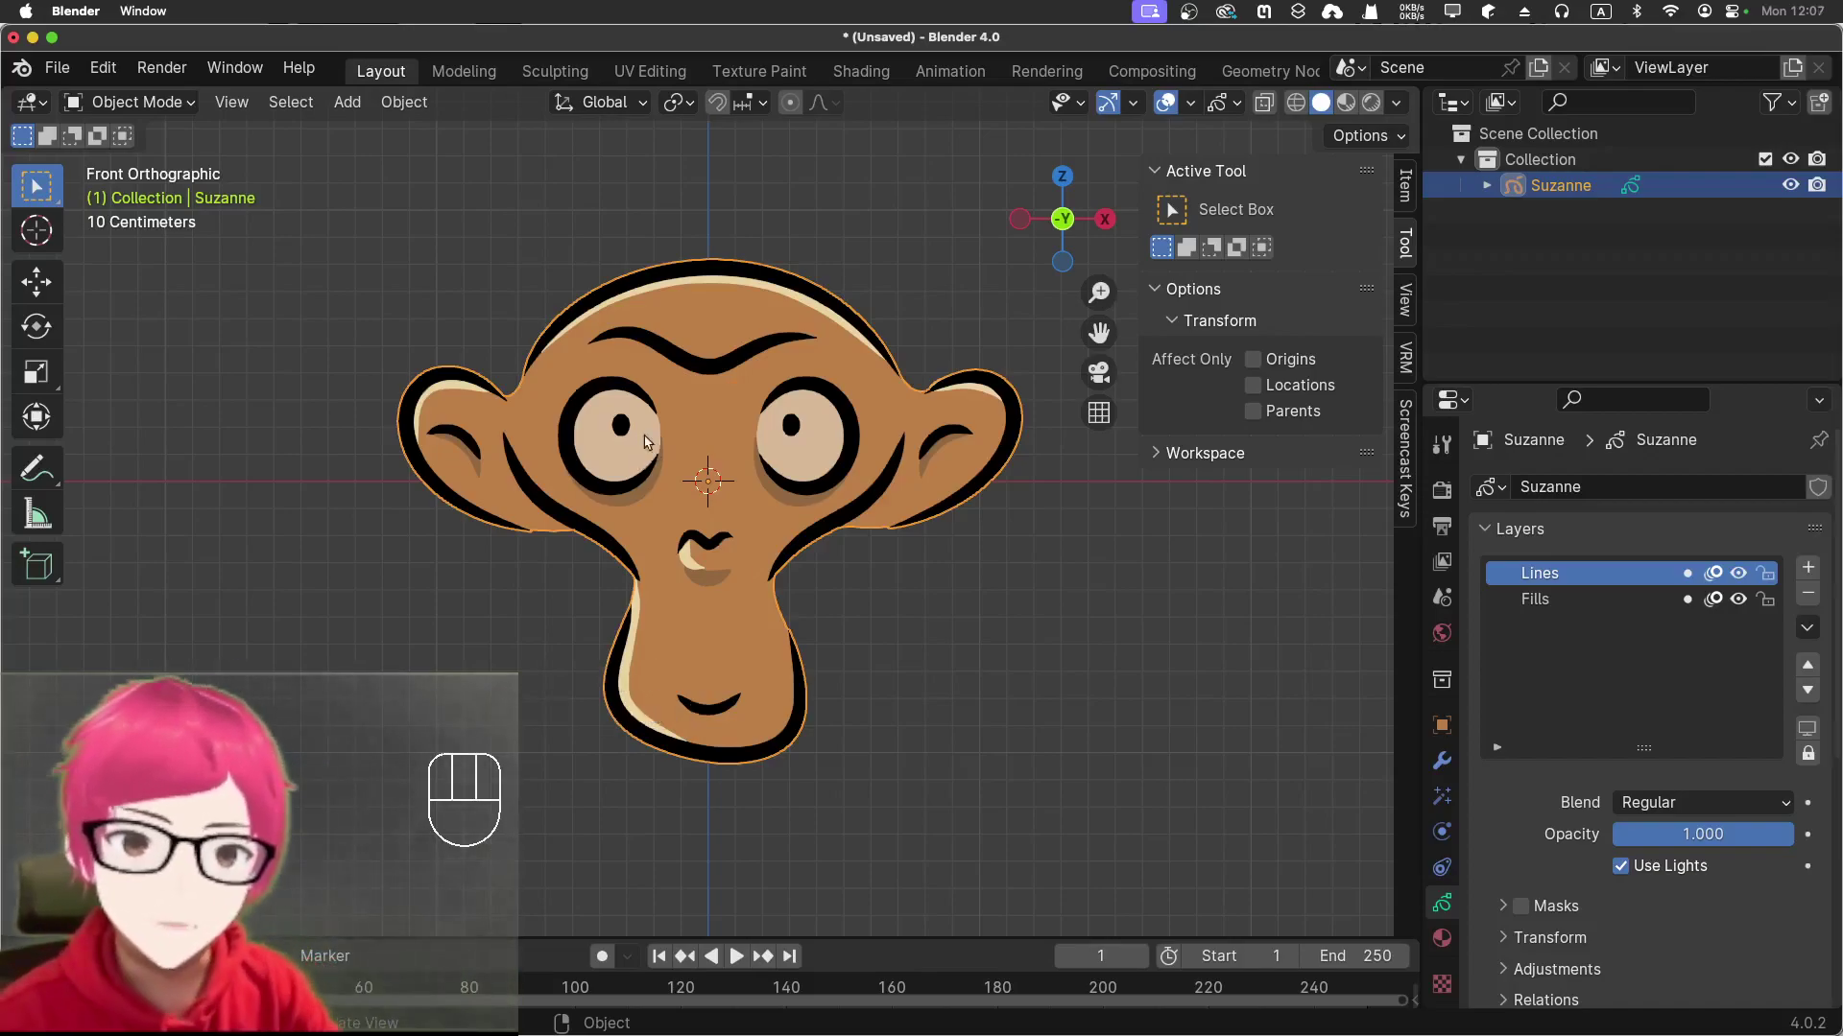
left_click_drag(120, 102, 139, 221)
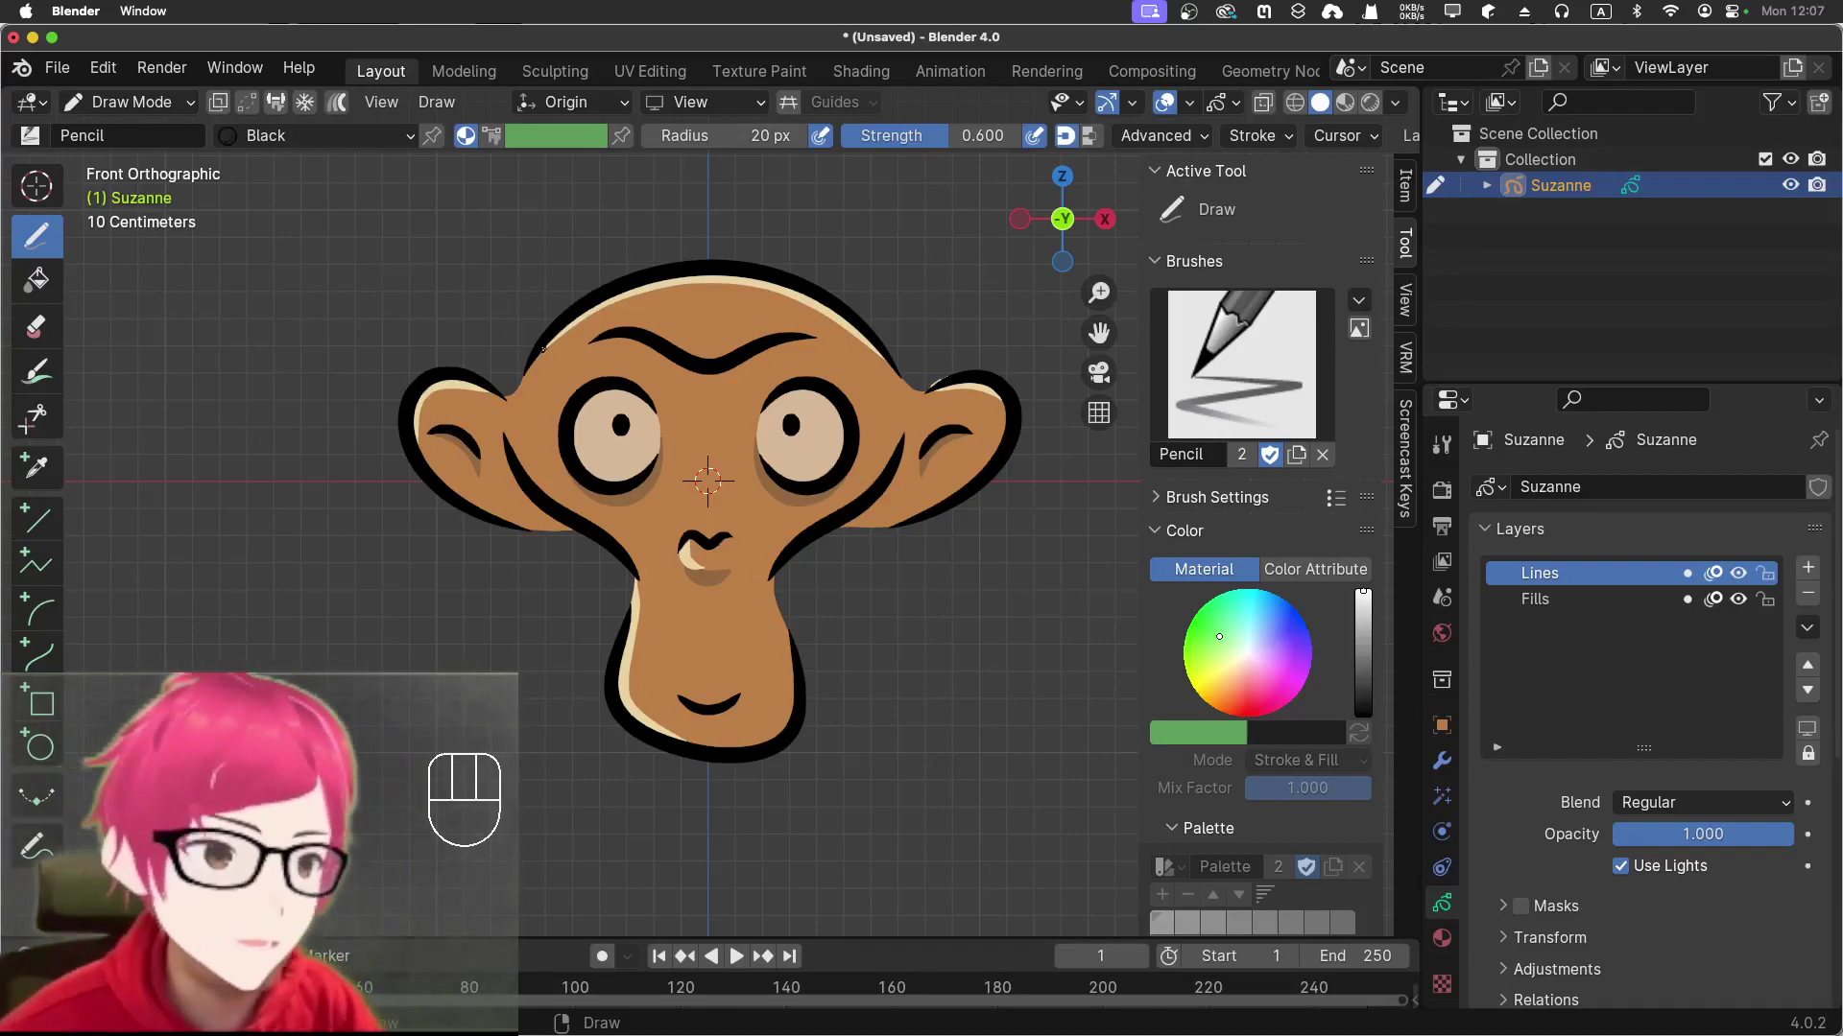
left_click(1570, 580)
left_click(1565, 611)
left_click(1571, 582)
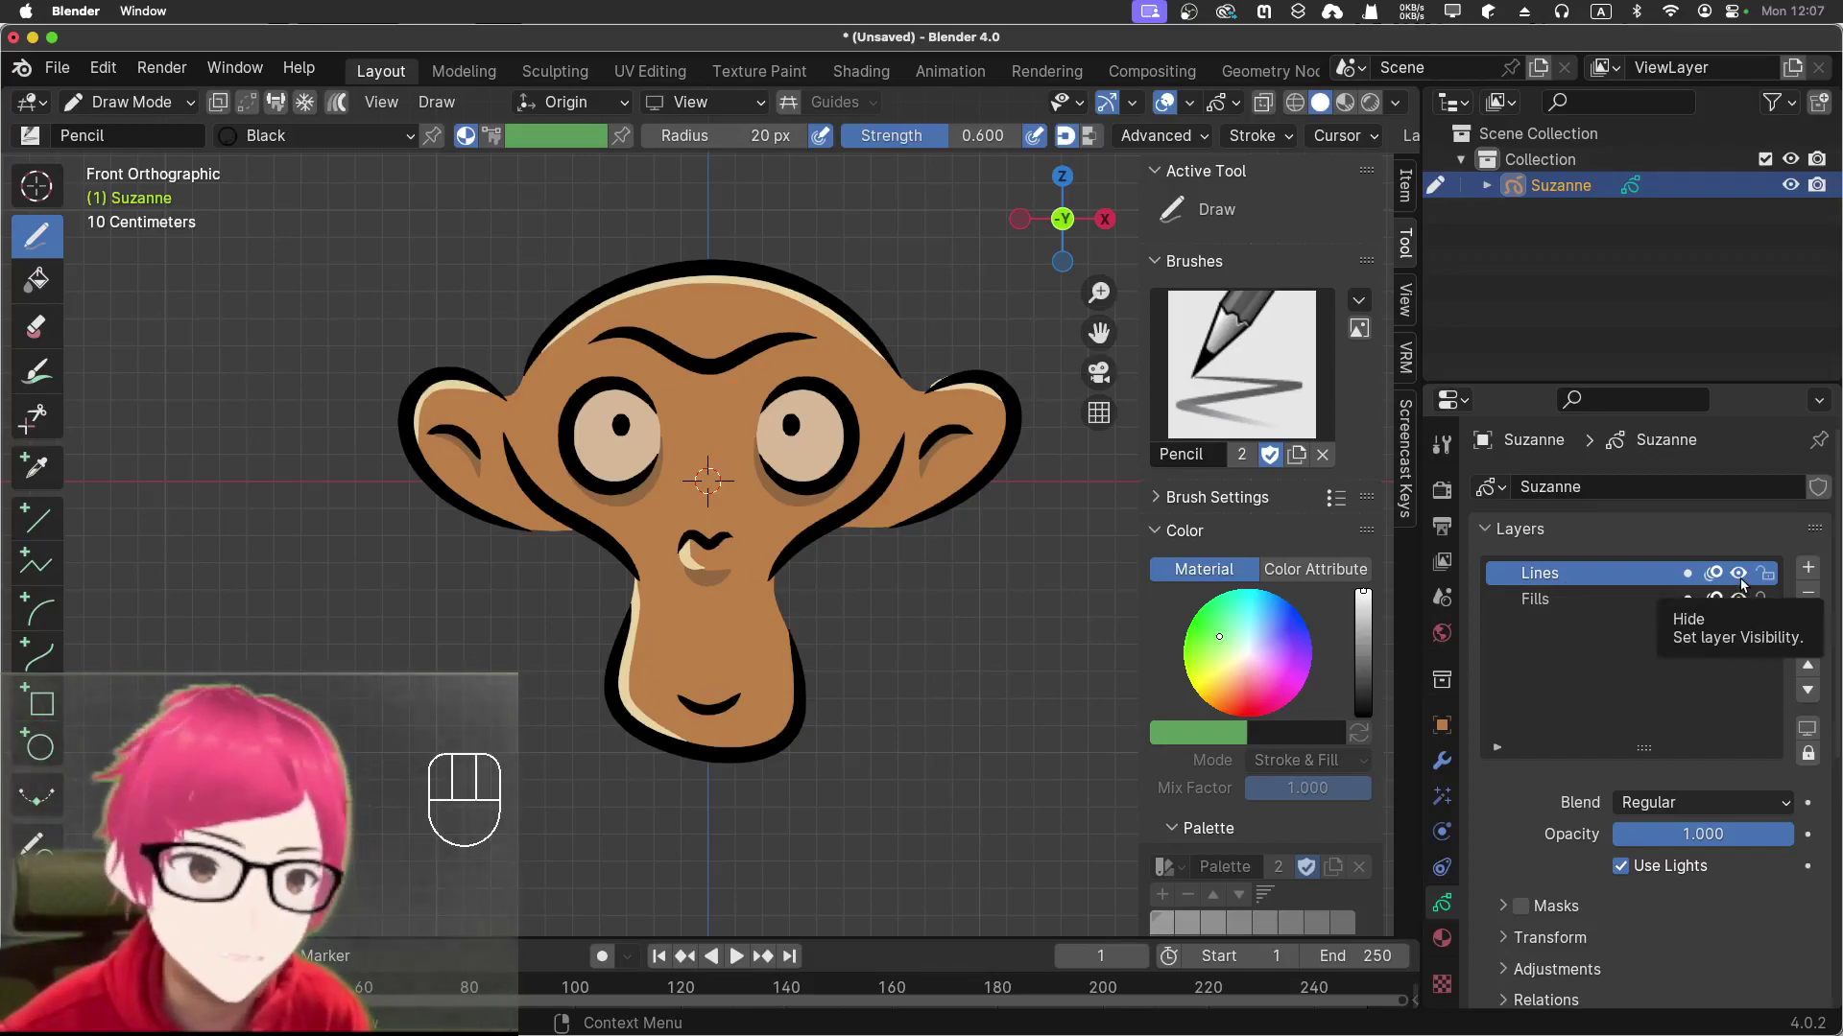
left_click(1747, 580)
left_click(1748, 580)
left_click(1748, 581)
left_click(1748, 581)
double_click(1748, 581)
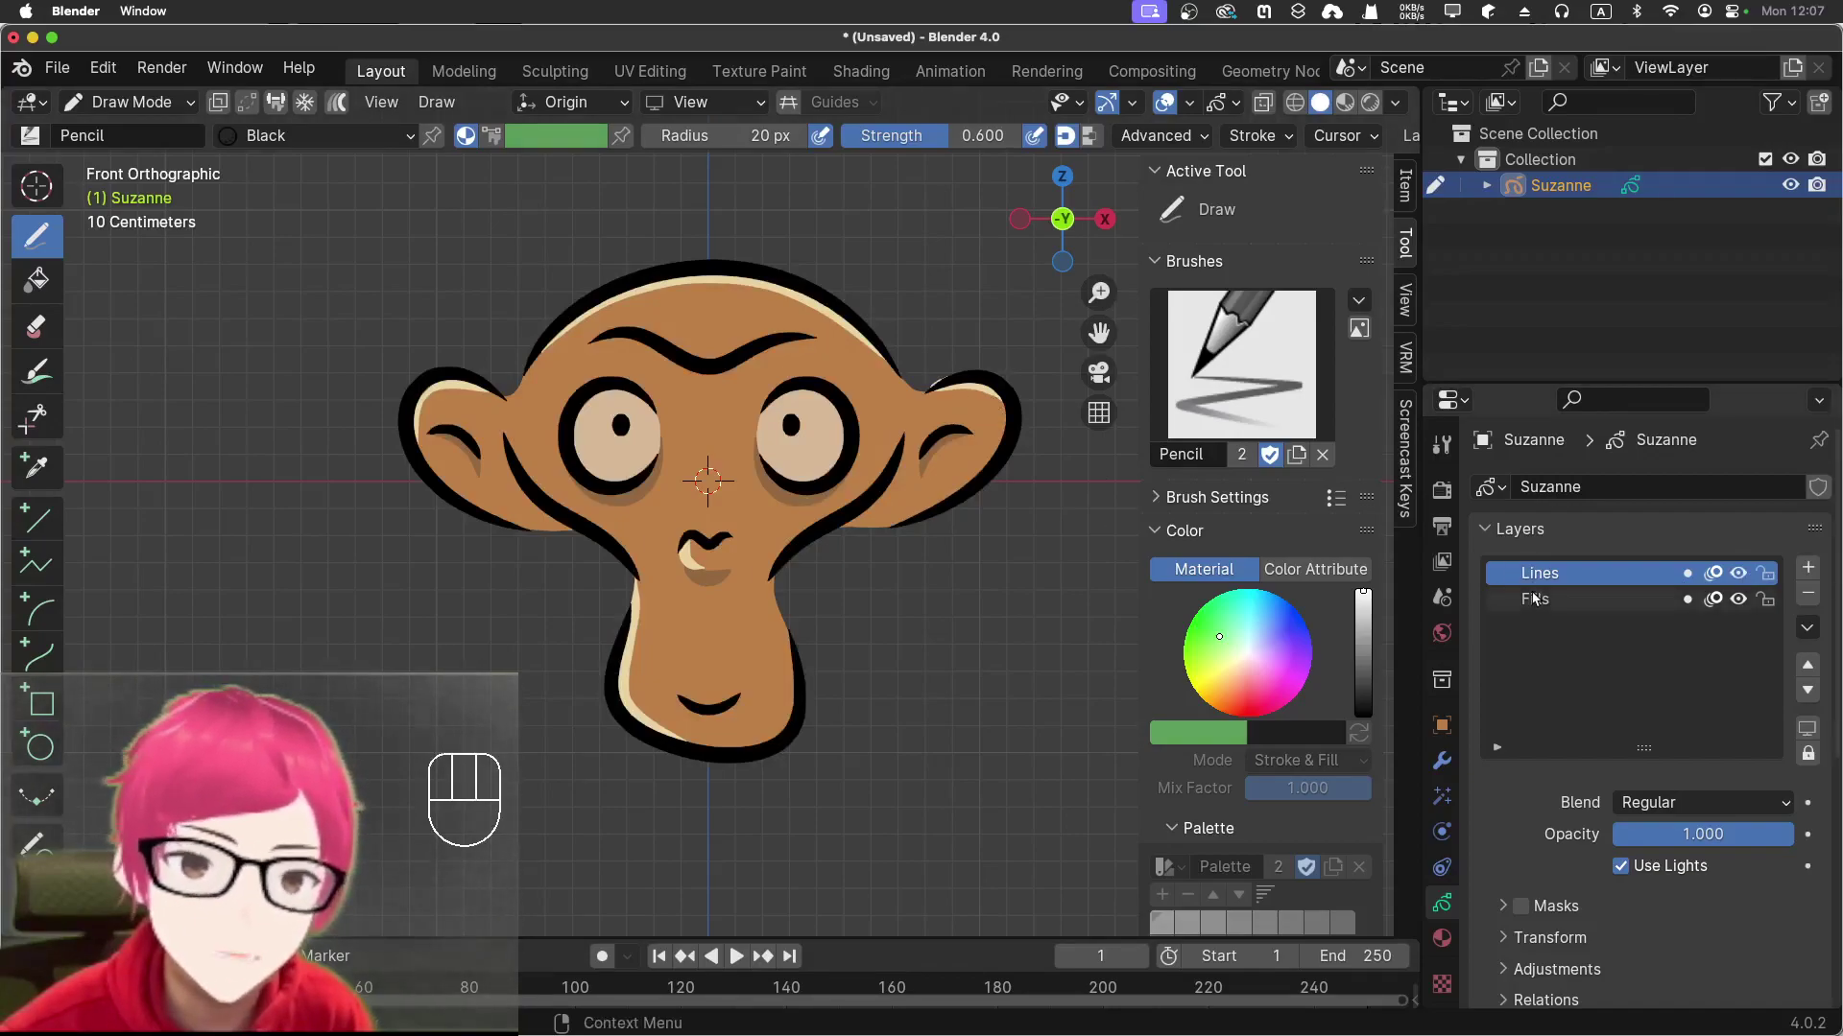
left_click(1741, 580)
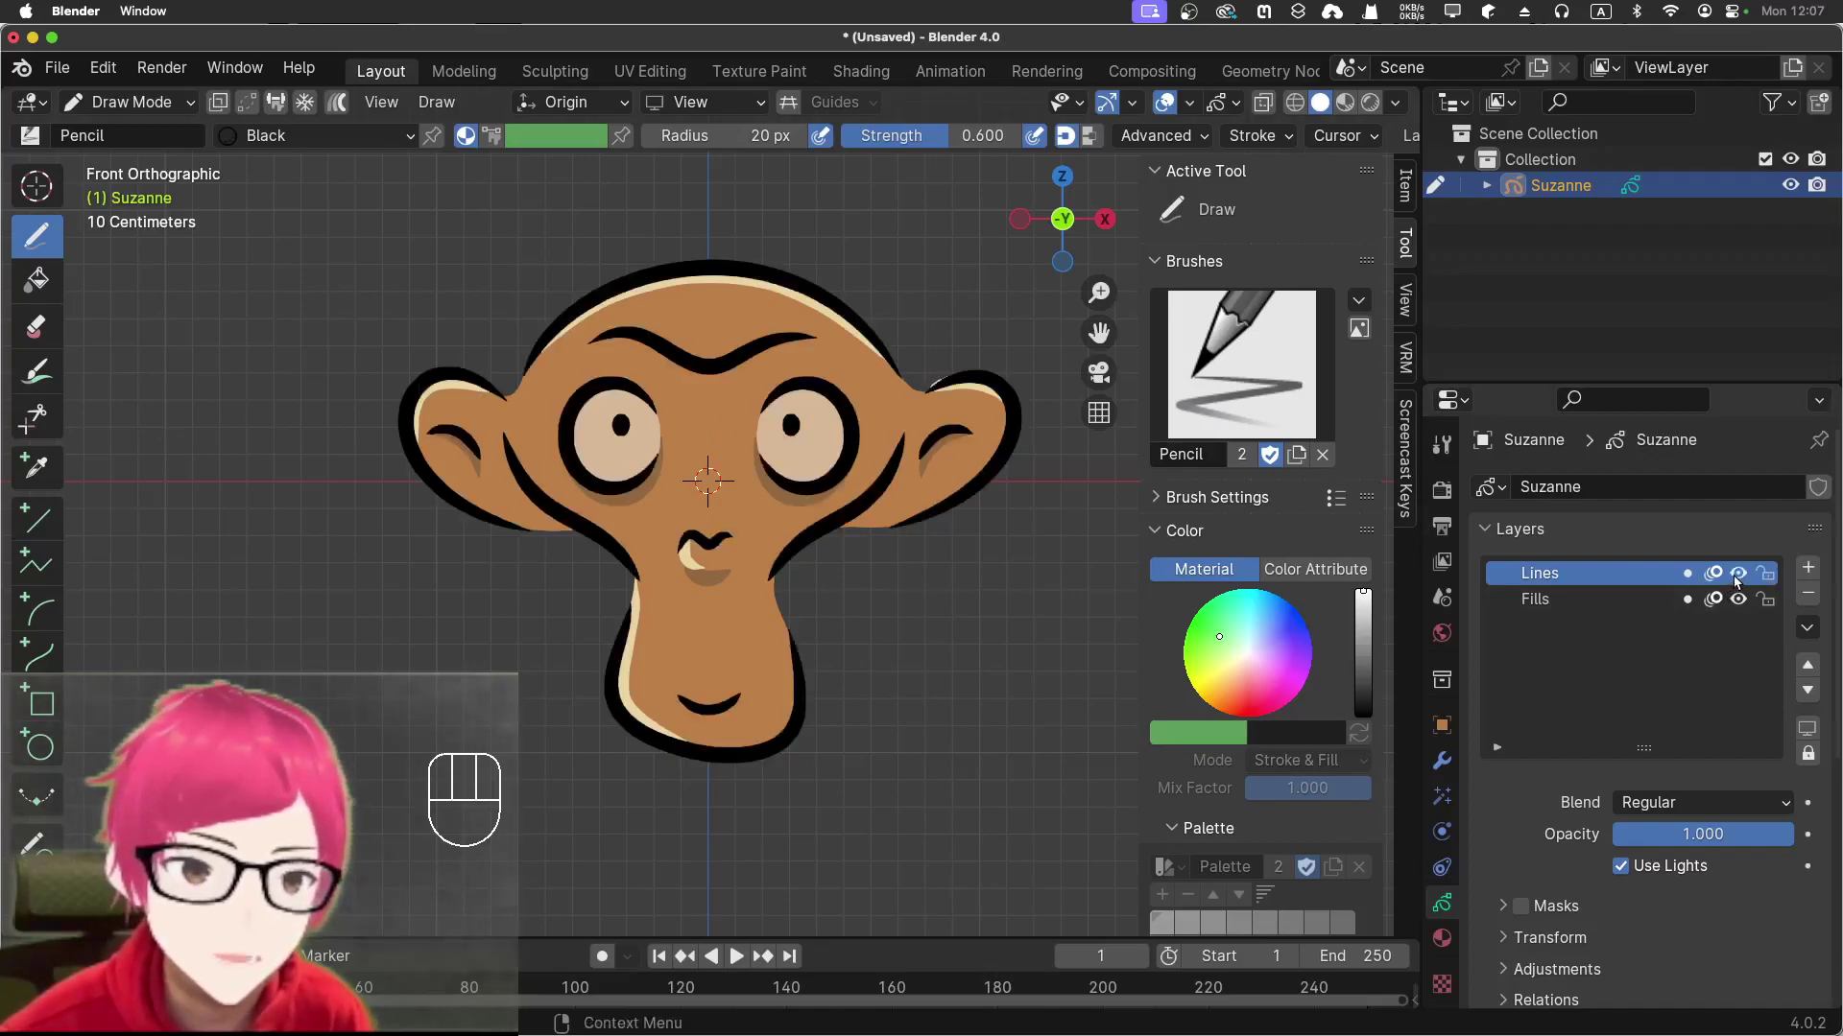
left_click(1746, 604)
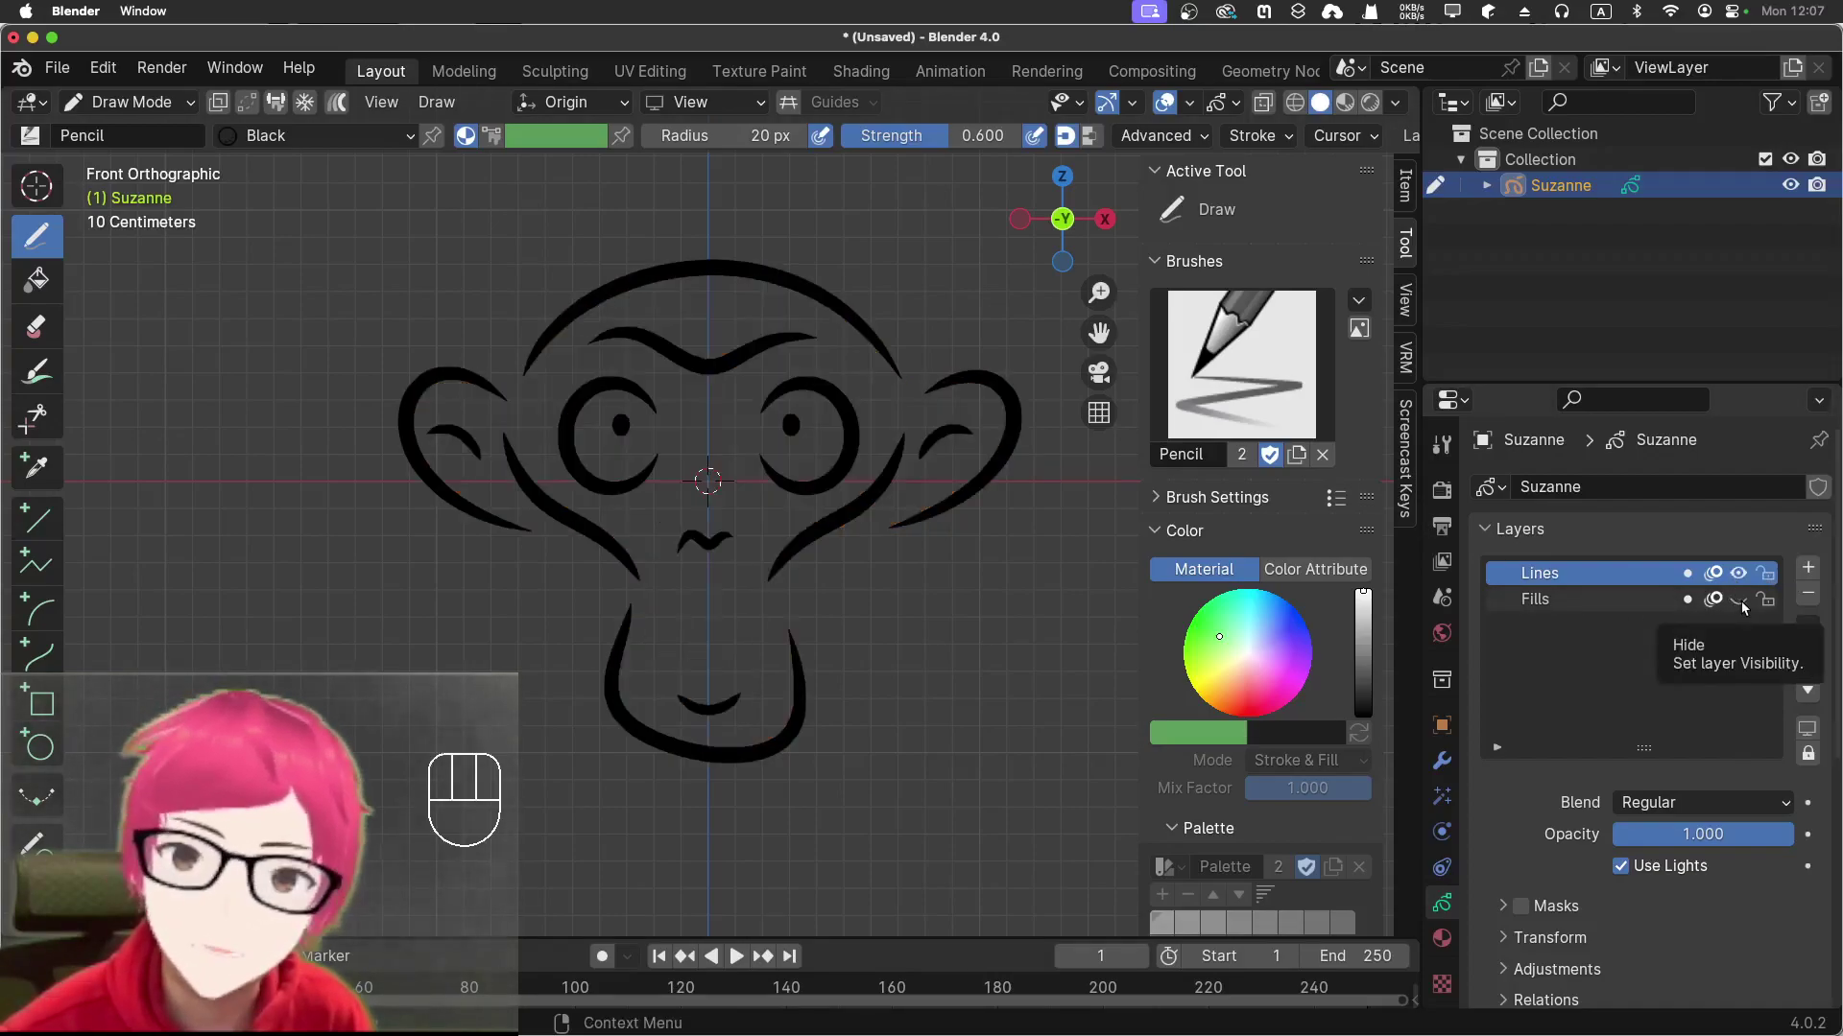
left_click(1747, 605)
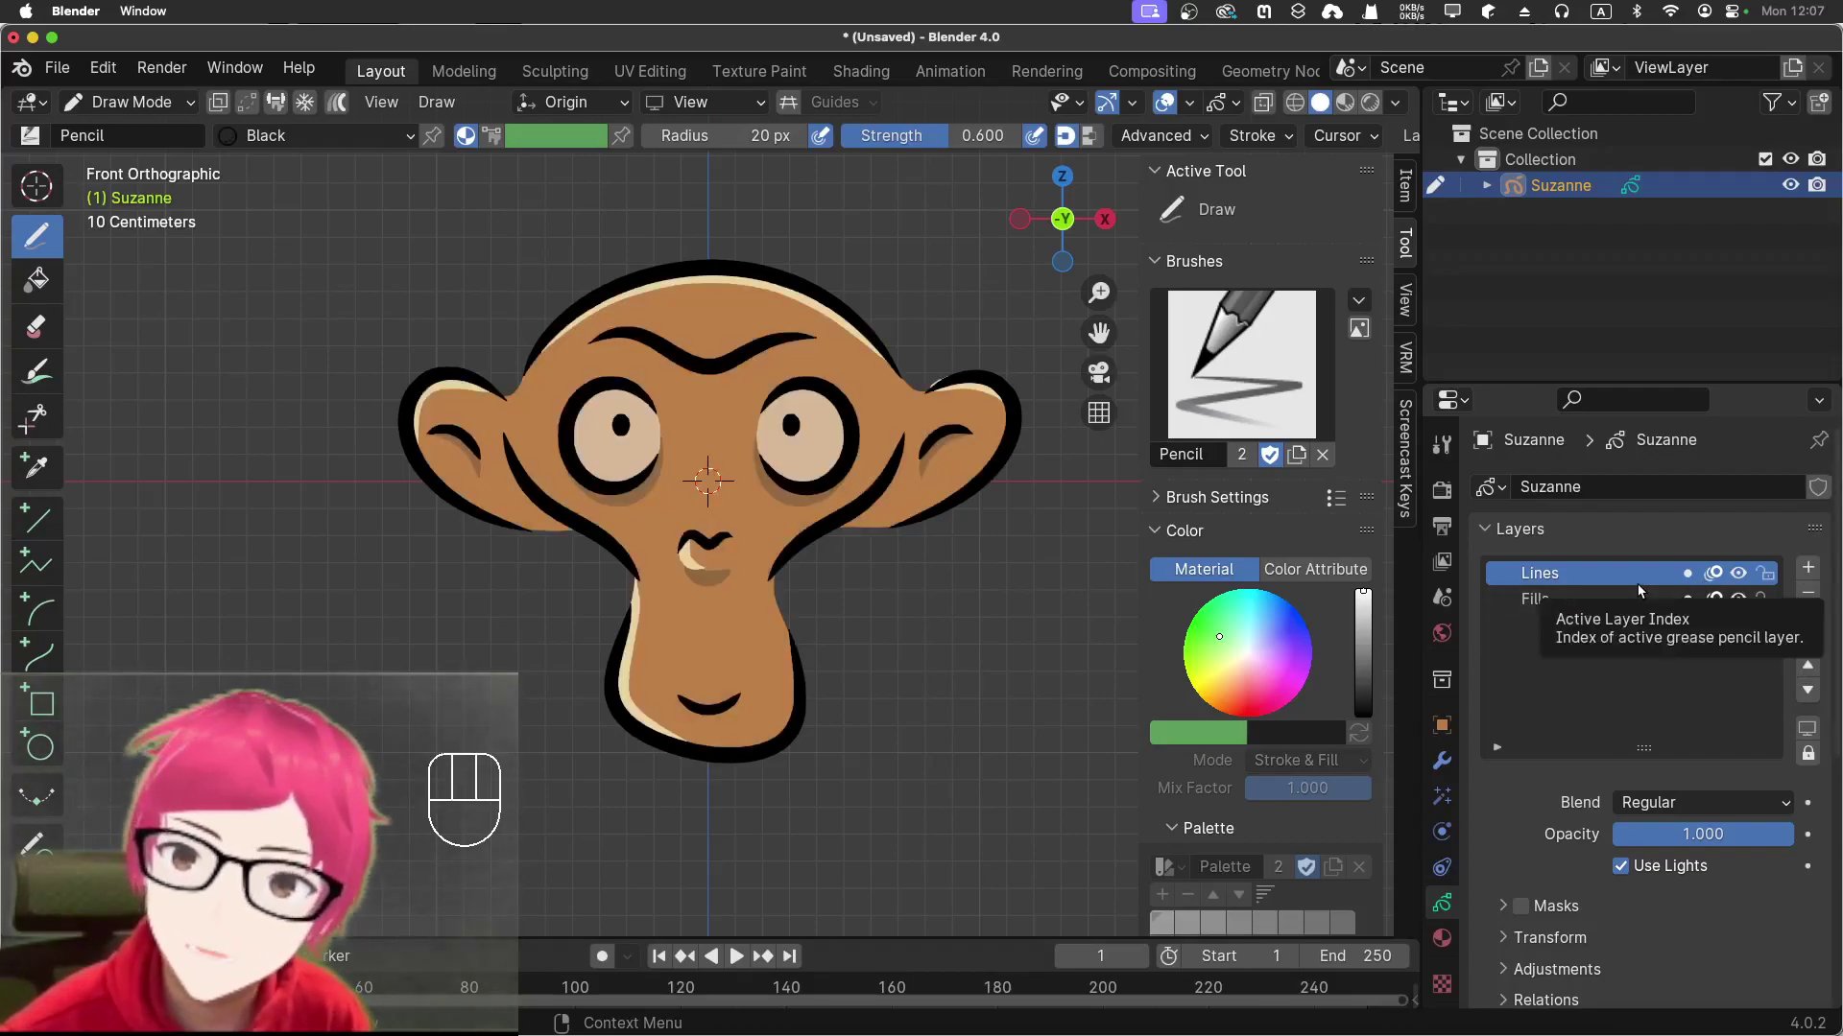
Move the Fills layer above Lines so fills cover the black outlines
left_click(1600, 579)
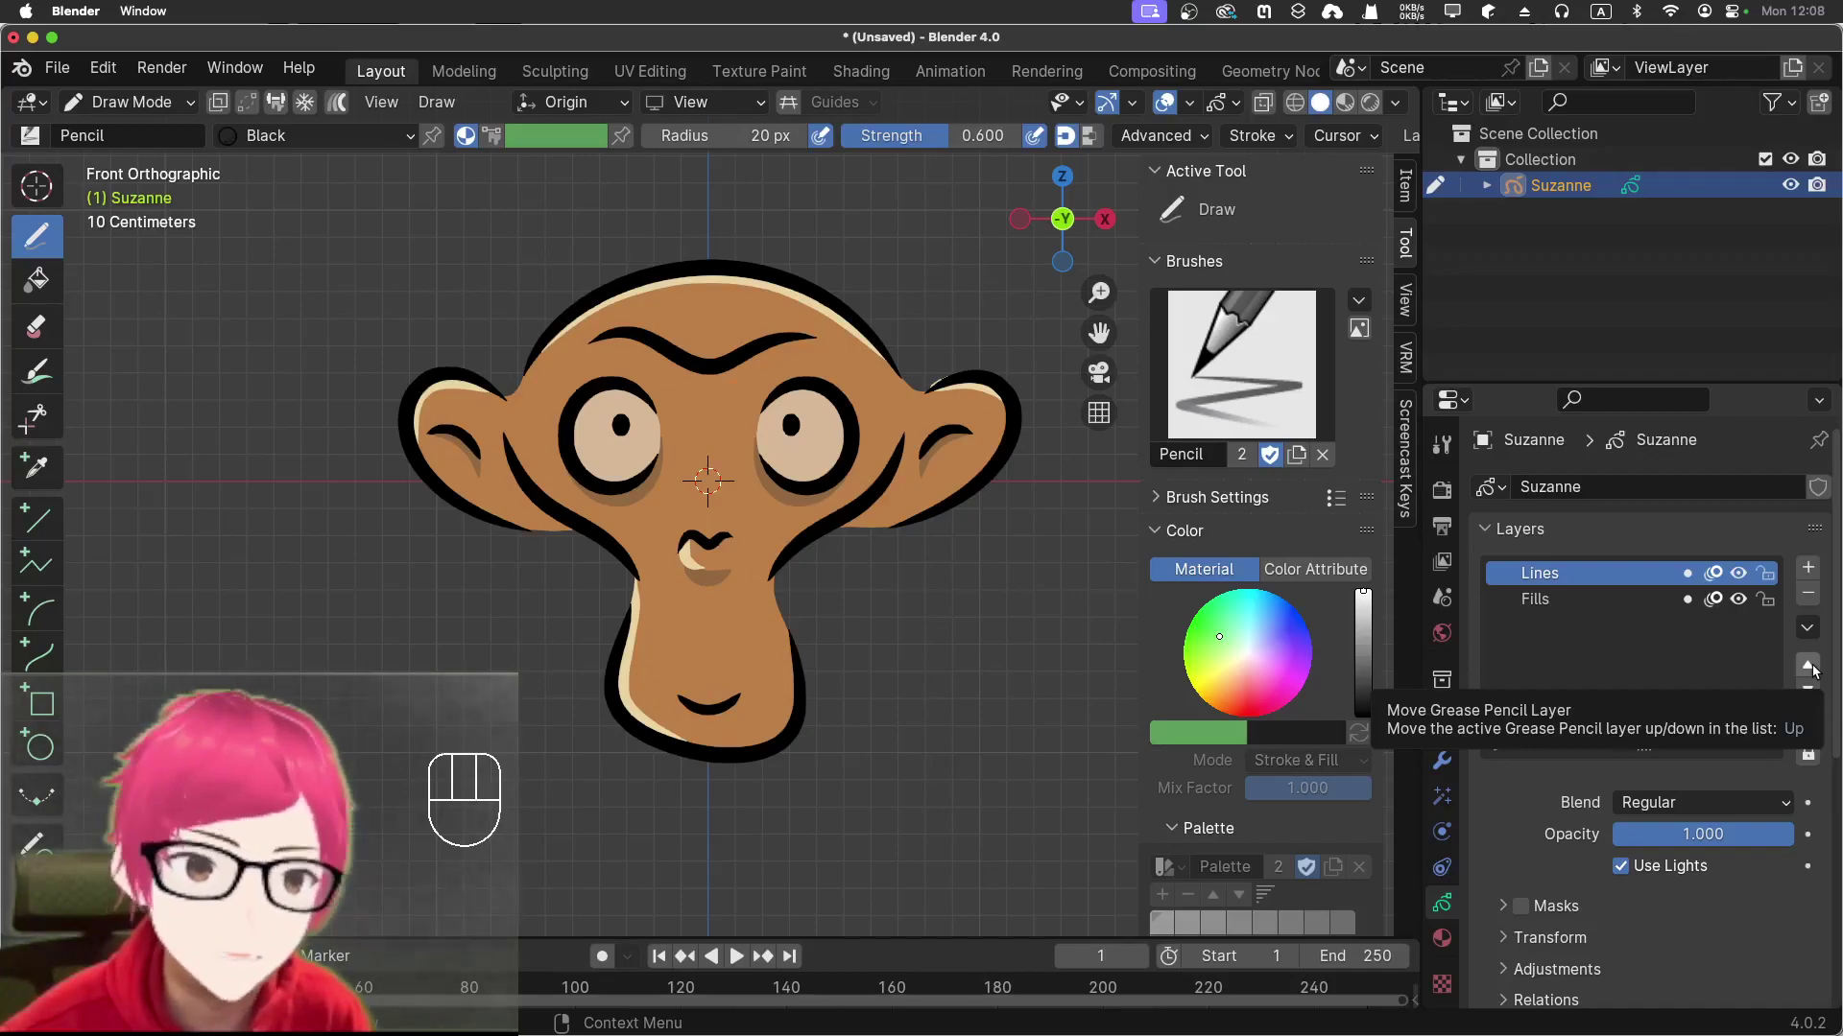
left_click(1818, 668)
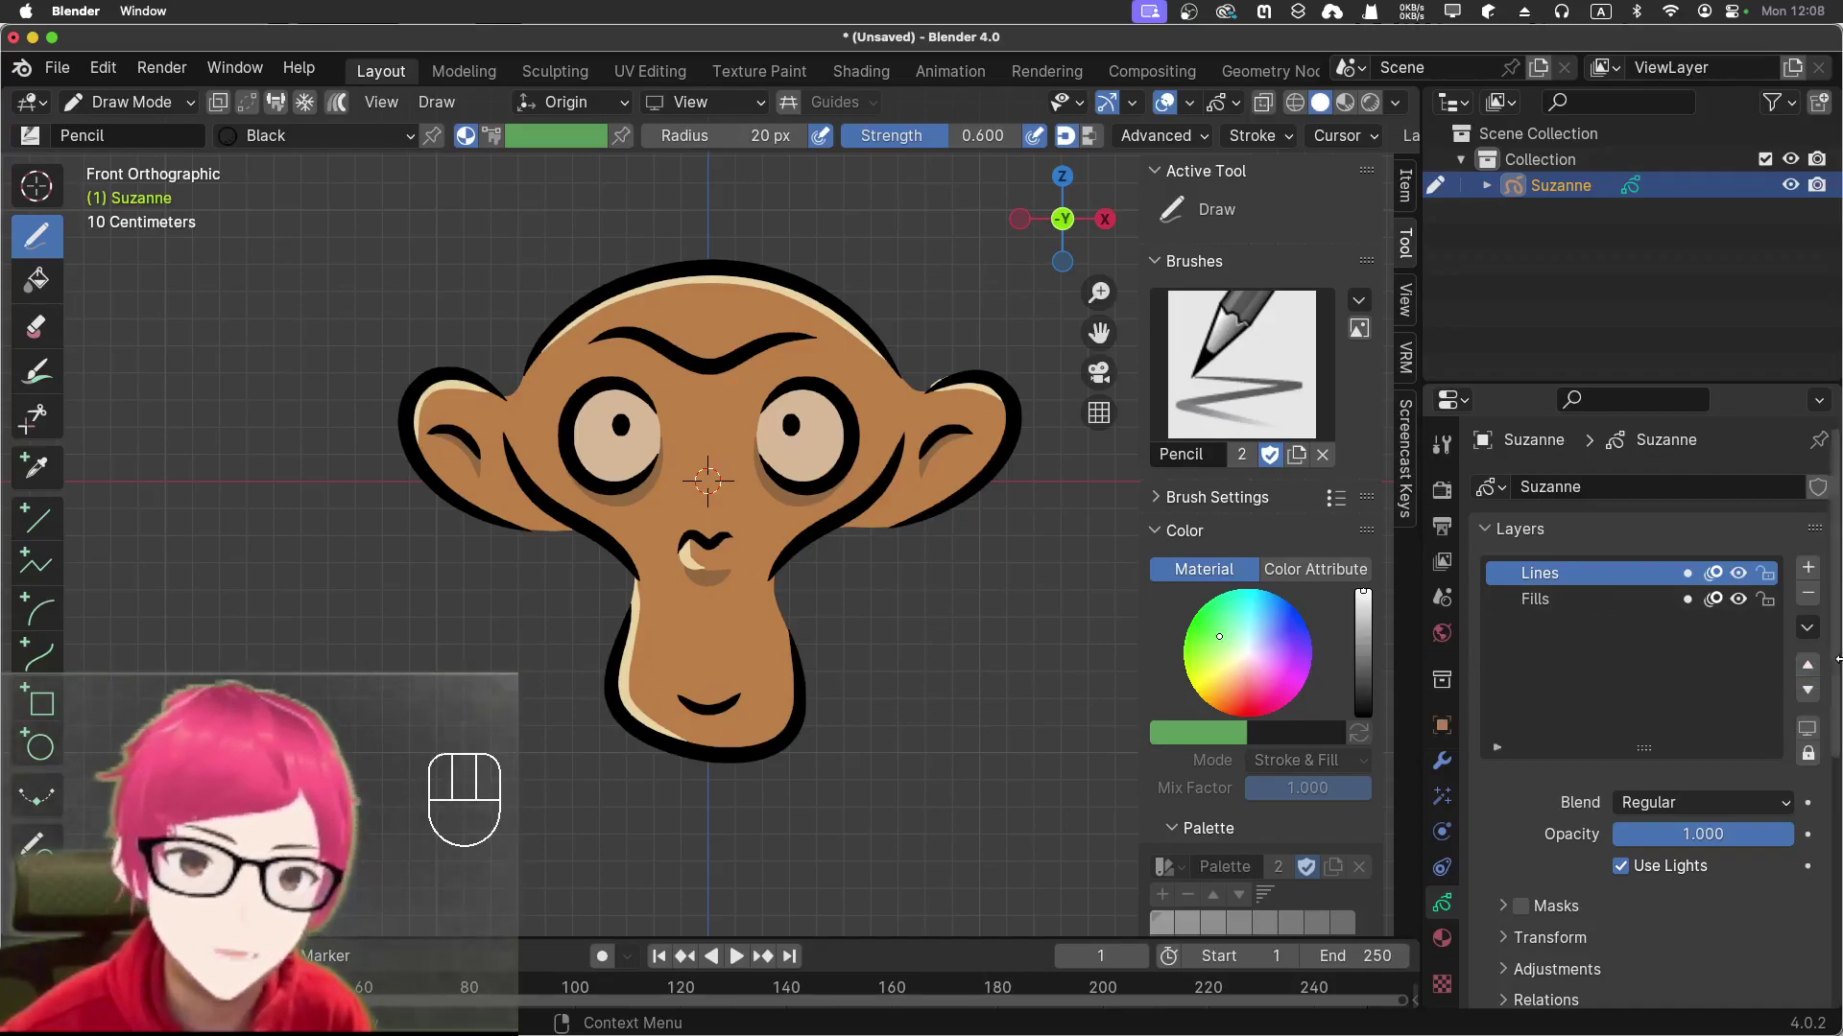
left_click(1808, 696)
left_click(1627, 574)
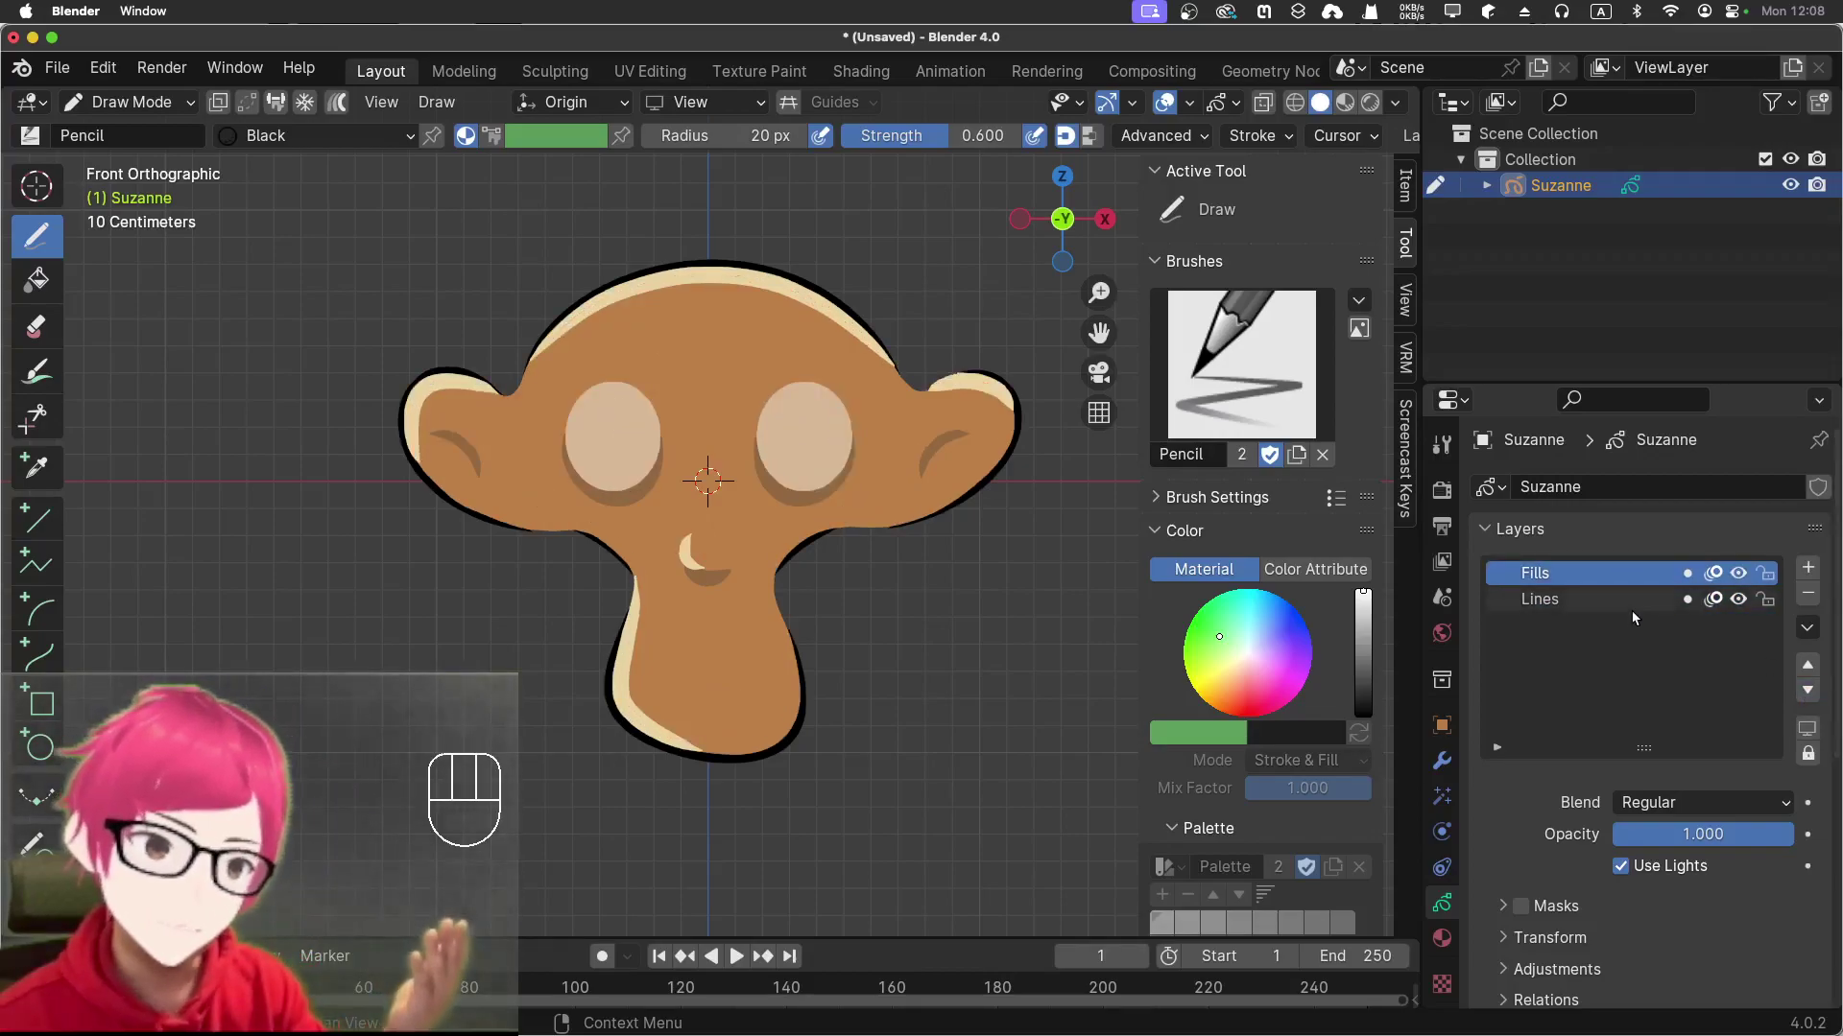
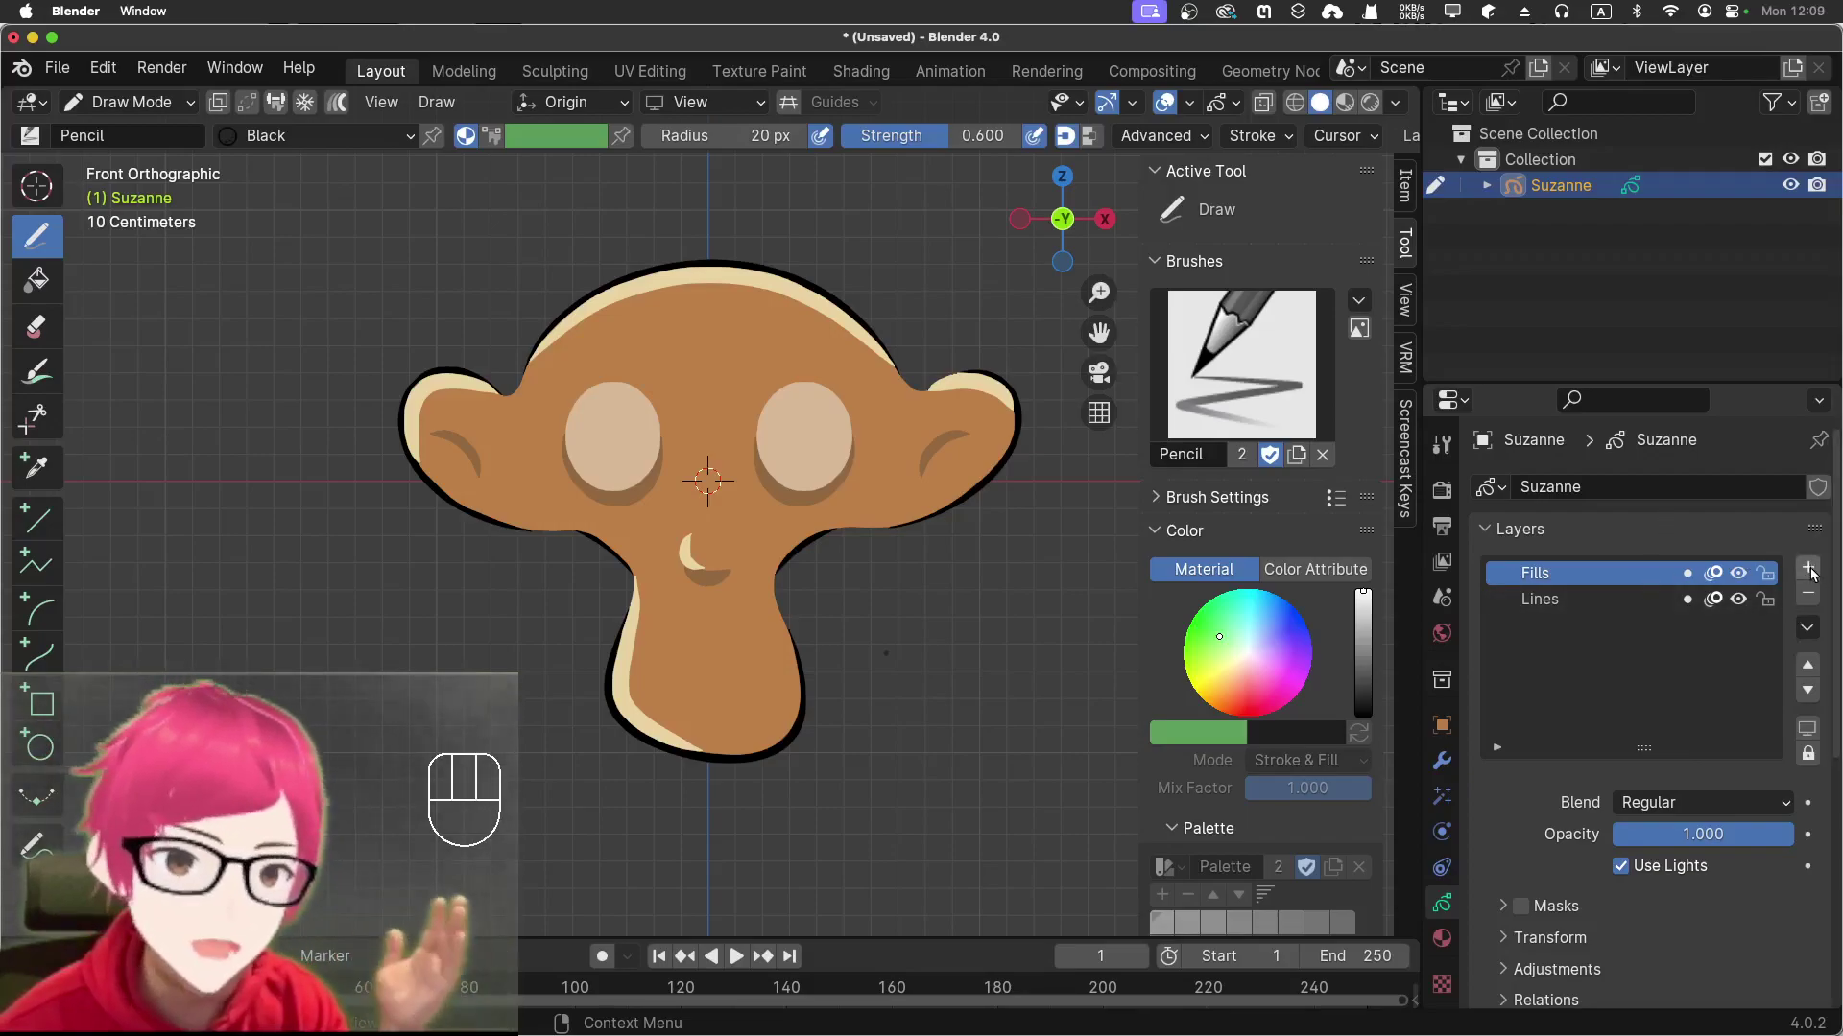
Add a new GP_Layer at the top of Suzanne's layer stack
left_click(1817, 573)
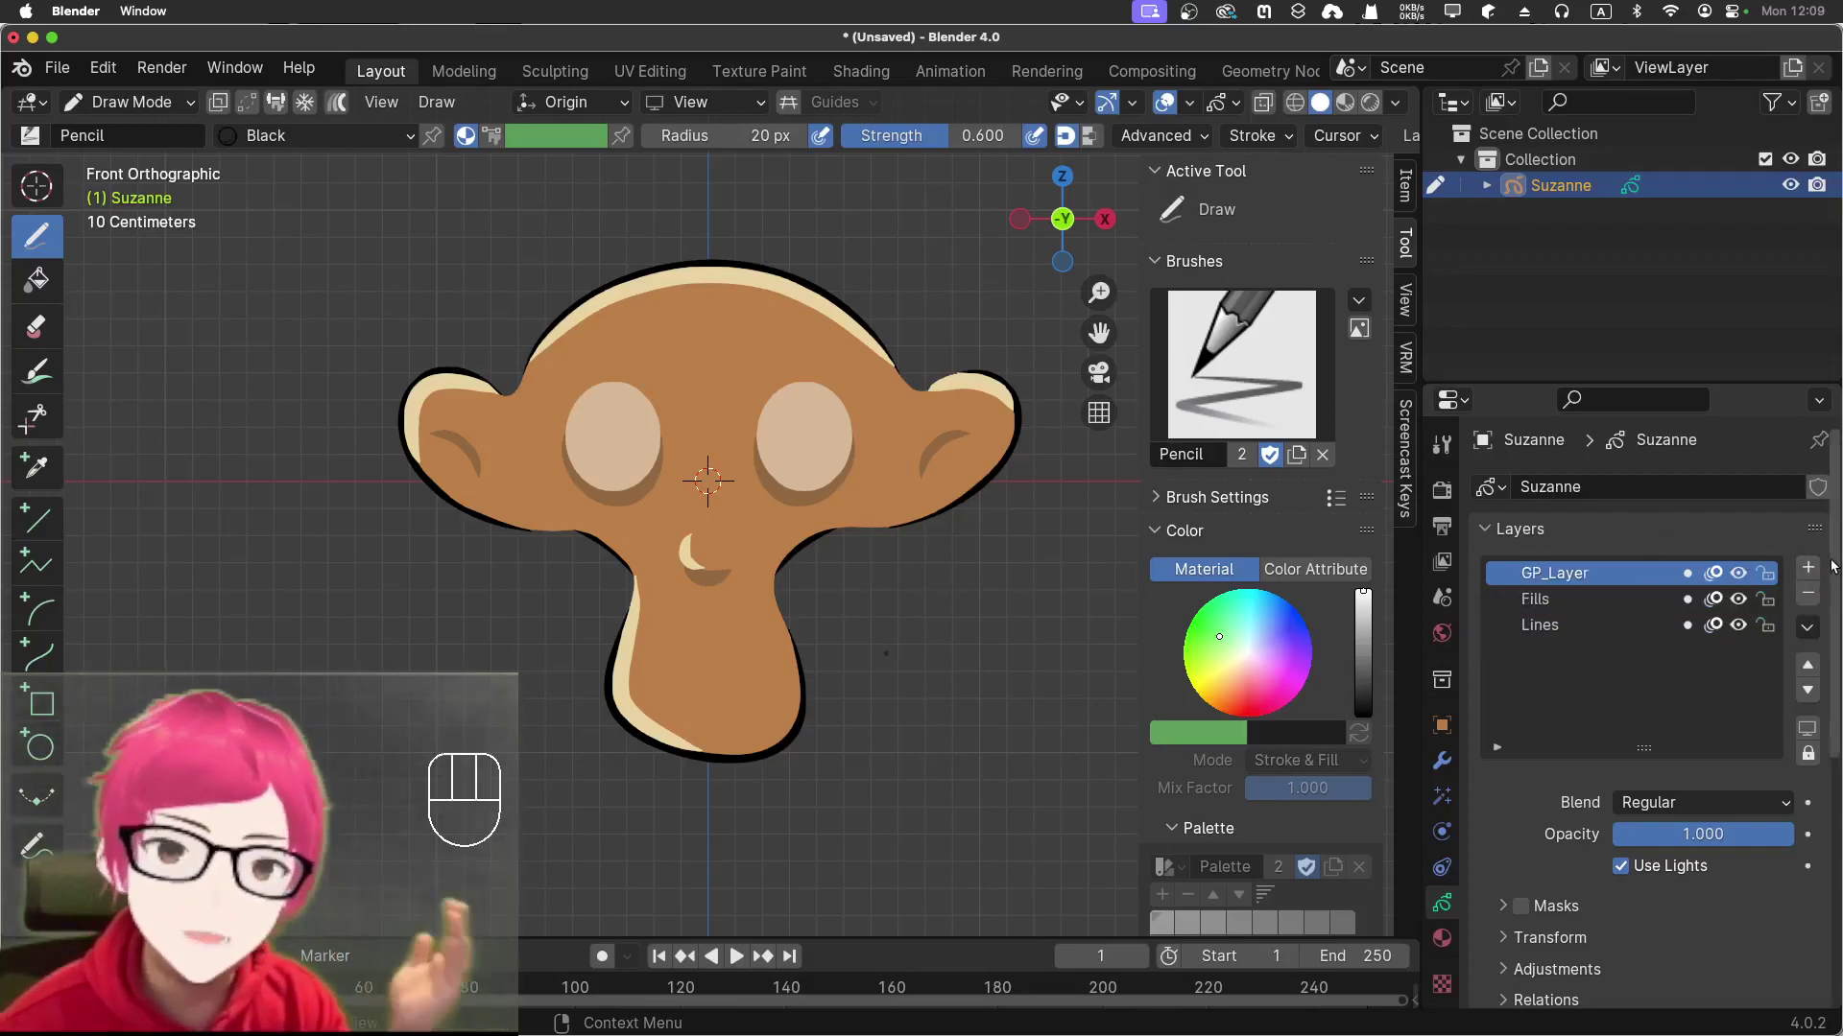
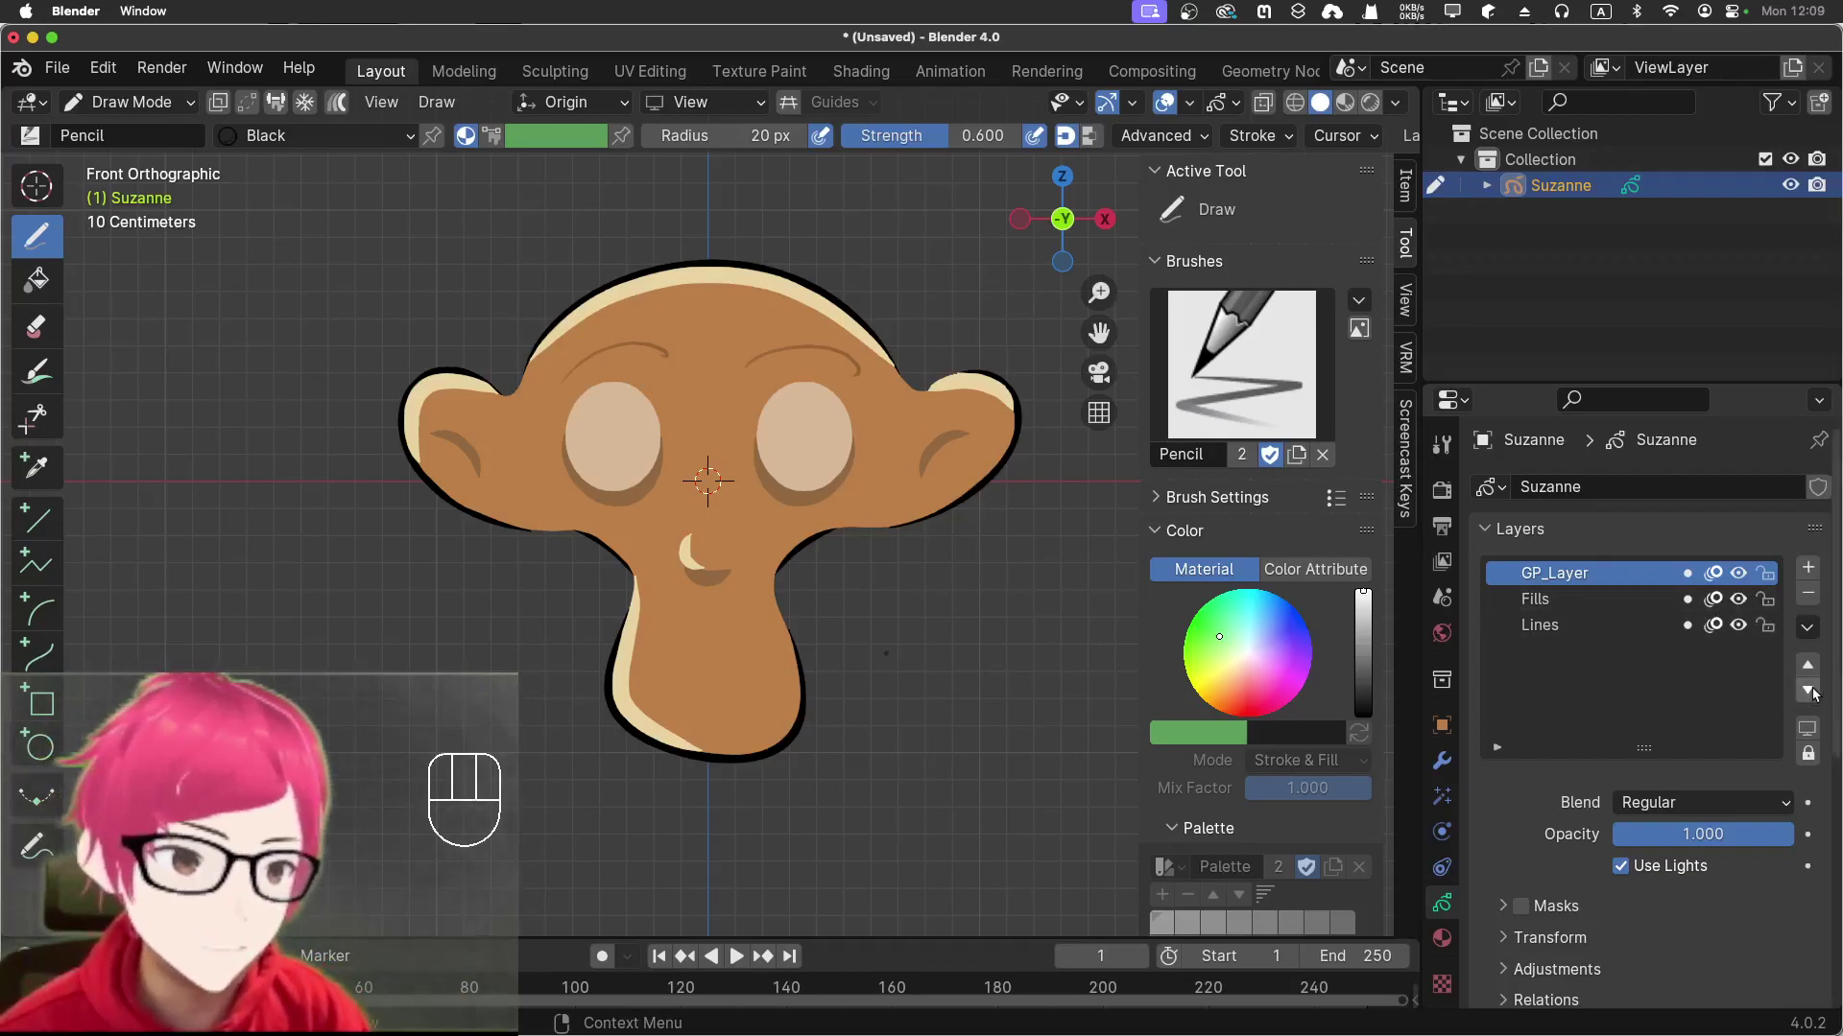
Move GP_Layer below Fills and raise Lines to the top of the stack
left_click(1819, 686)
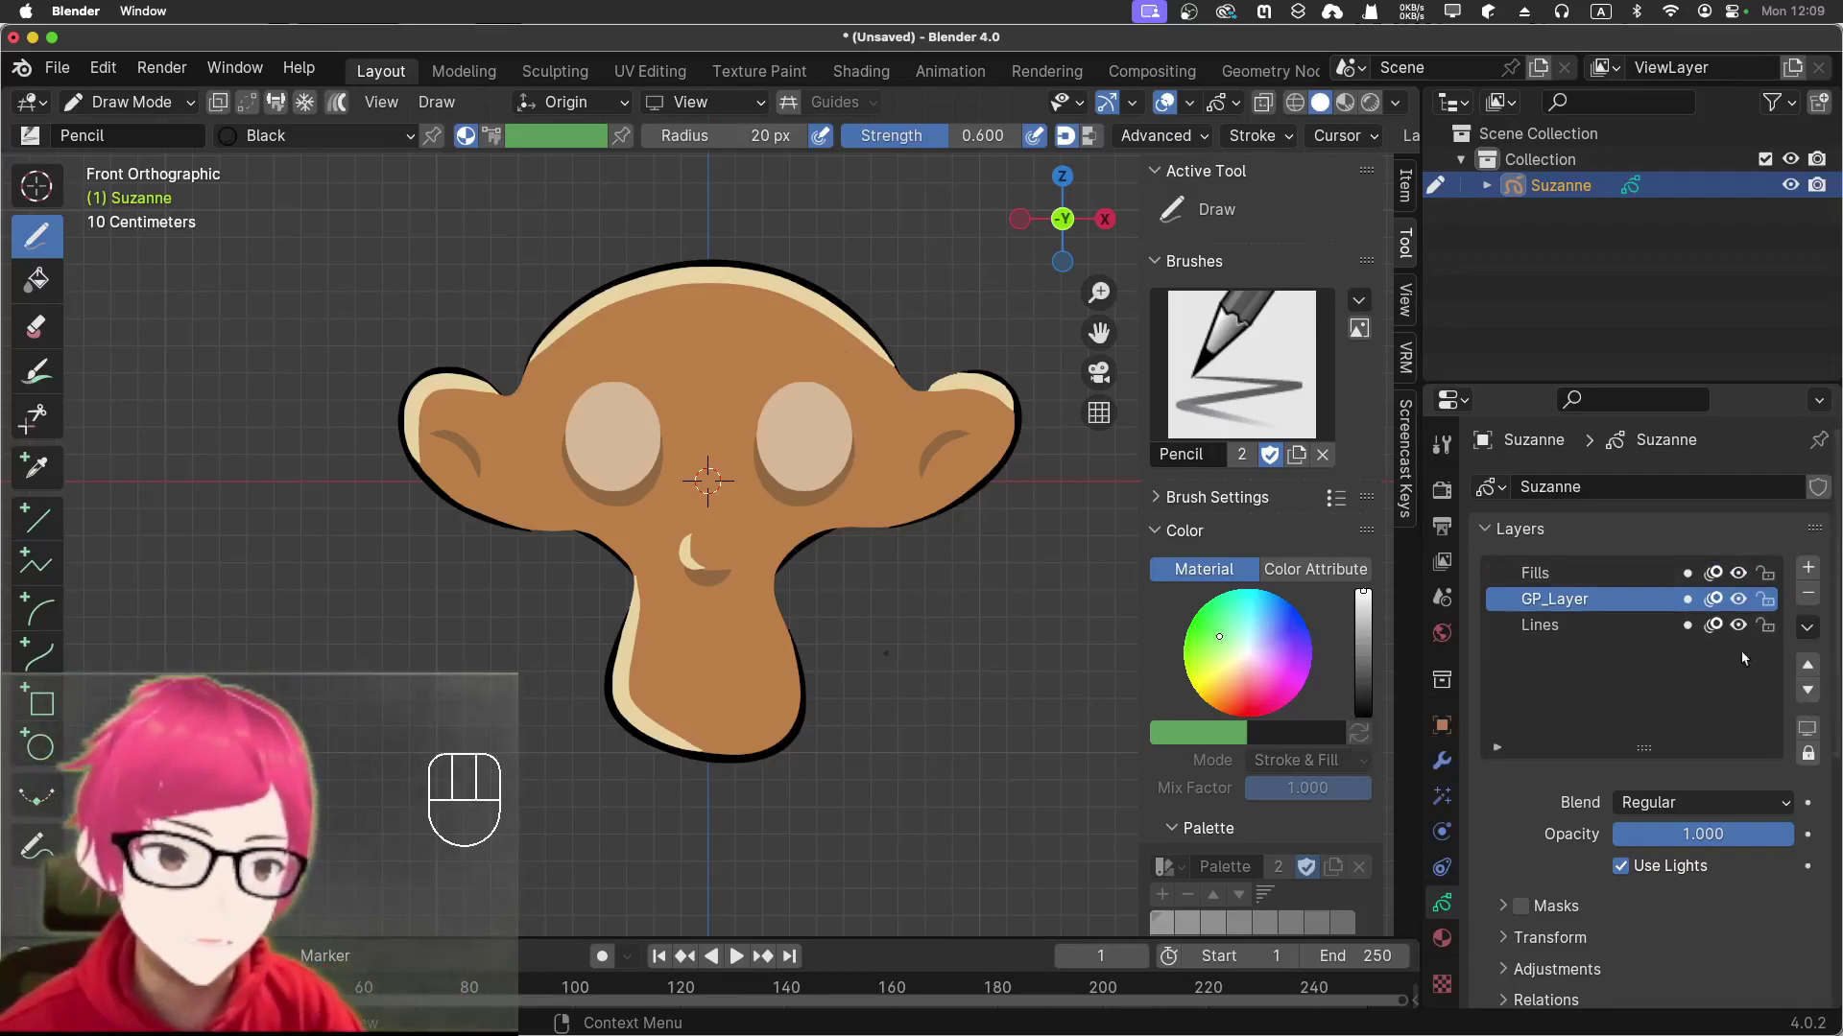
left_click(1664, 630)
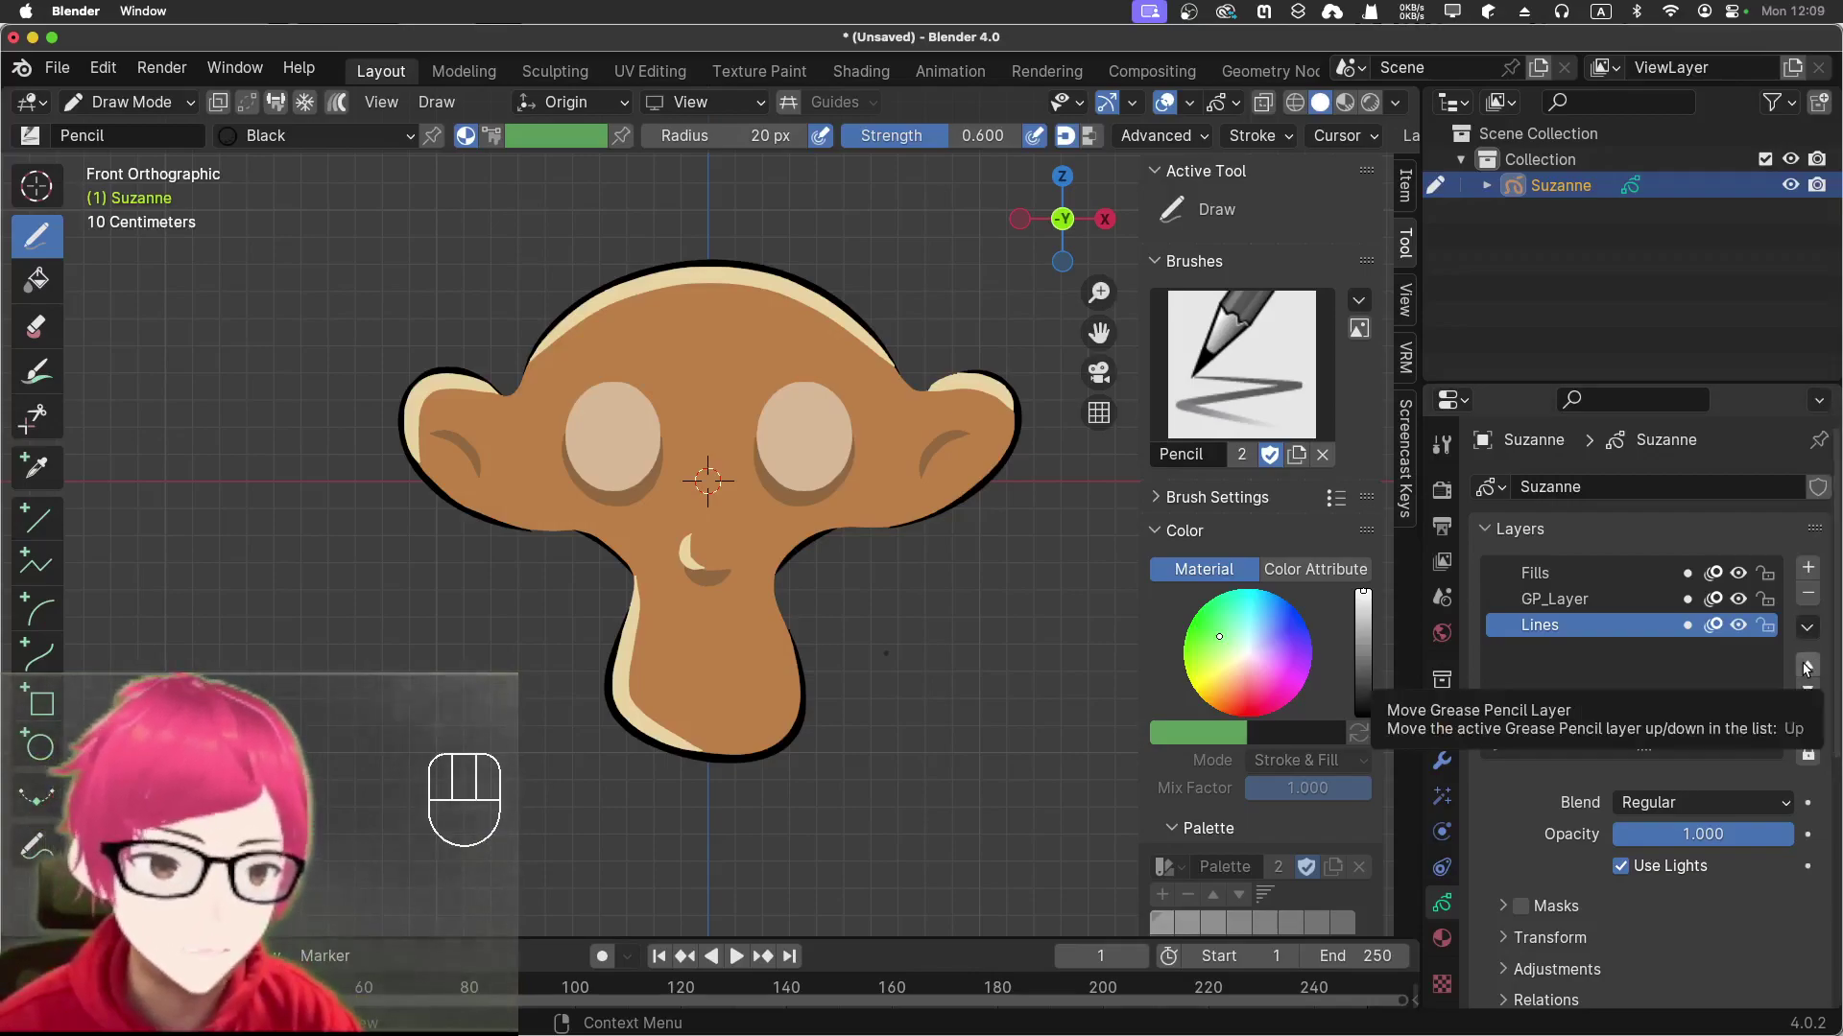
double_click(1806, 668)
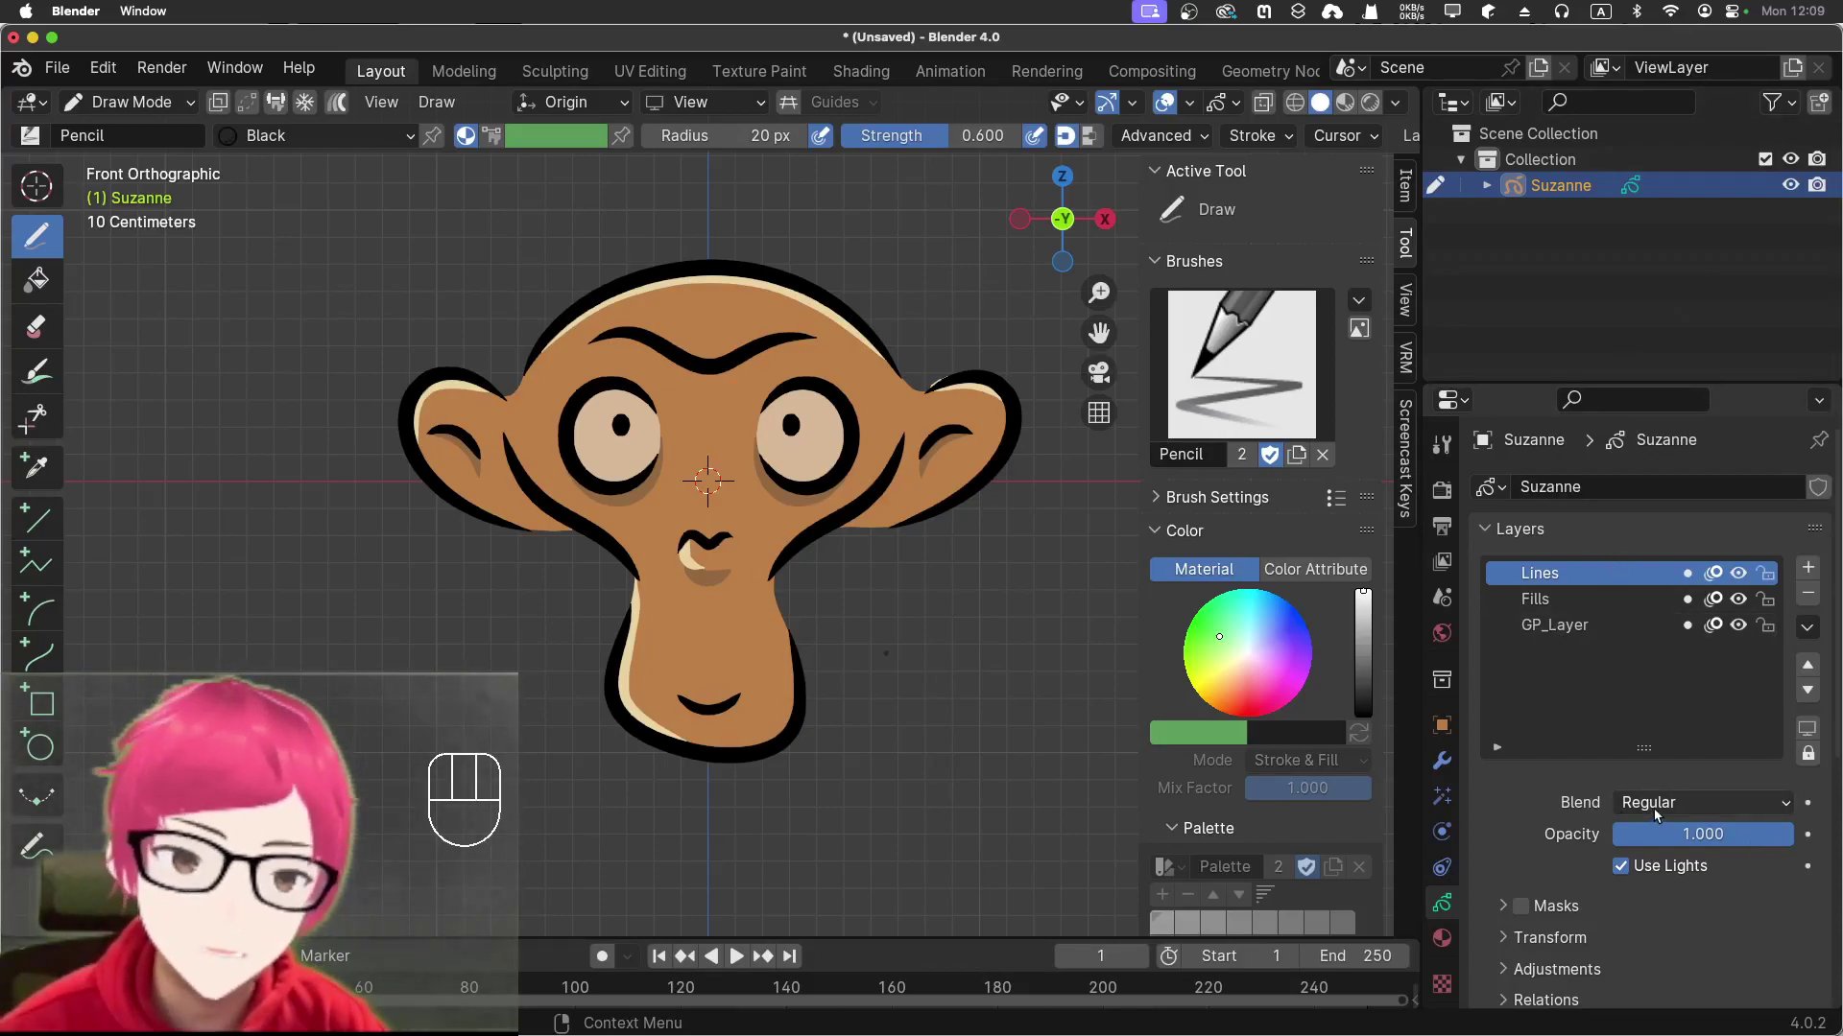
left_click_drag(1659, 813, 1694, 923)
left_click_drag(1670, 809, 1701, 951)
left_click_drag(1664, 822, 1695, 971)
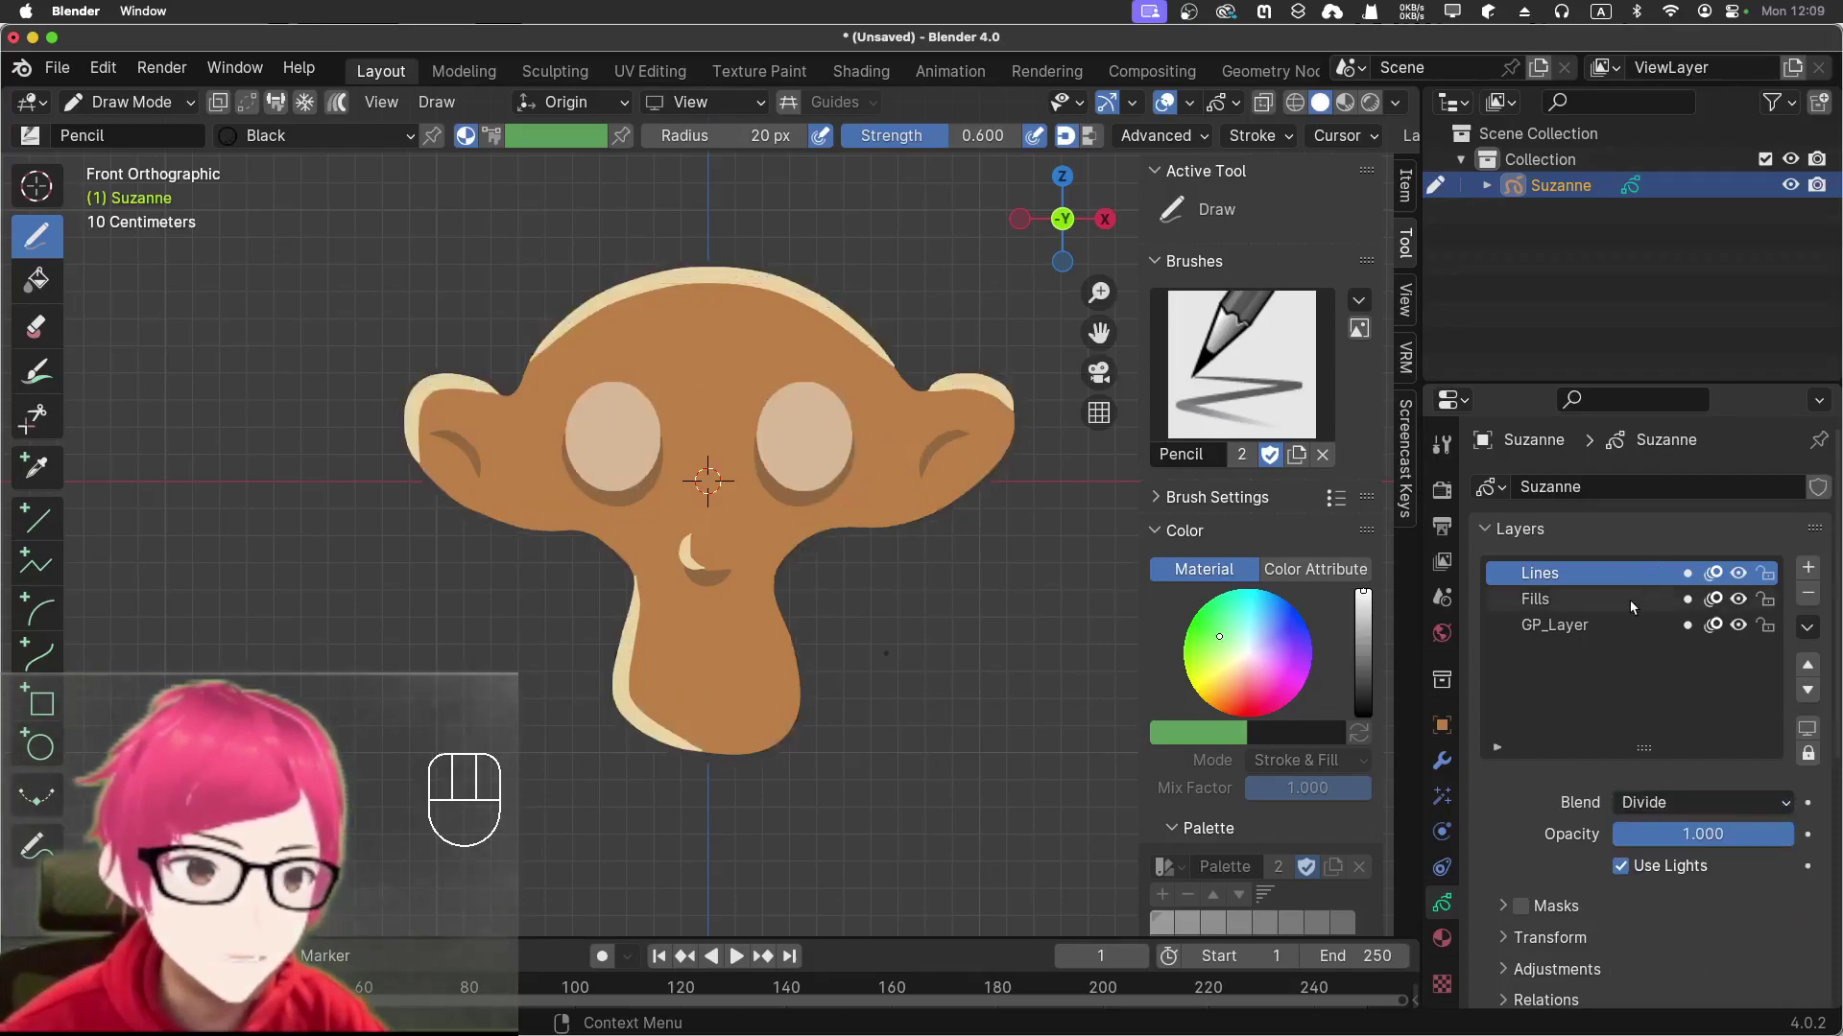
left_click_drag(1689, 808, 1719, 952)
left_click_drag(1685, 805, 1683, 833)
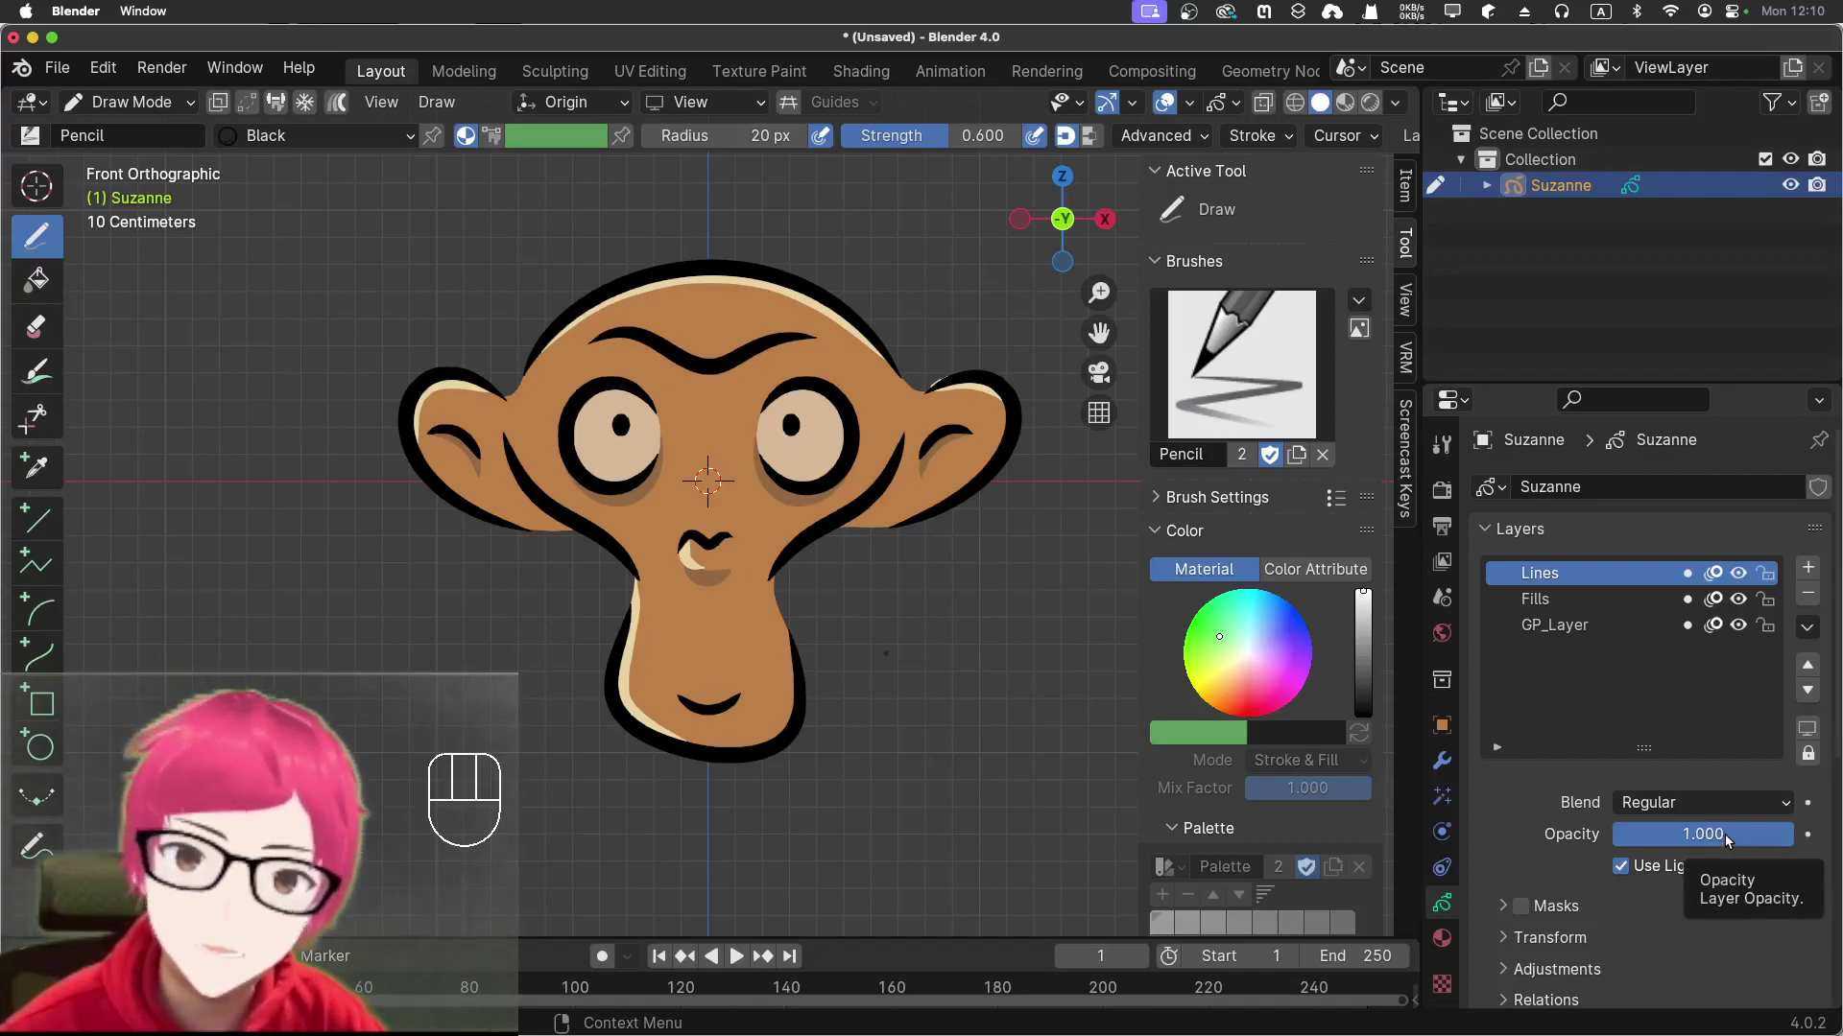
left_click_drag(1729, 839, 1665, 837)
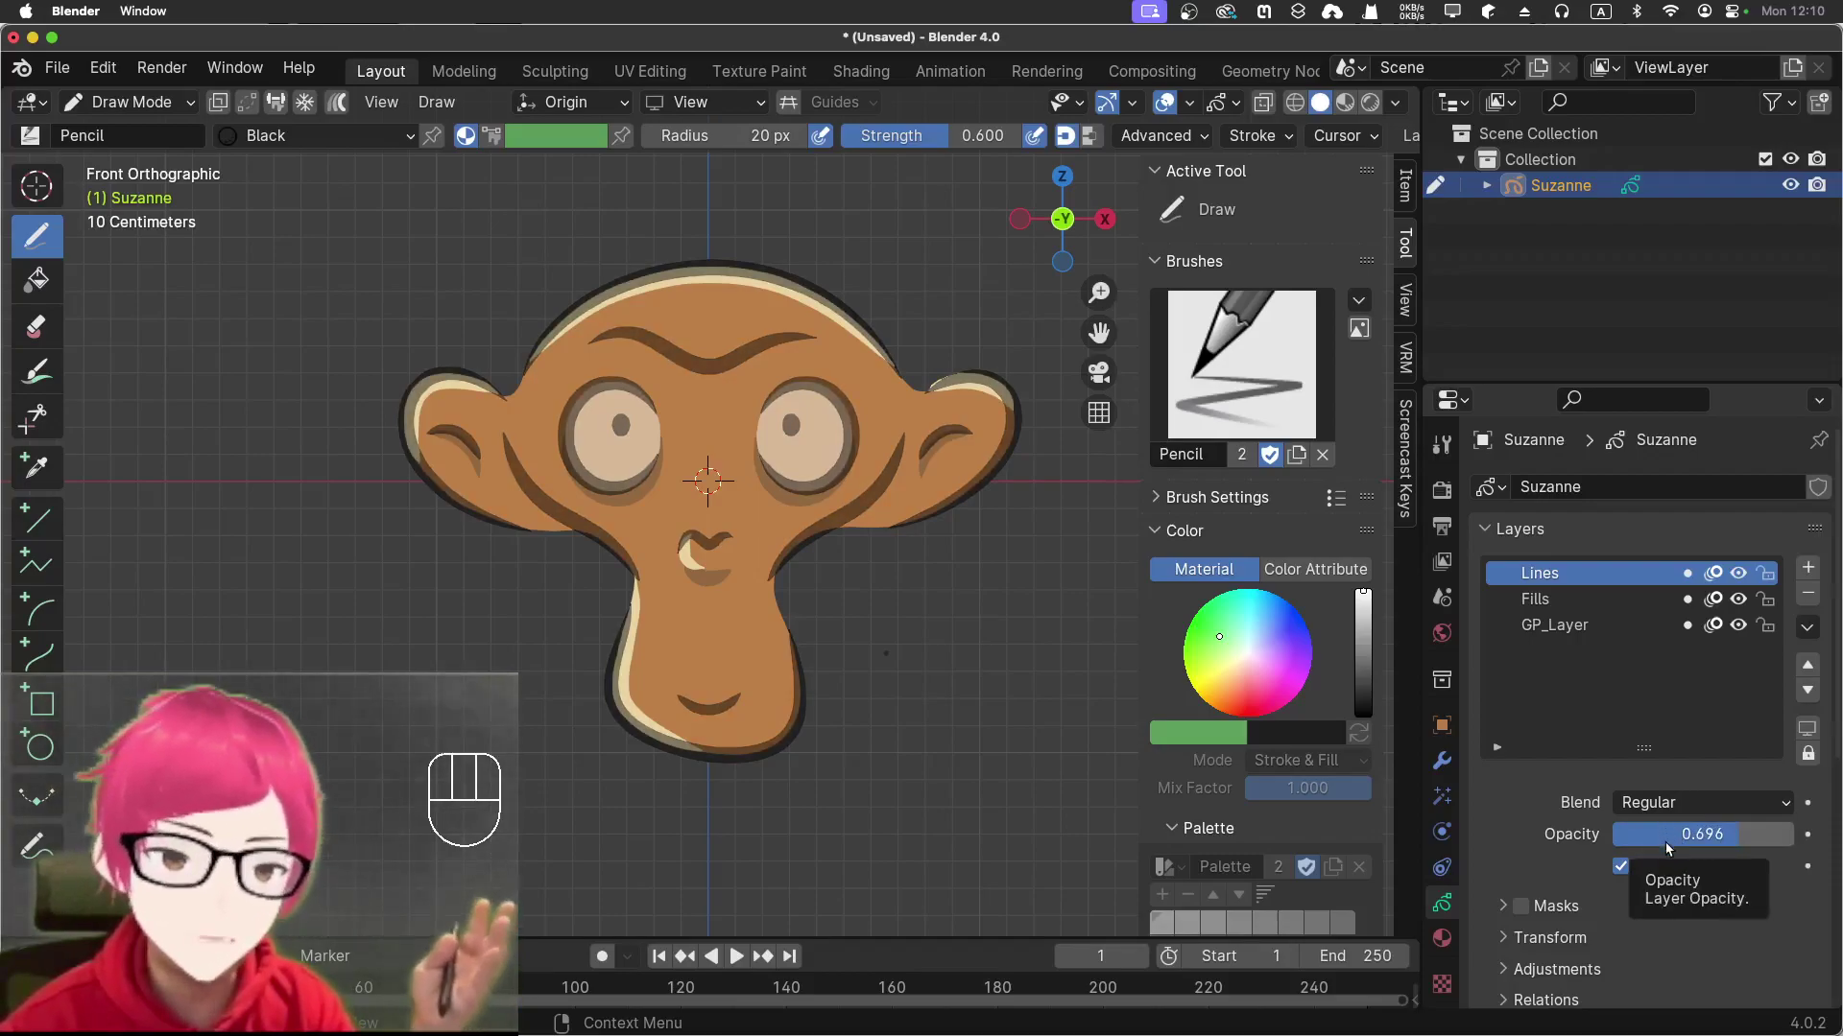
left_click_drag(1675, 842, 1815, 834)
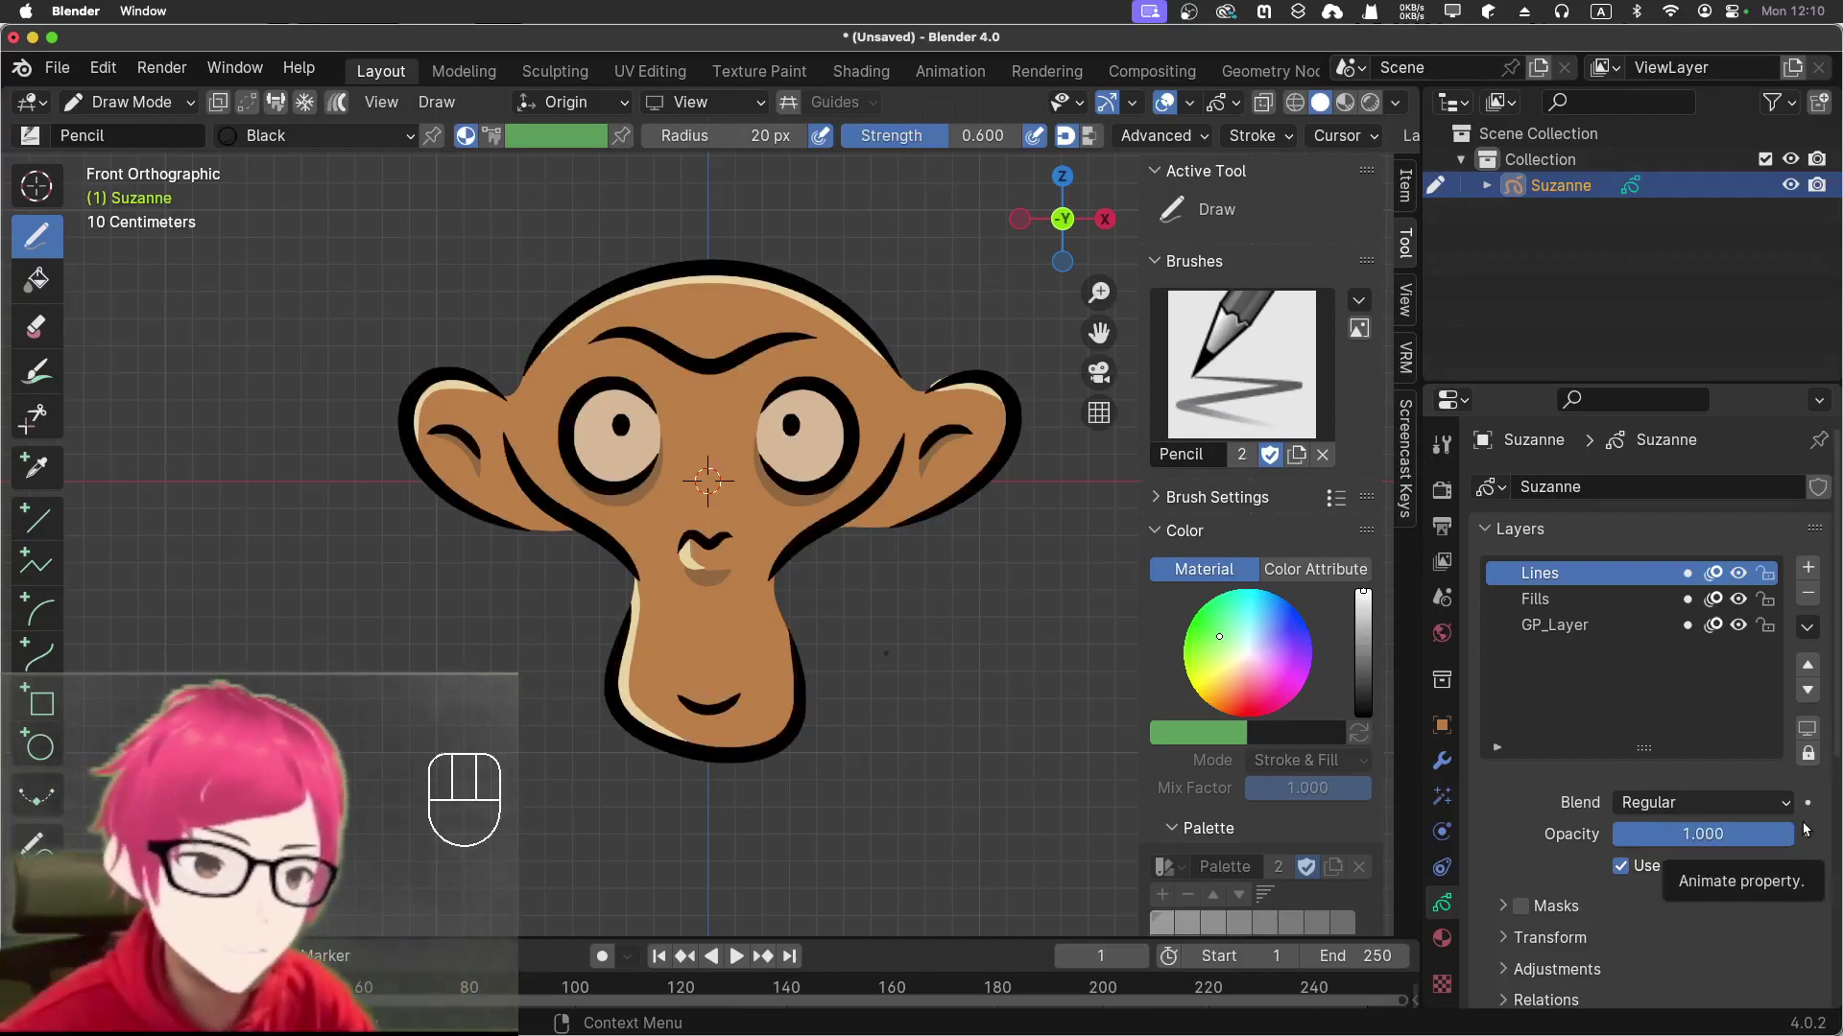
Make Fills the active layer and show its Layer Specials operations
left_click(1590, 620)
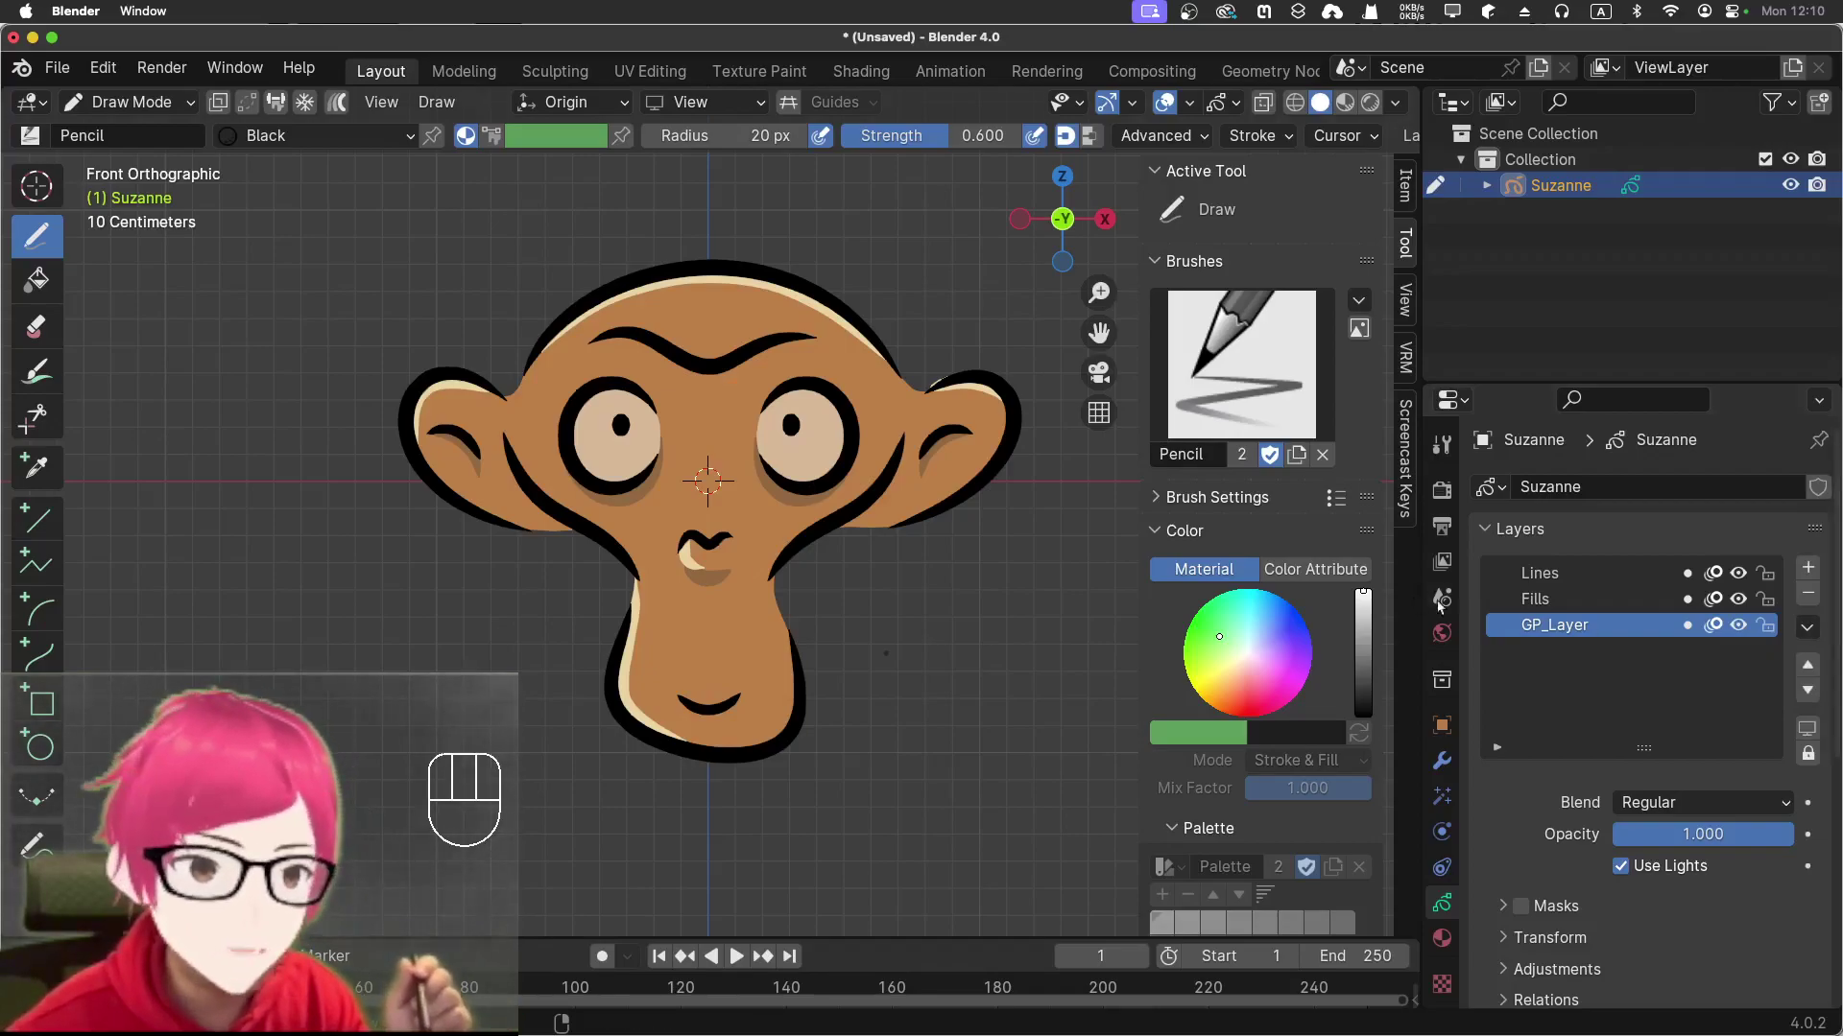
left_click(1540, 597)
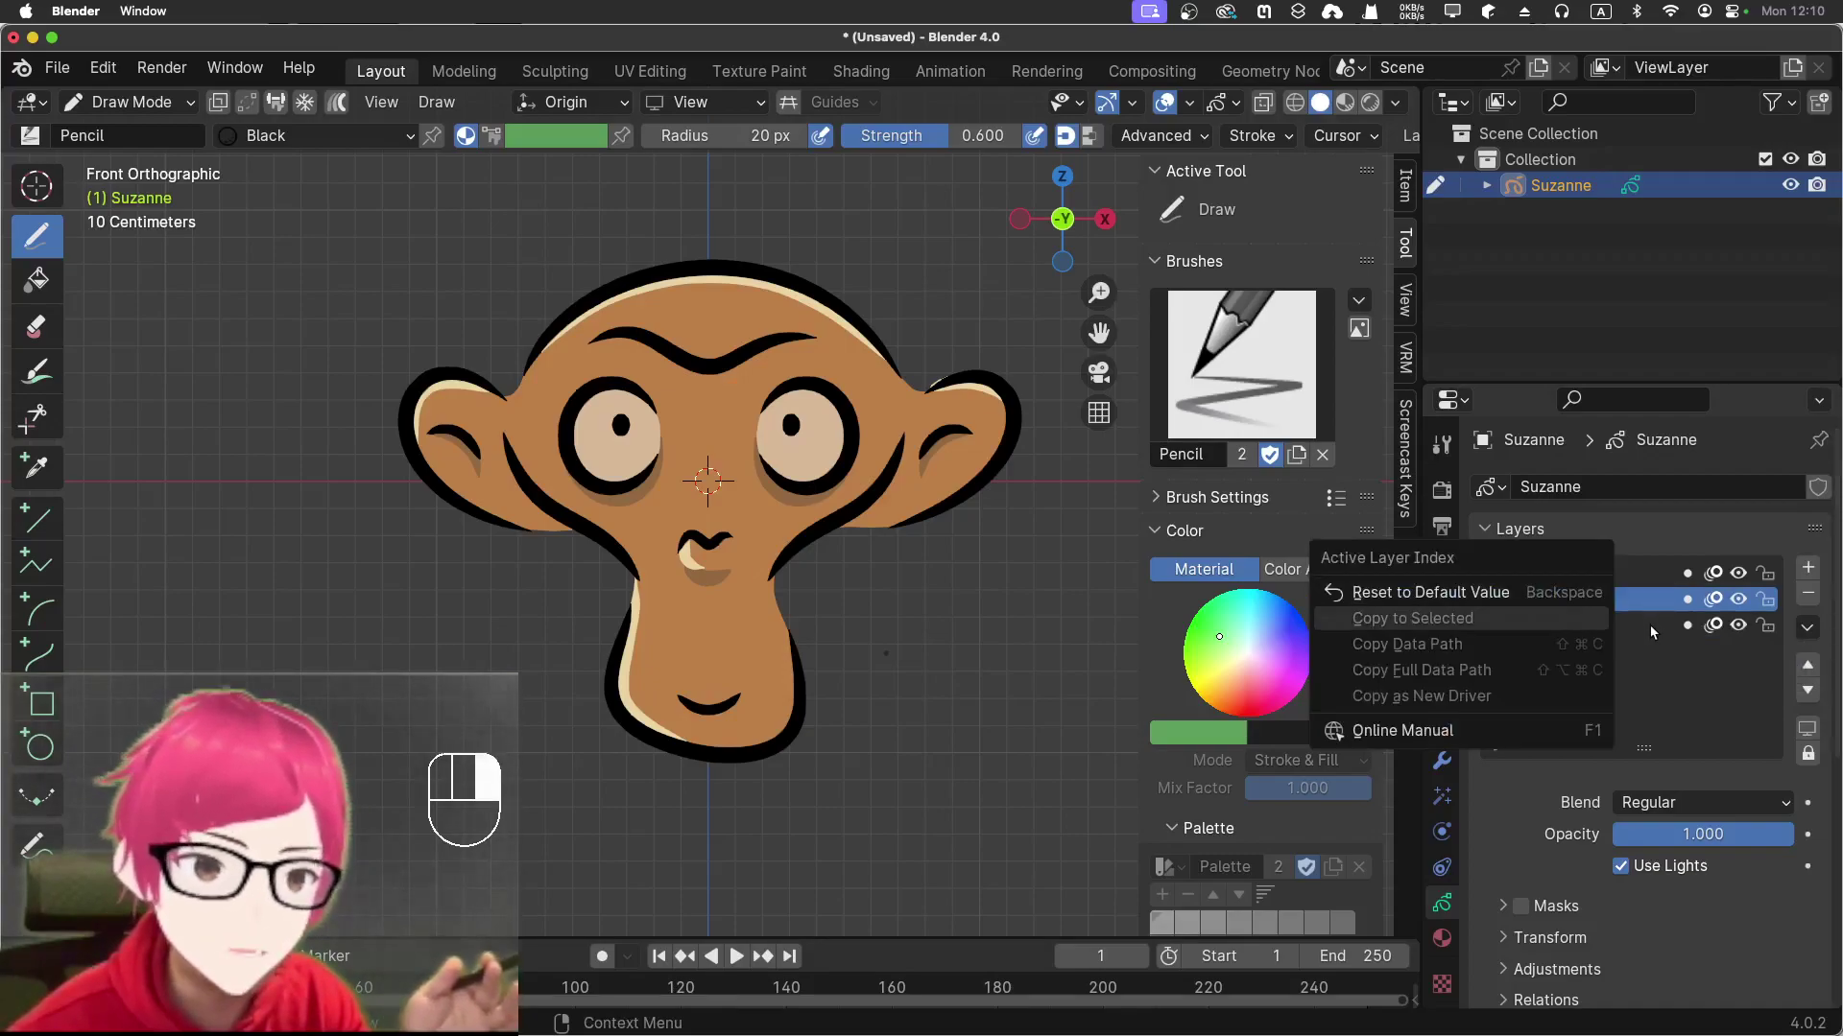
left_click(1693, 734)
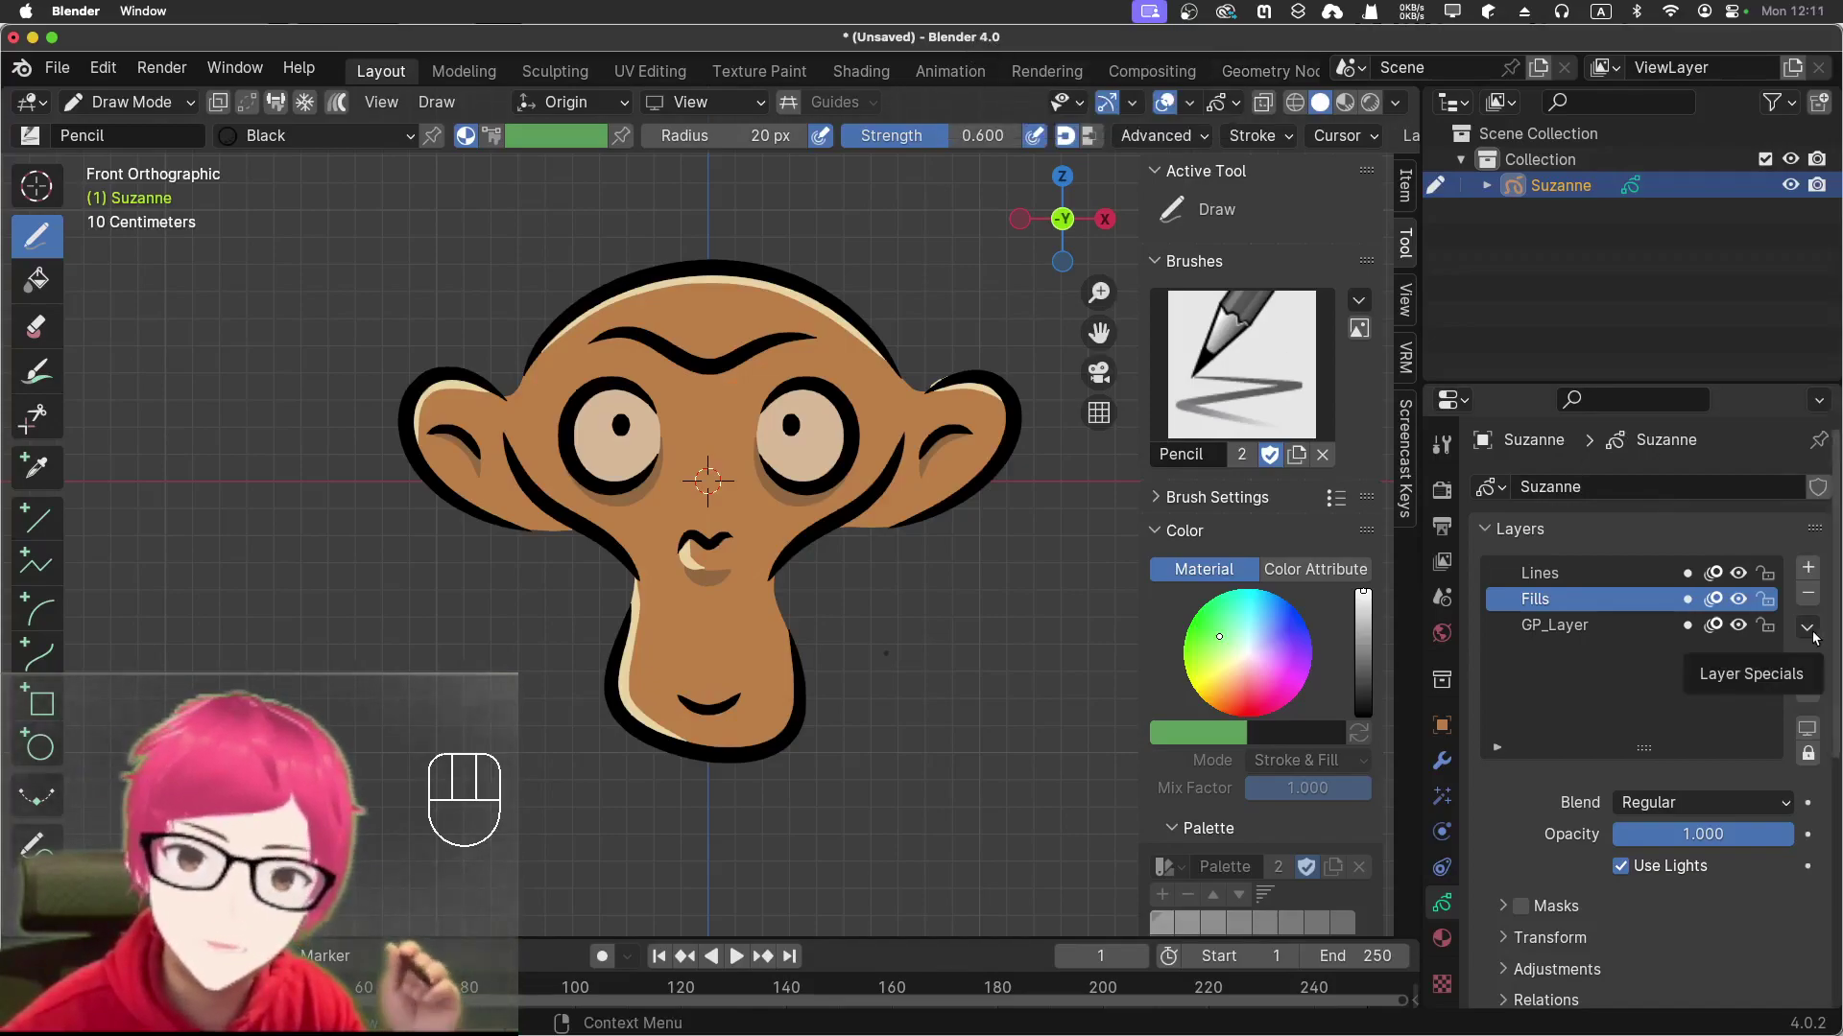
left_click(1816, 637)
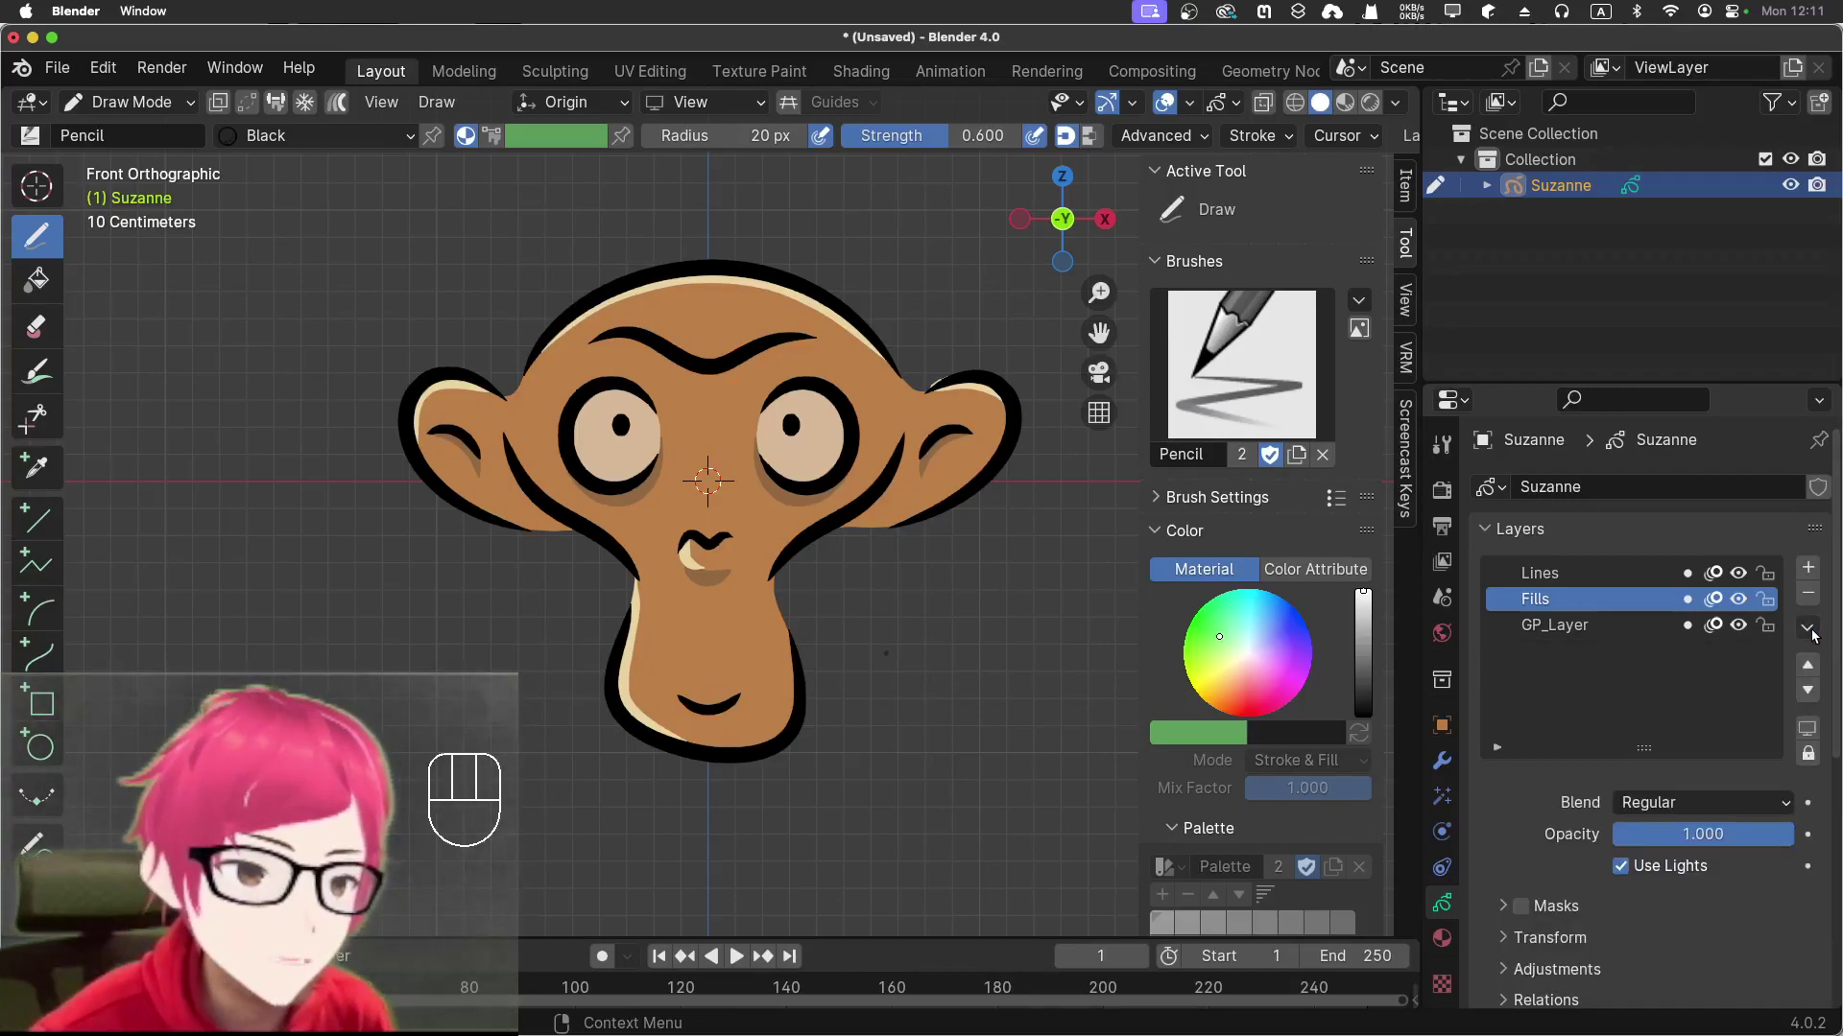
left_click_drag(1813, 635, 1614, 661)
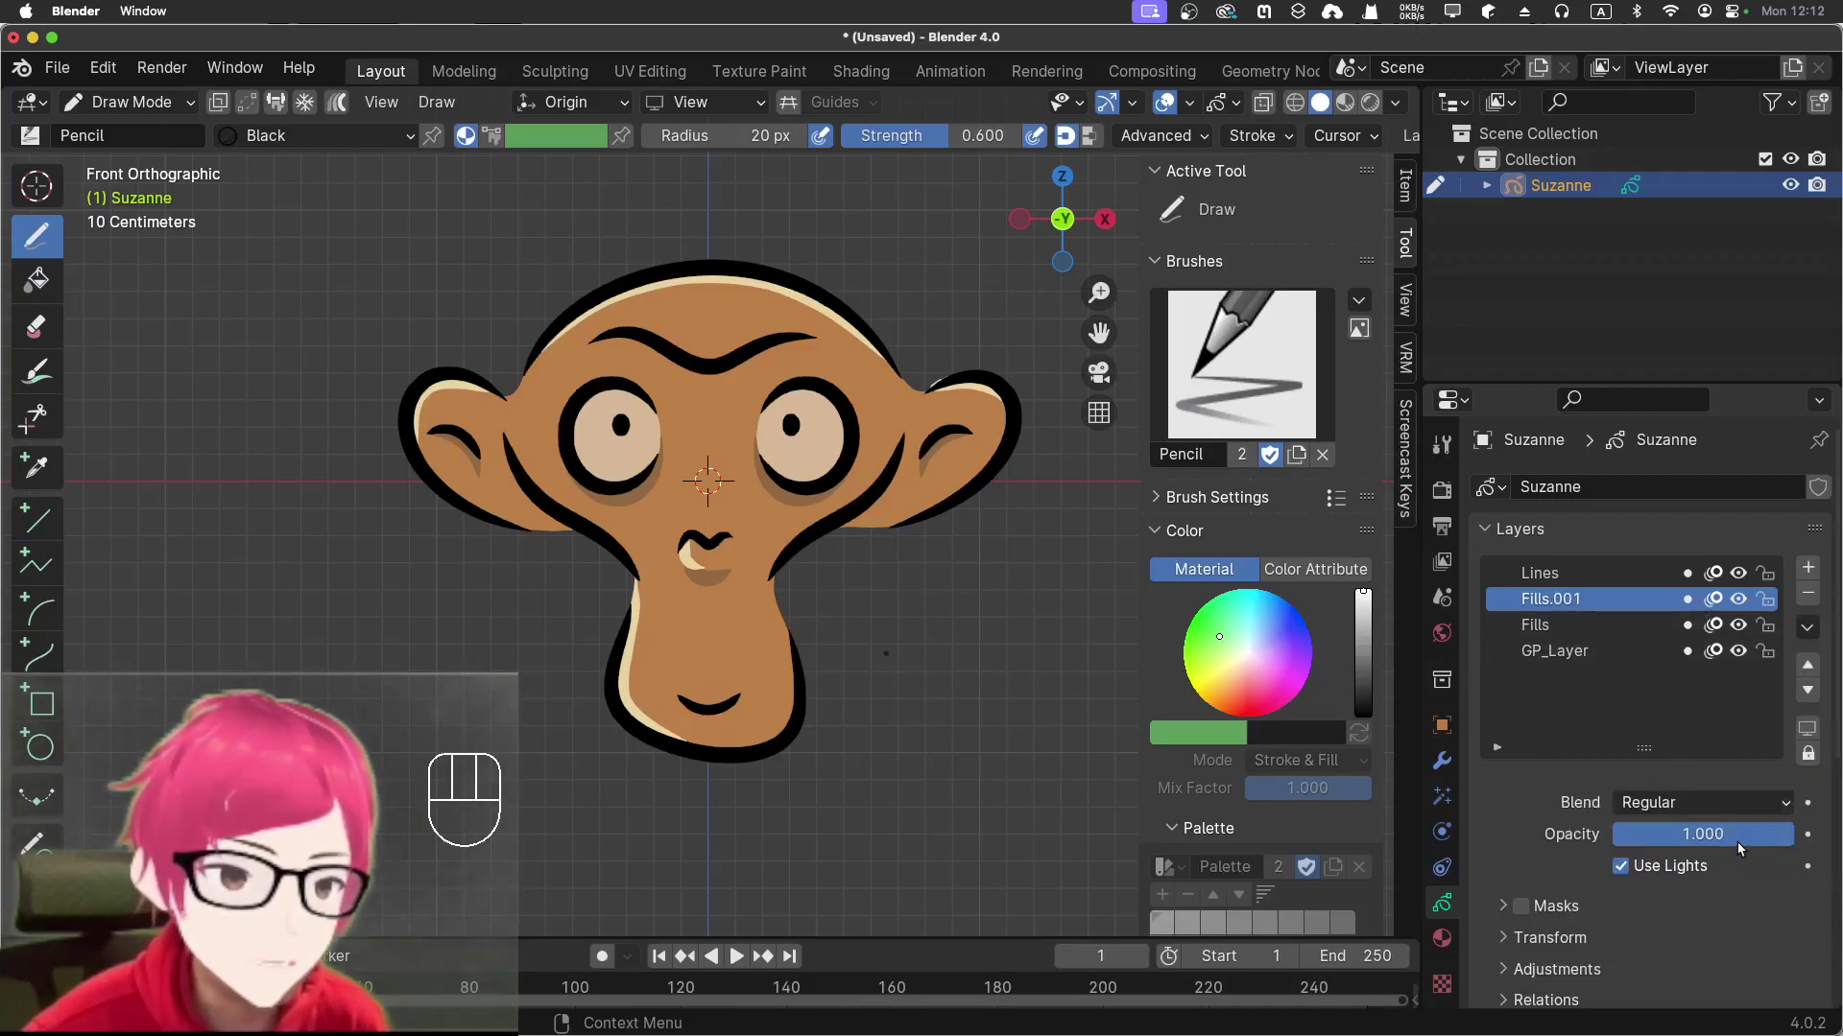
left_click_drag(1744, 847, 1574, 830)
left_click(1593, 623)
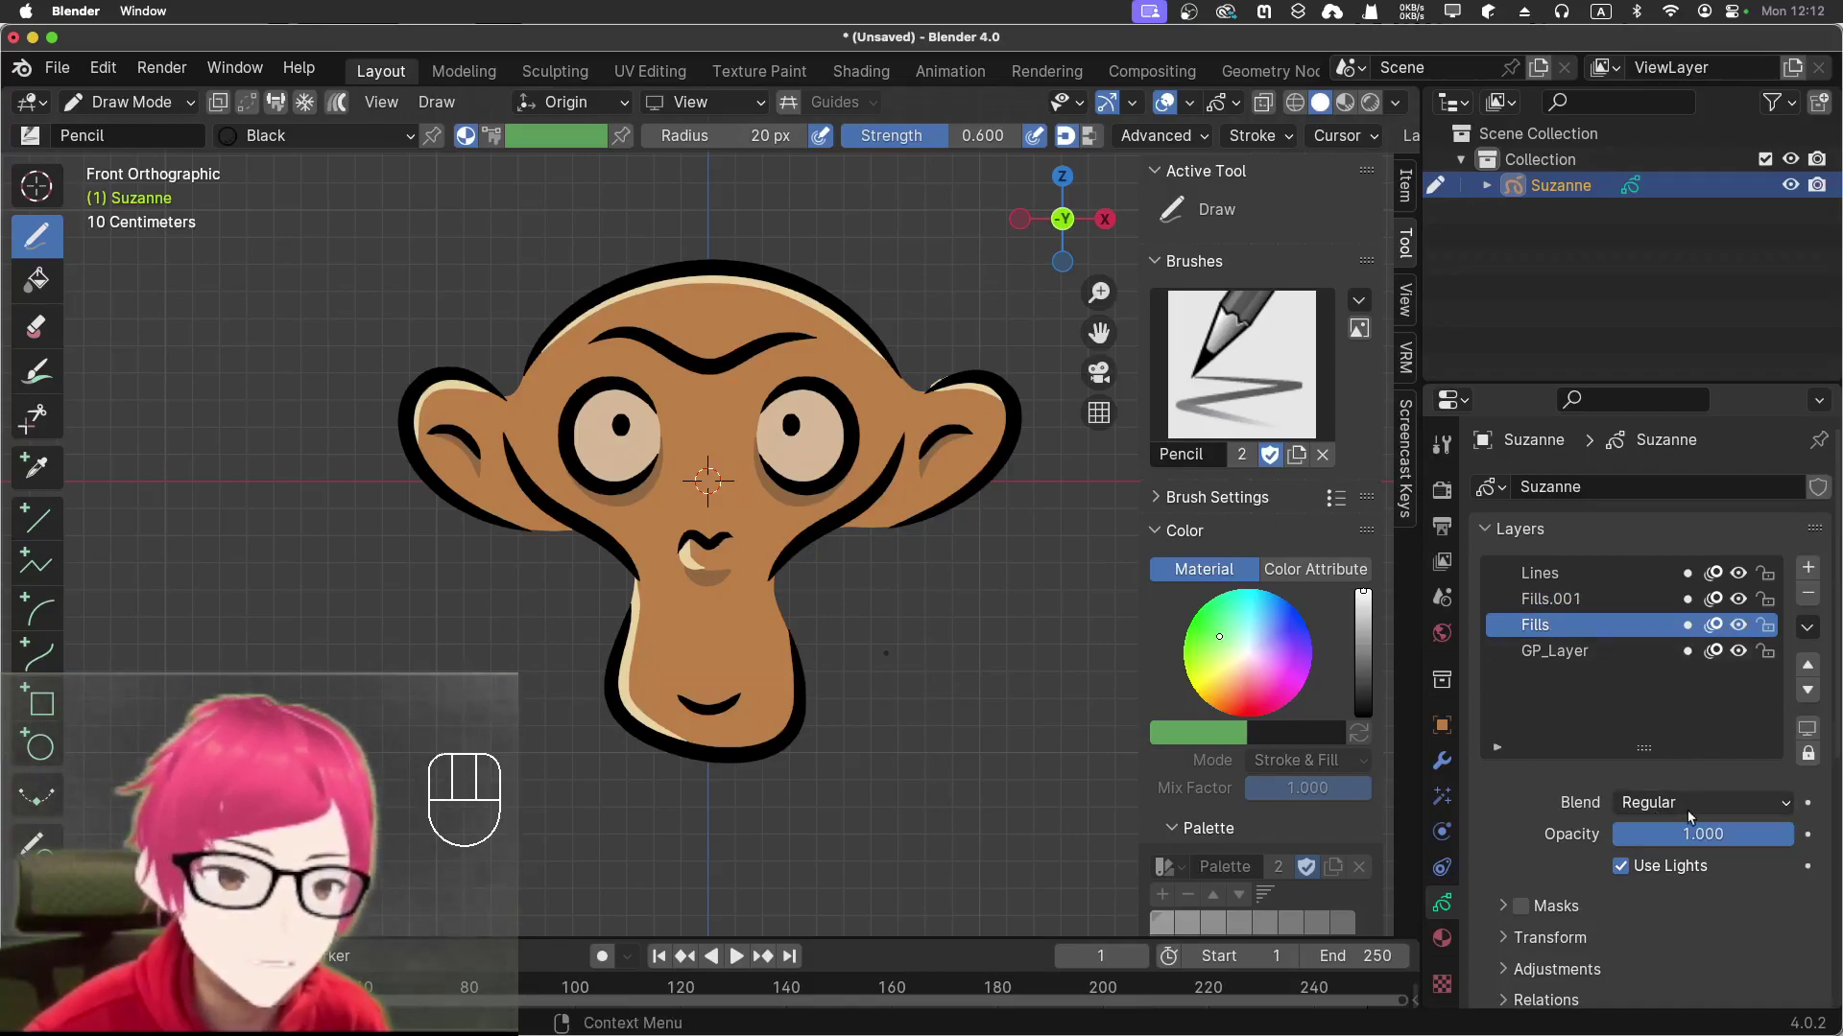
left_click_drag(1757, 828, 1781, 800)
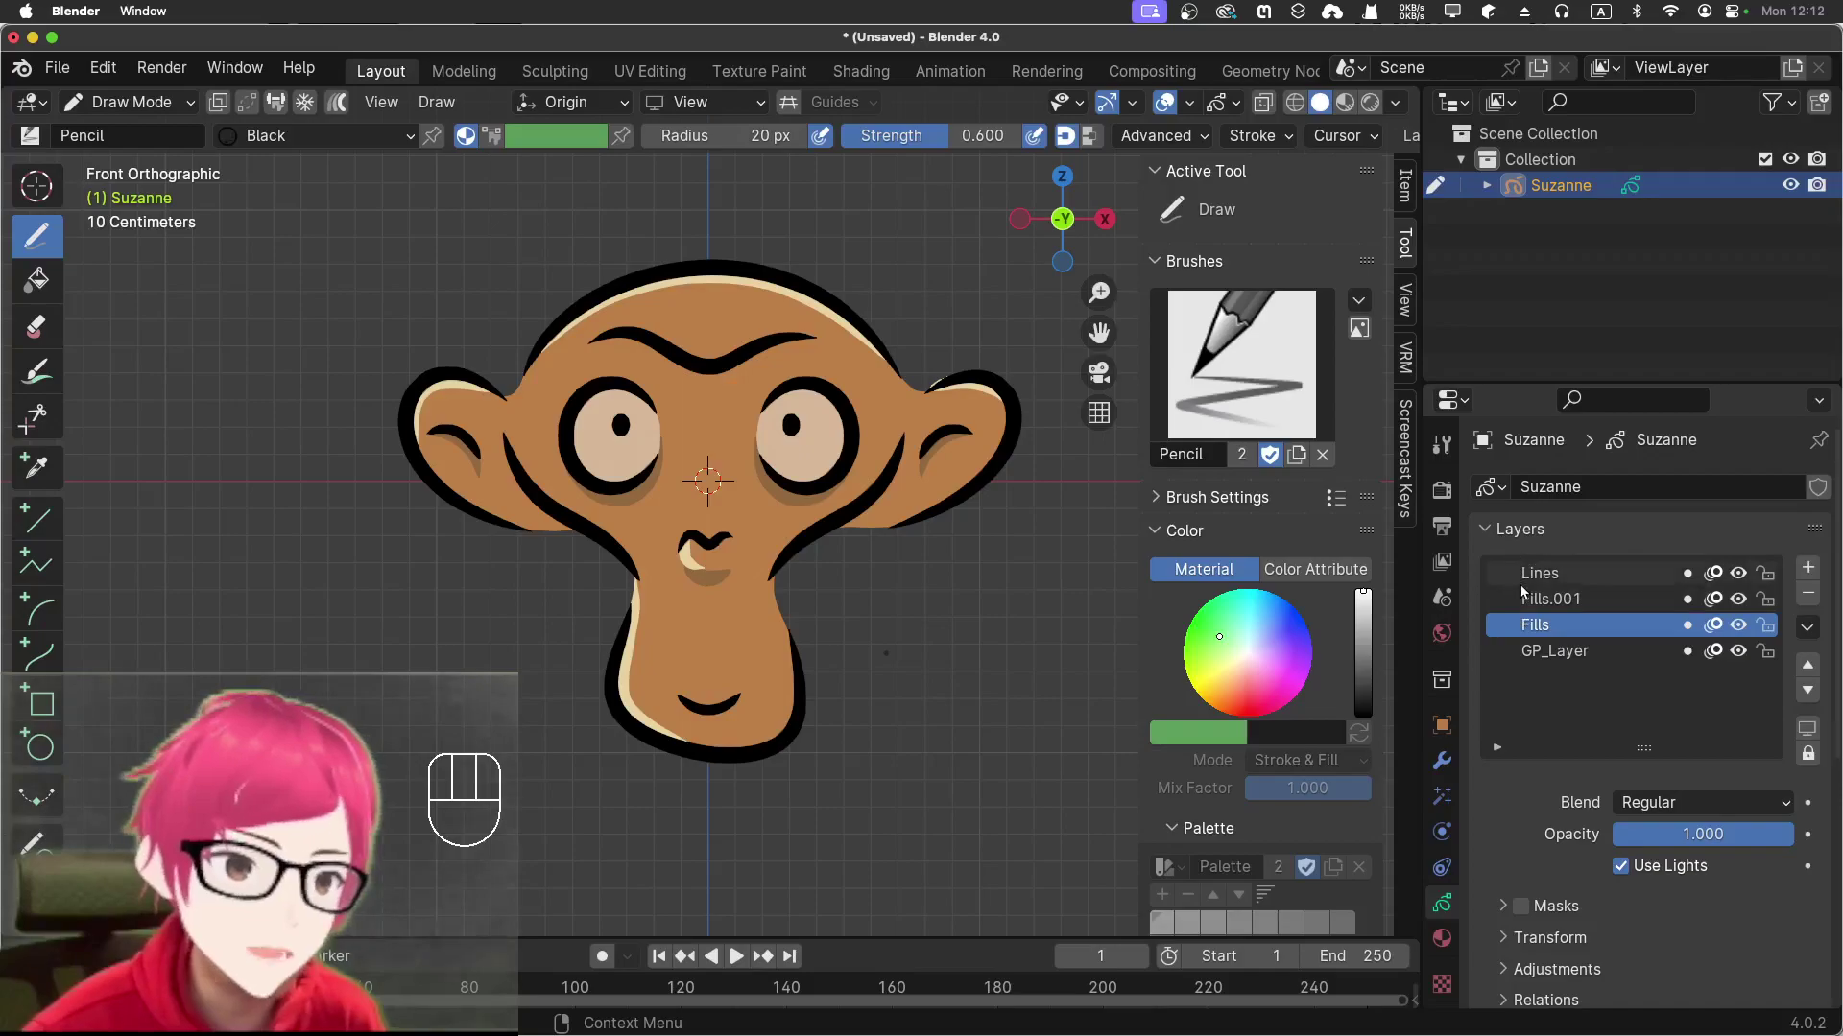
left_click(1538, 603)
left_click_drag(1688, 845, 1668, 828)
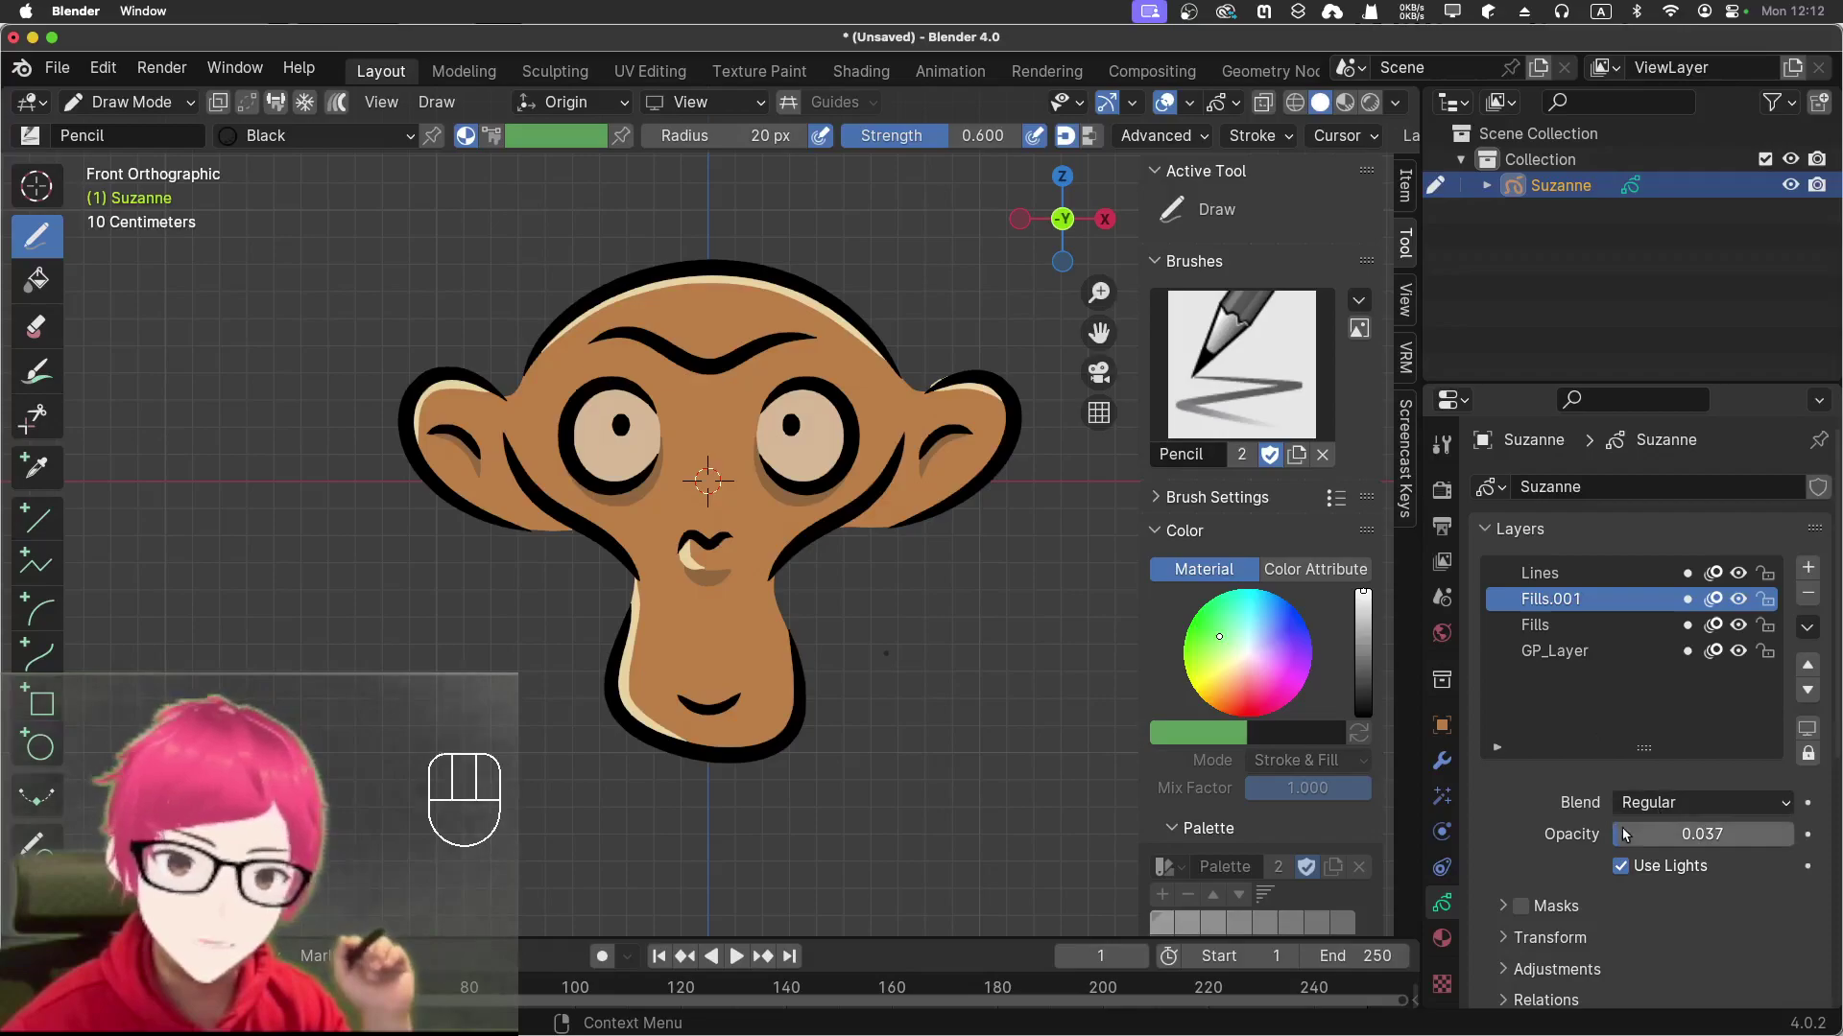
left_click_drag(1630, 833, 1780, 782)
left_click(1635, 628)
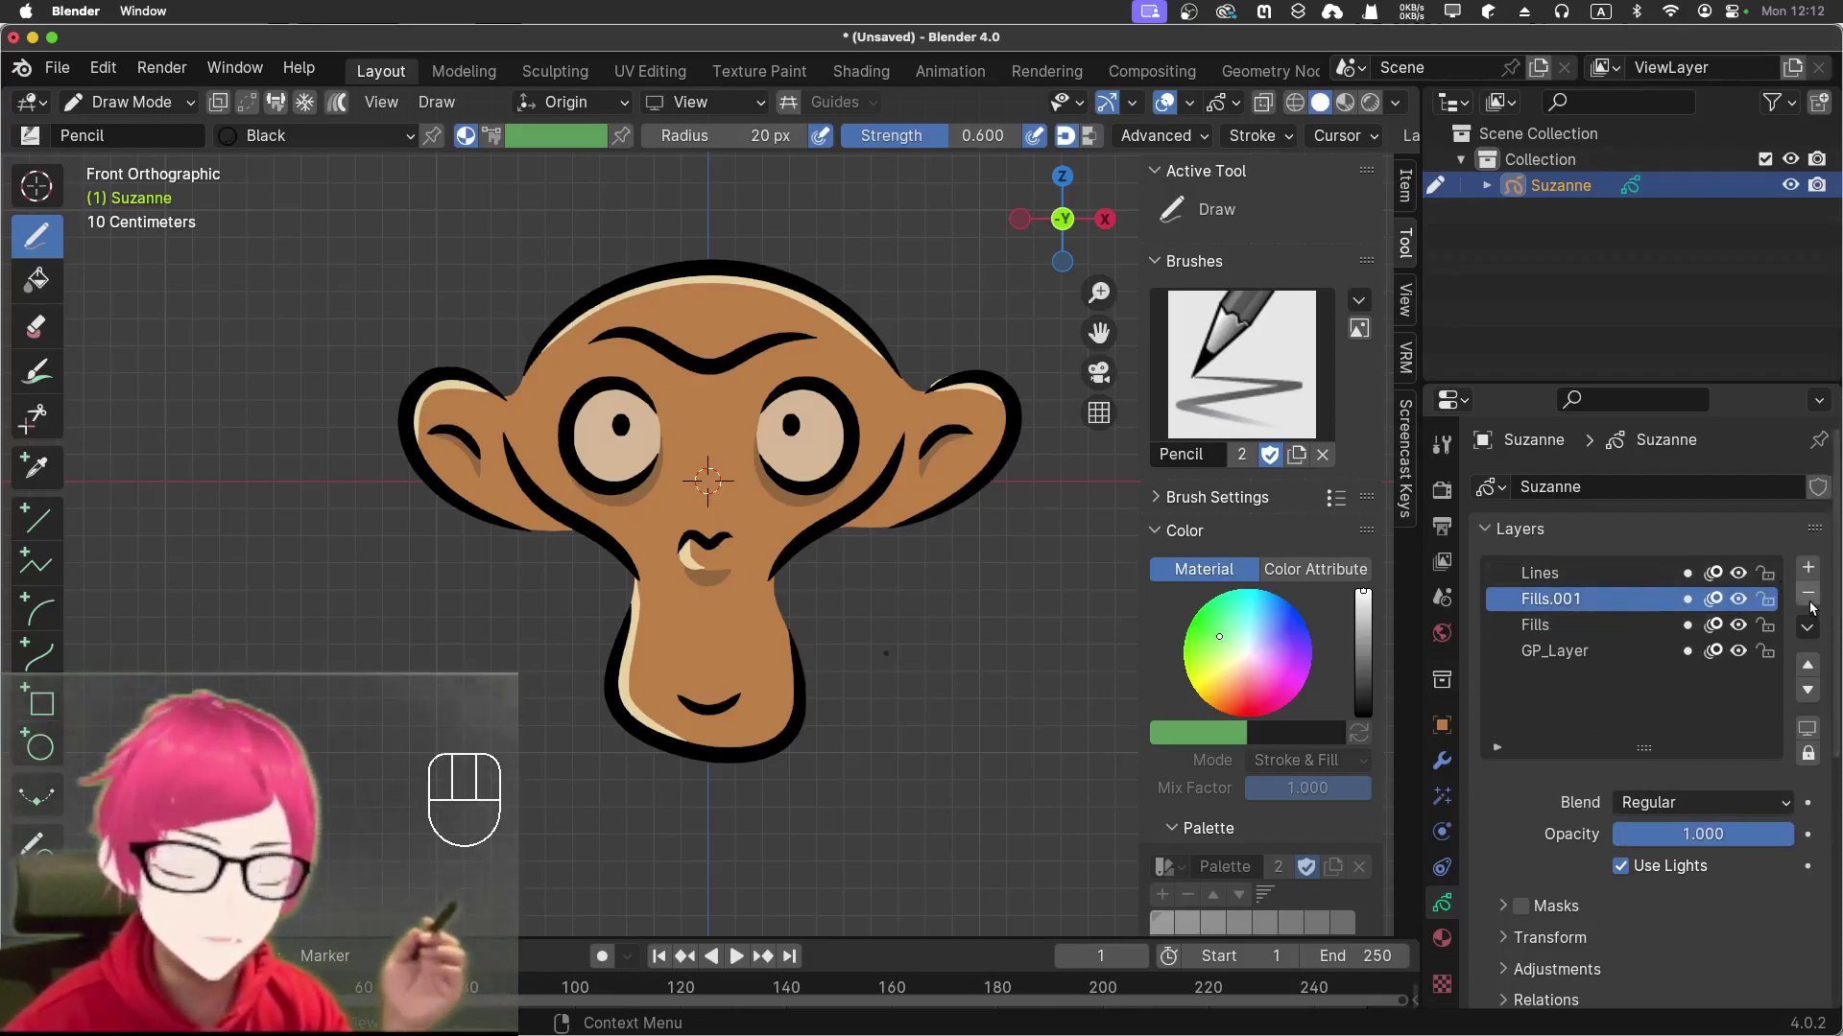
Isolate the Lines layer so only outlines show, and paint with Color Attribute
left_click(1815, 605)
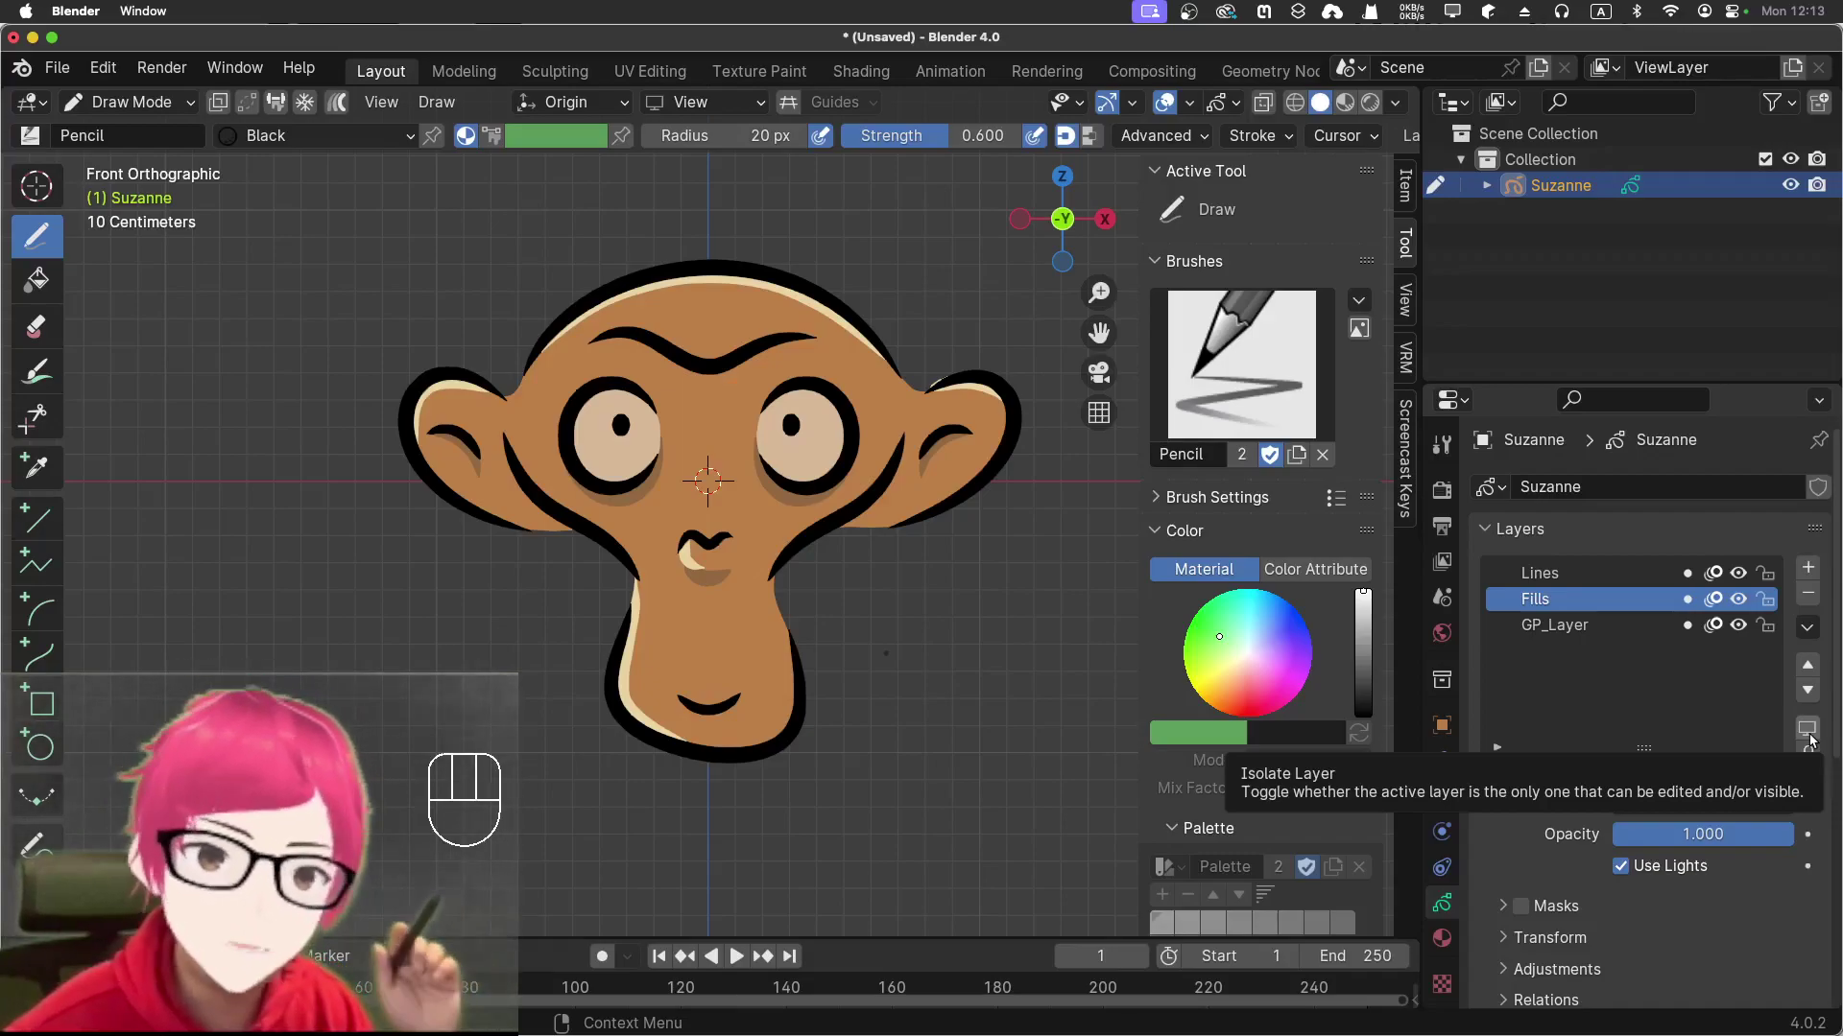
left_click(1816, 739)
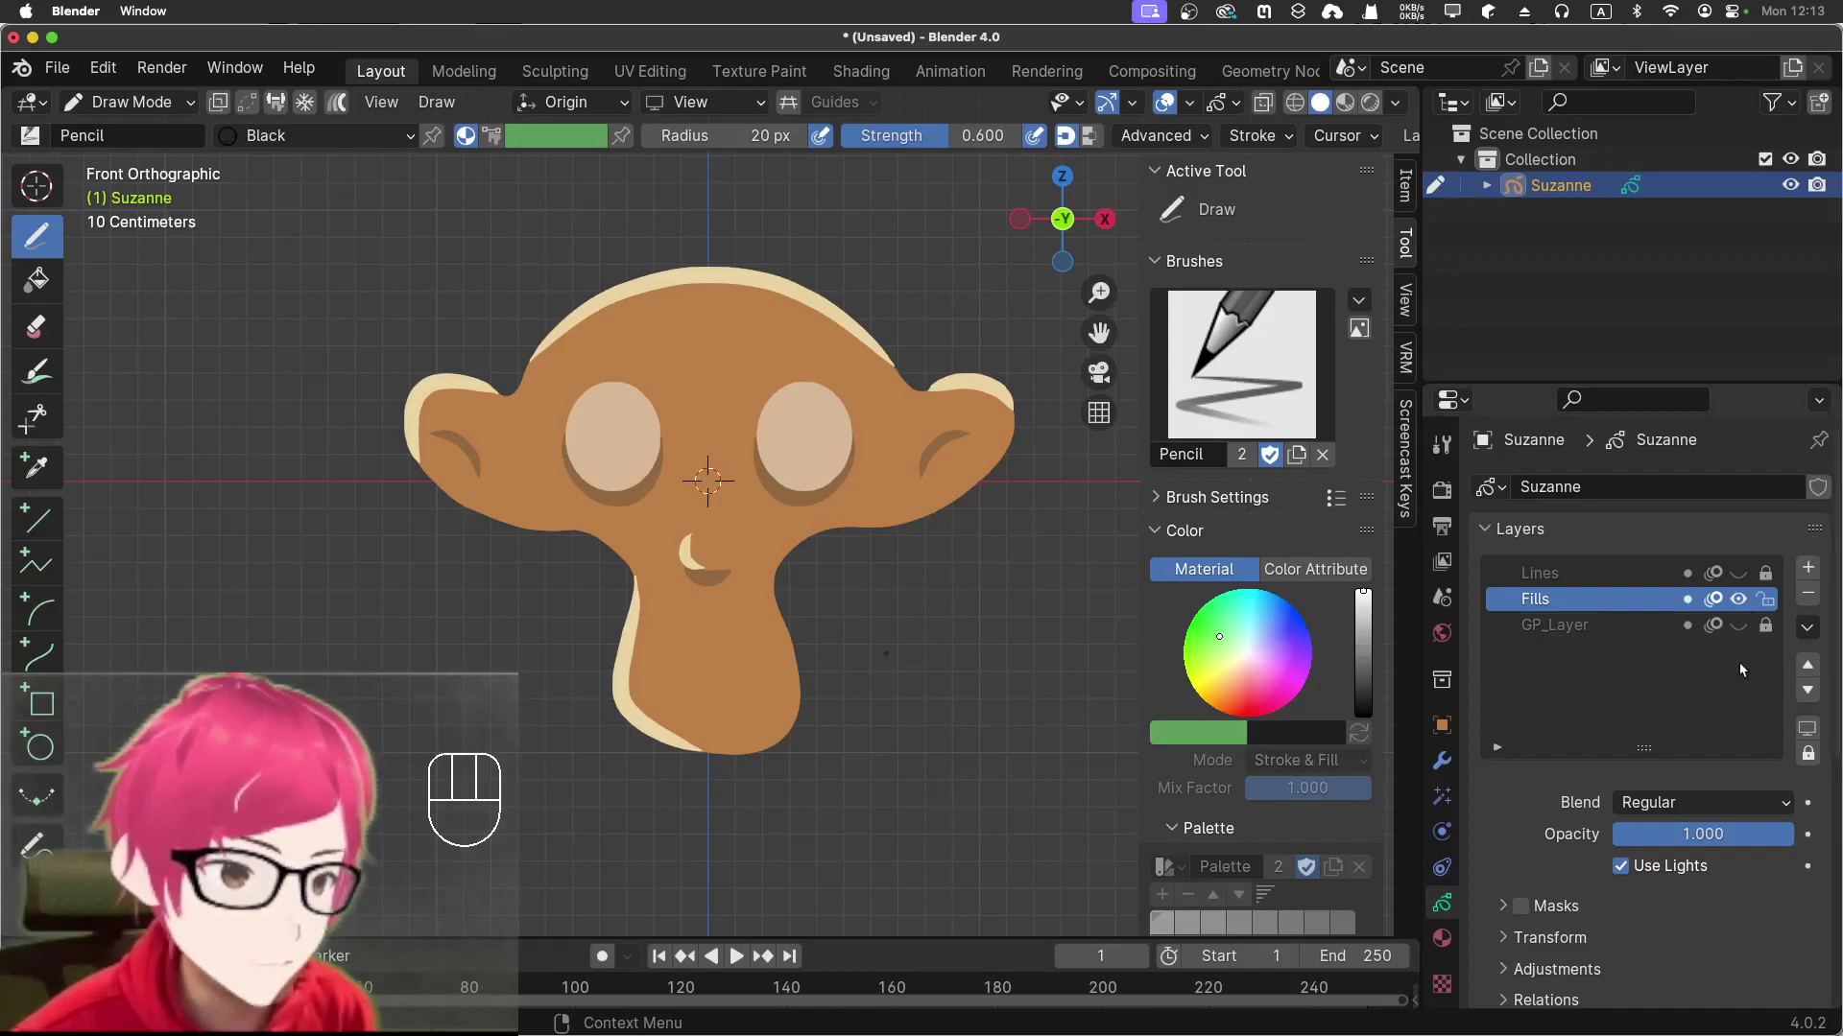
left_click(1814, 729)
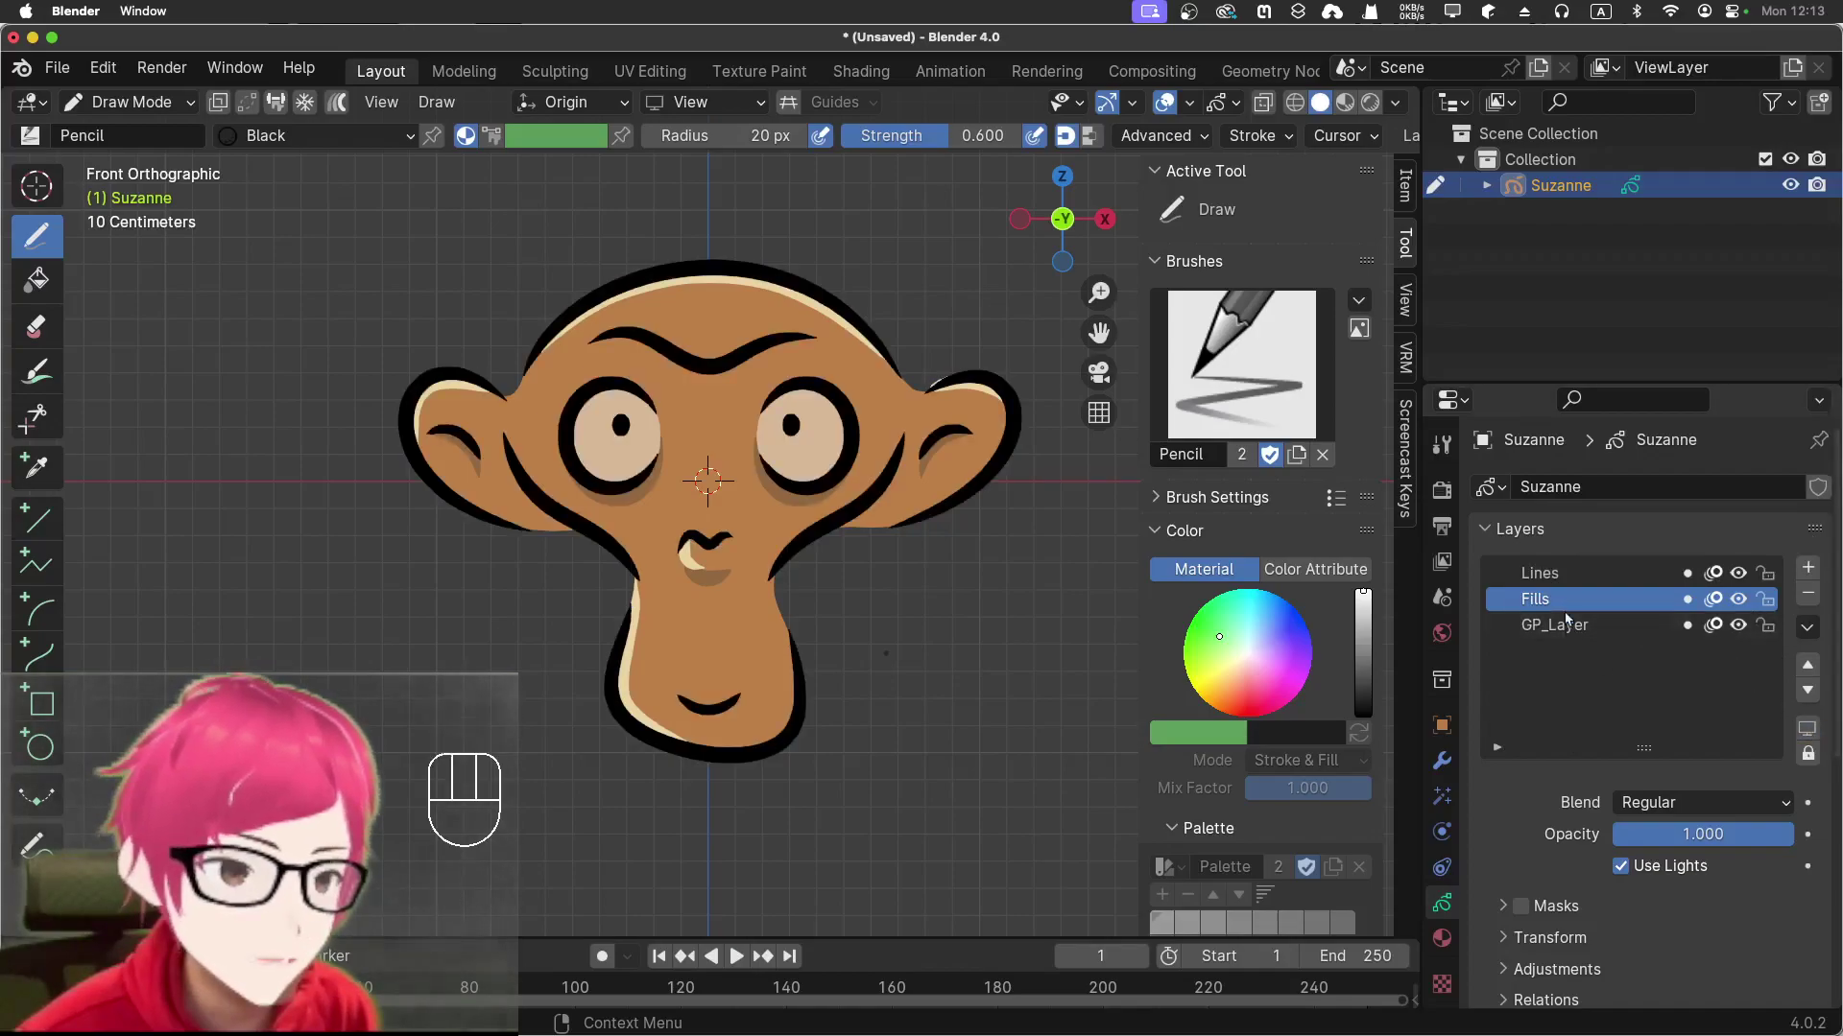
left_click(1571, 571)
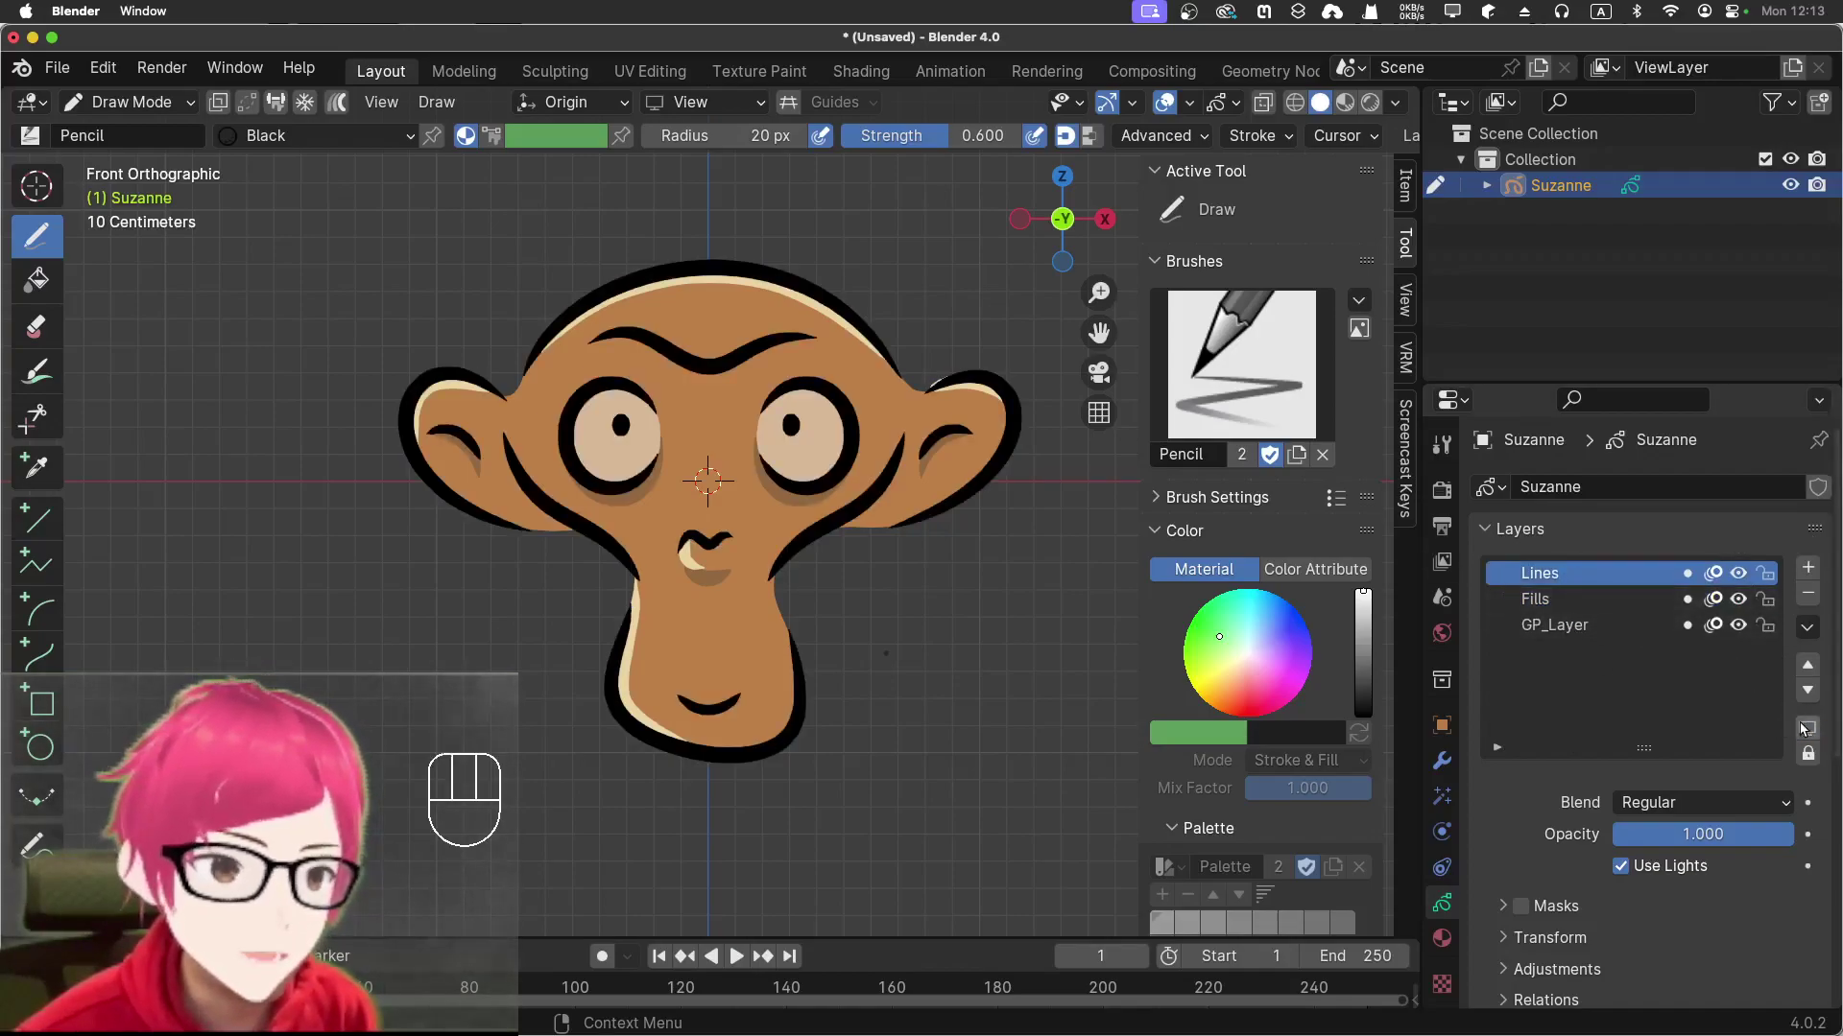
left_click(1805, 726)
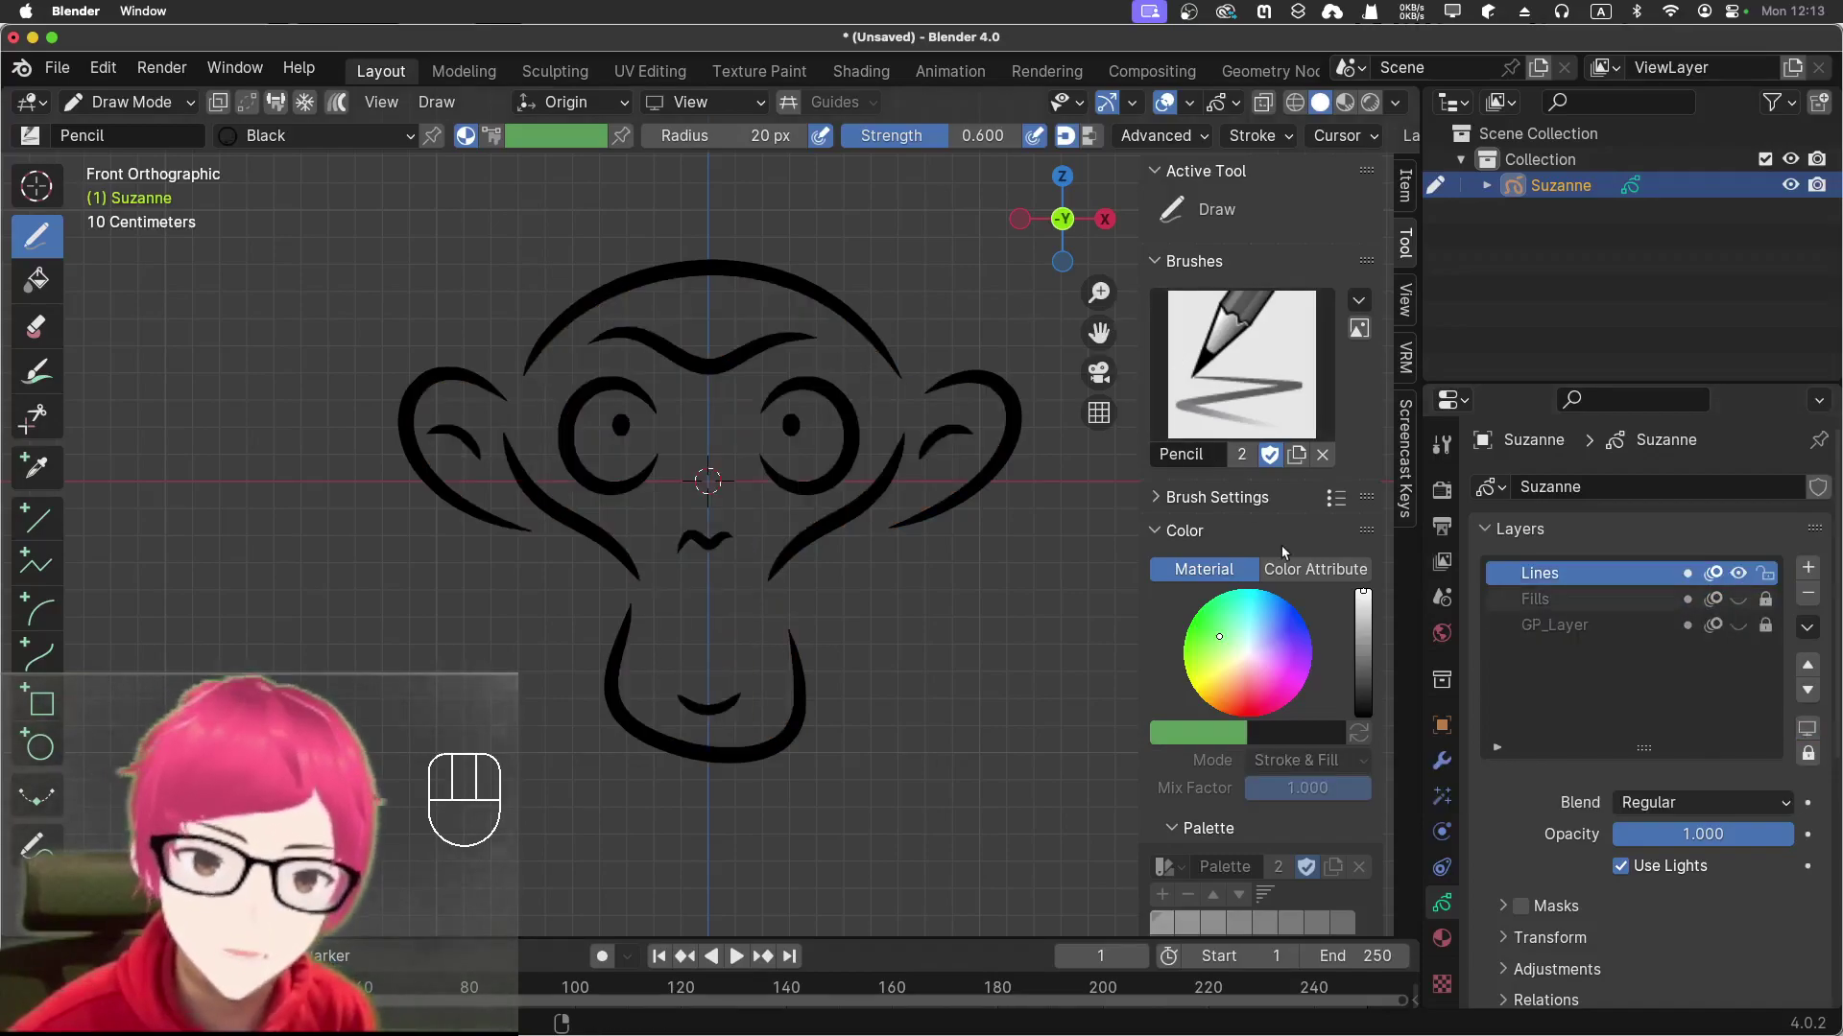
left_click(1298, 574)
Pan the view and pick the light green Marker Chisel brush for the hair strokes
left_click_drag(1374, 606, 1312, 631)
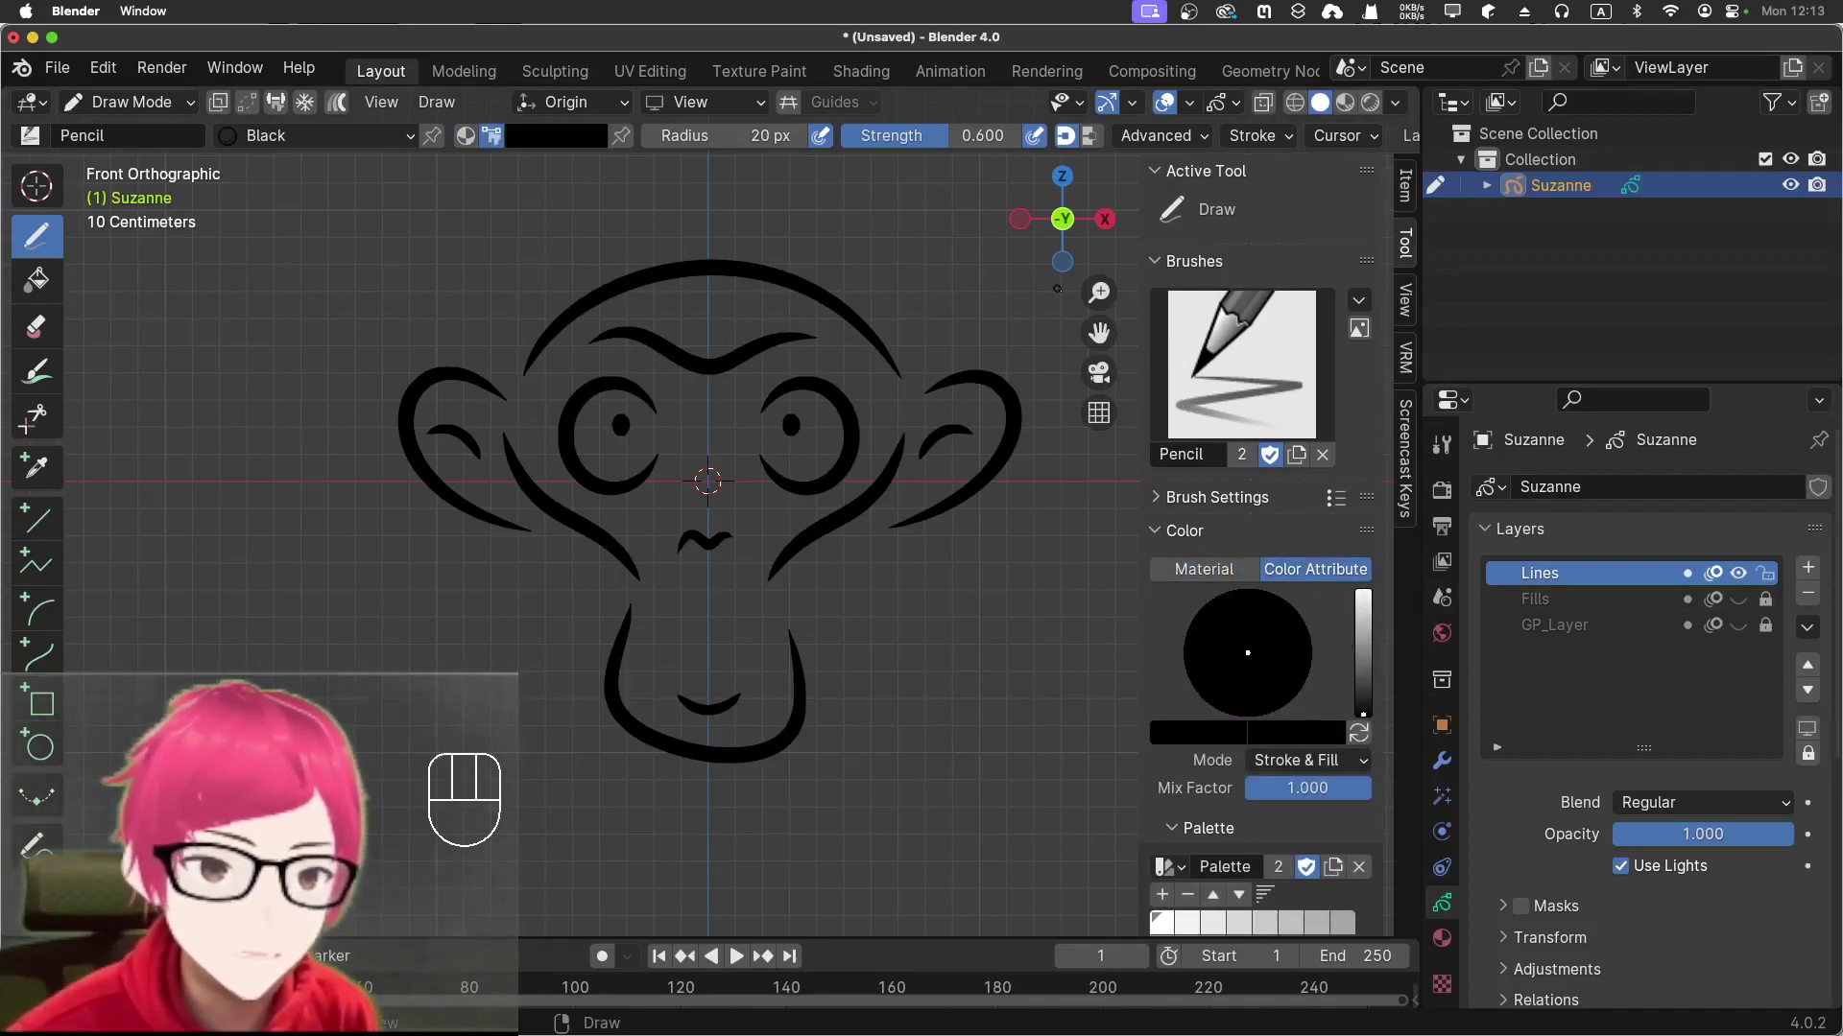
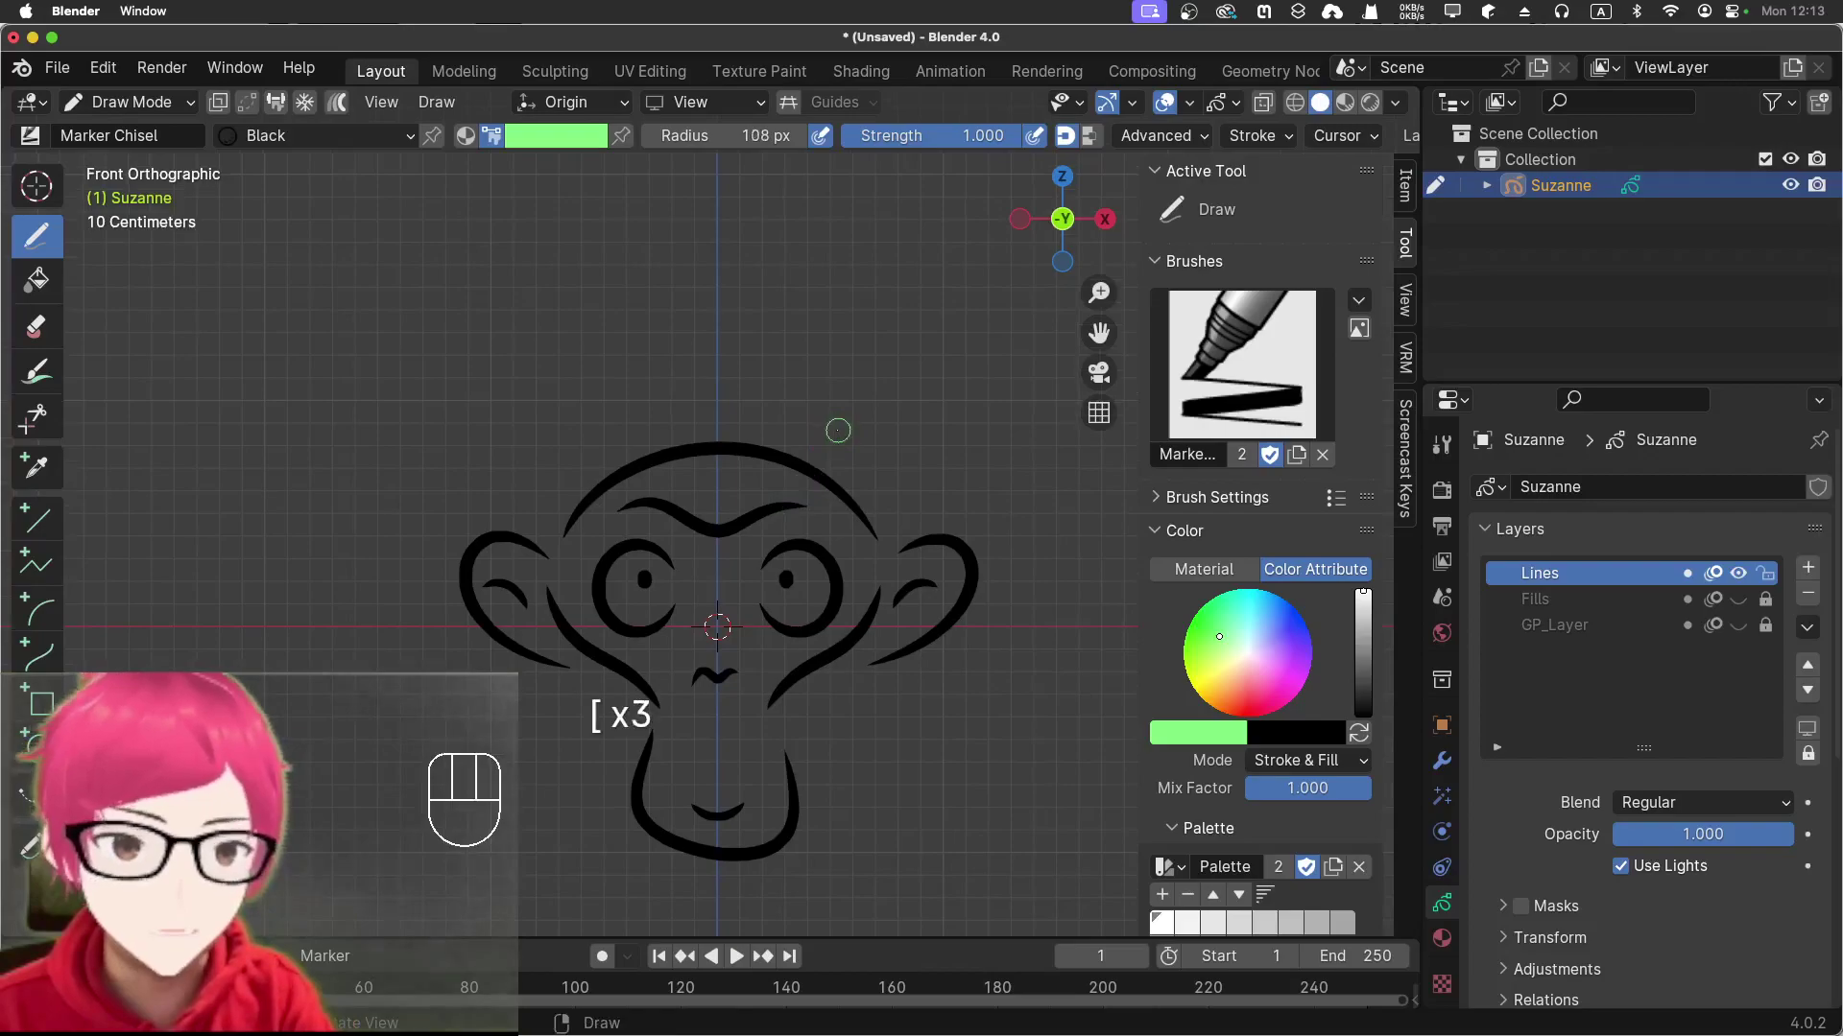
key("[")
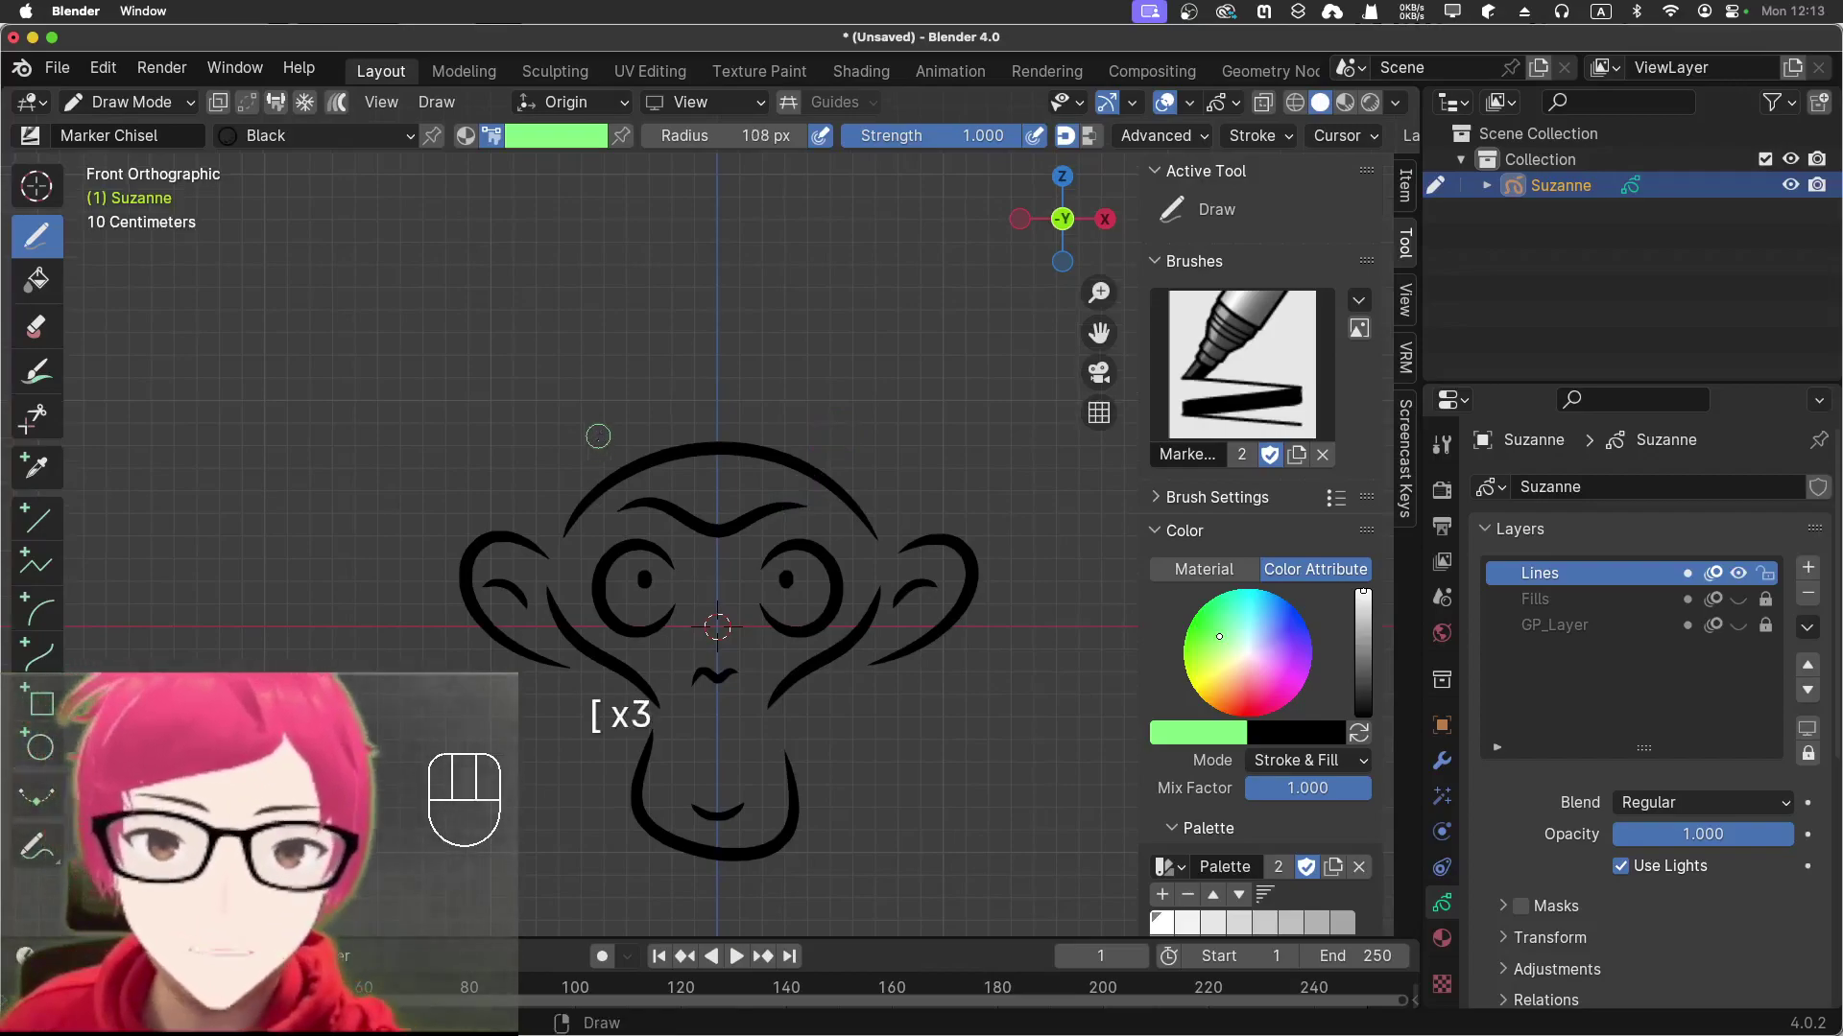
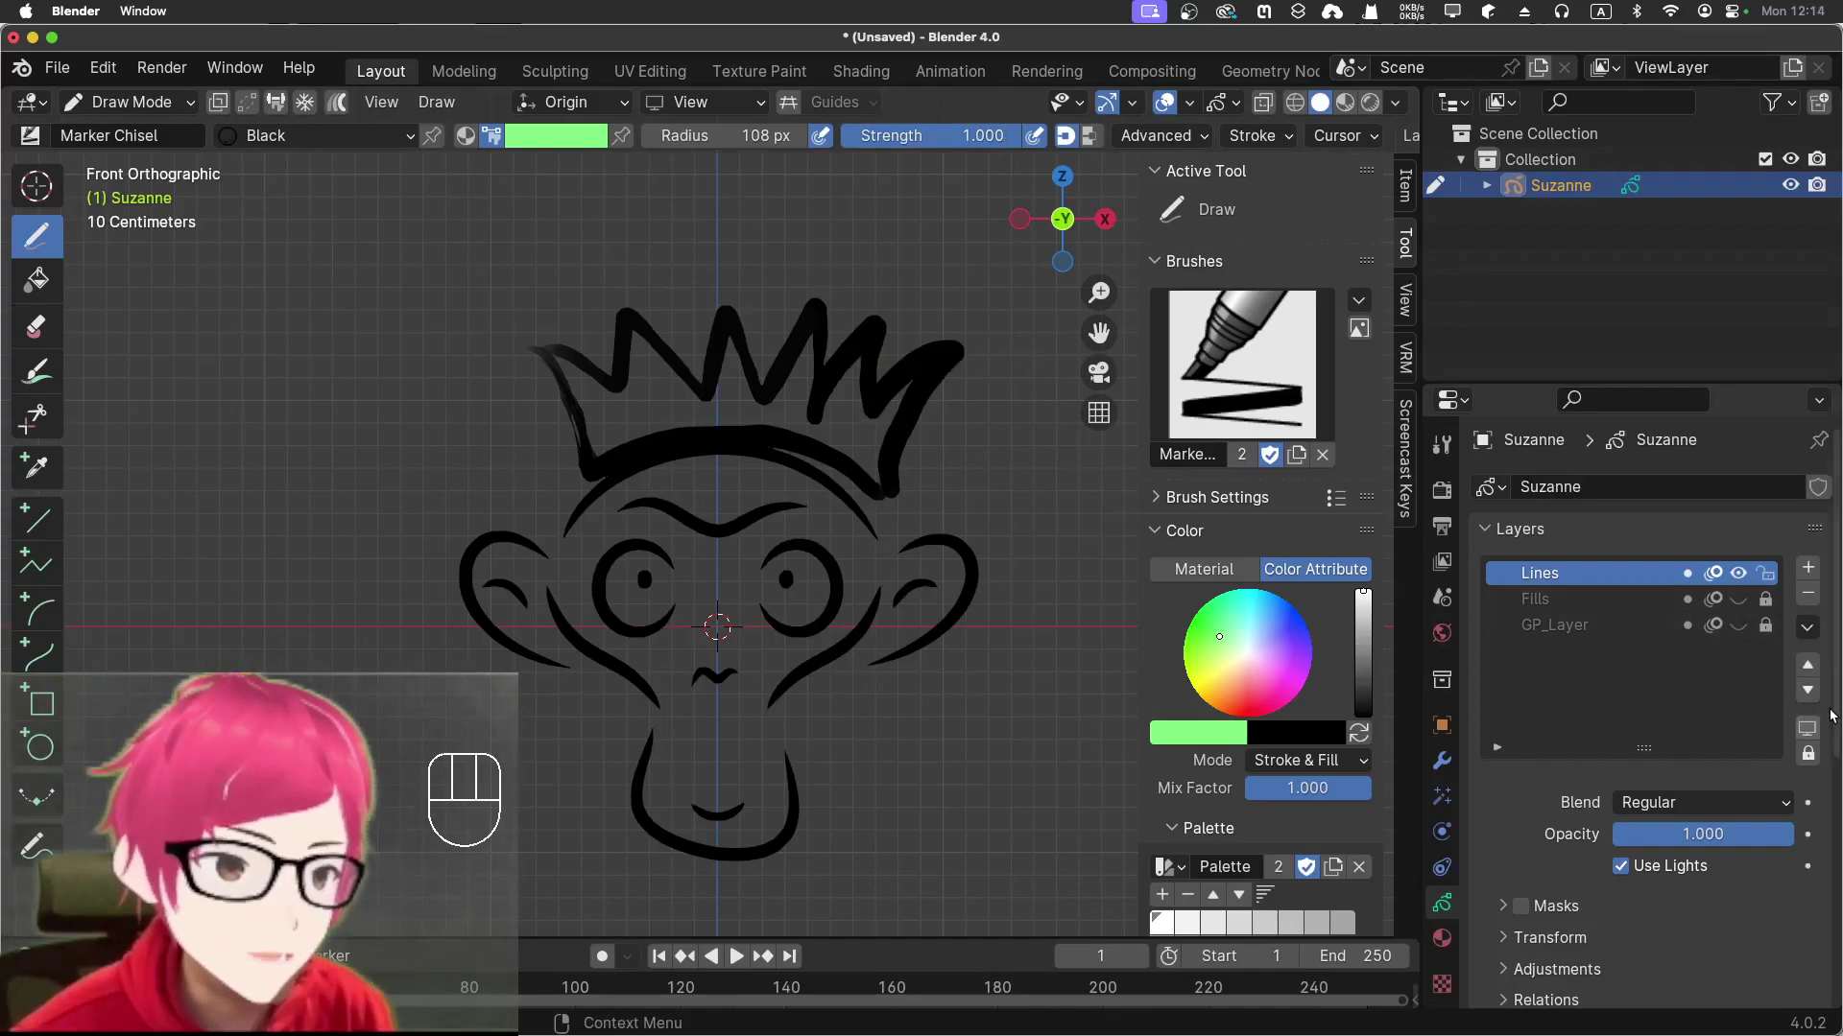
Restore all layers to visible and editable, then add an empty GP_Layer.001 on top
left_click(1820, 733)
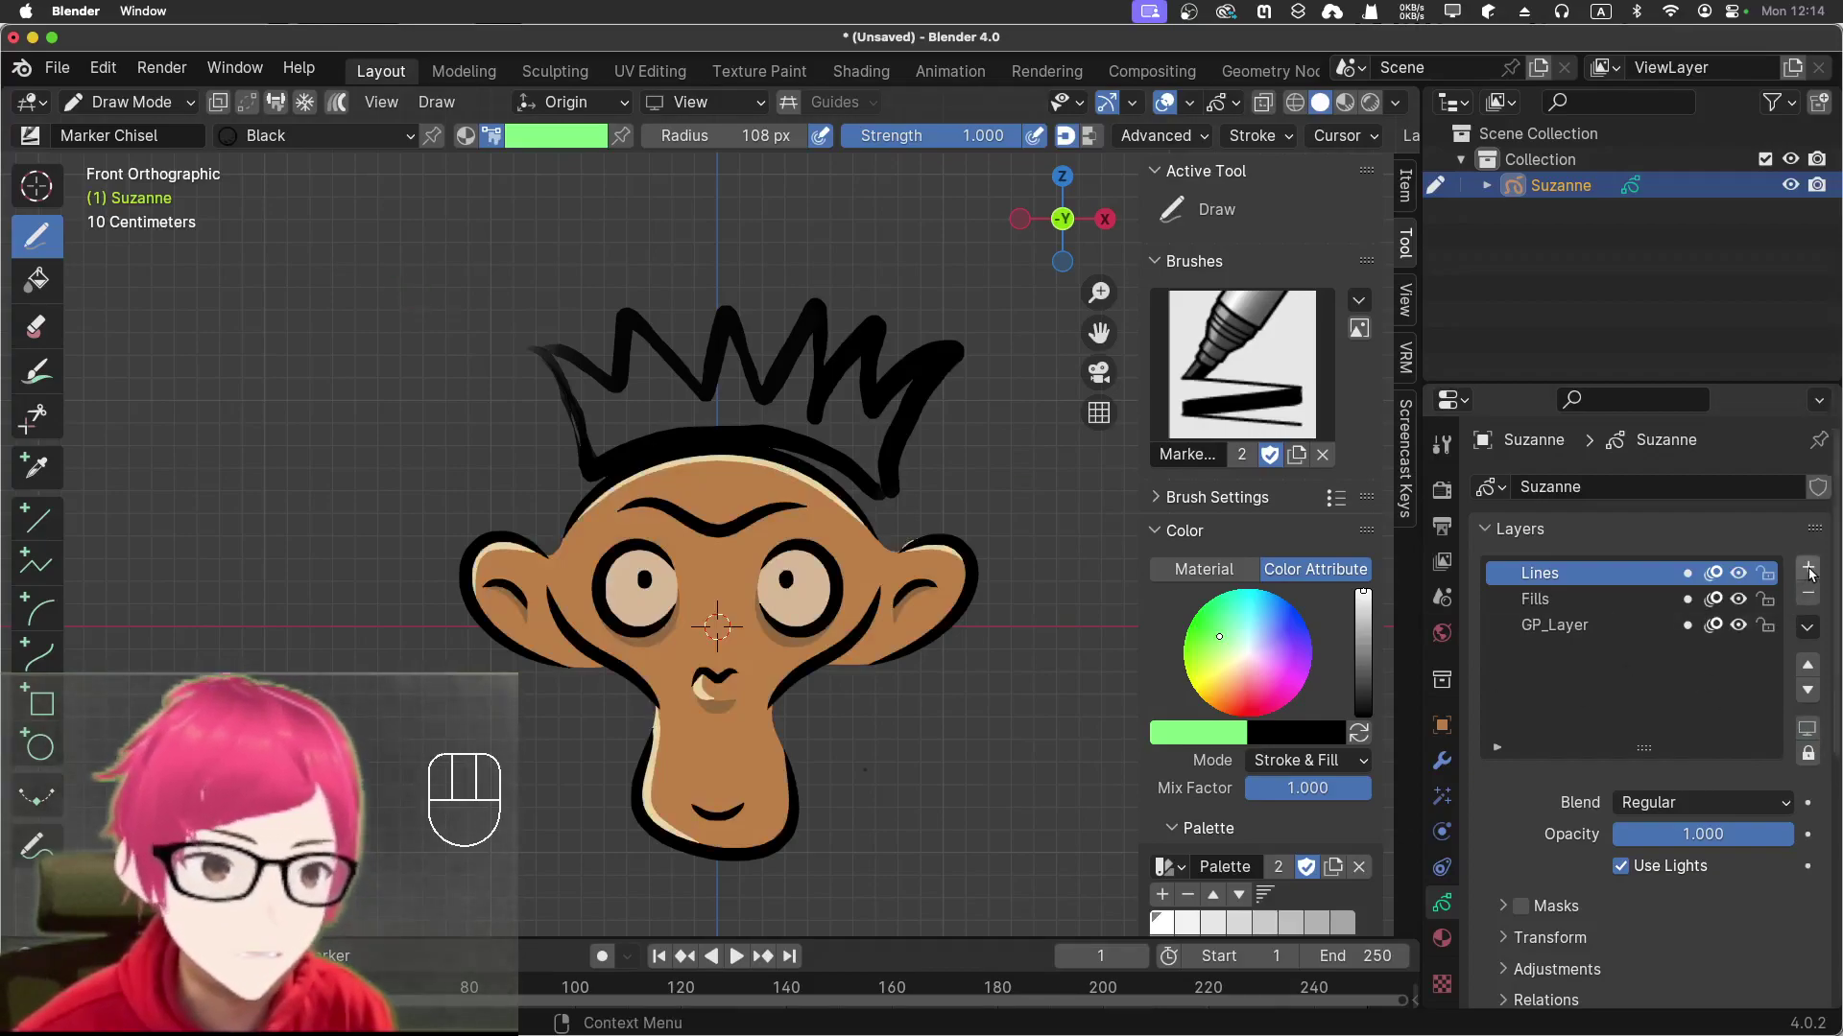
left_click(1815, 573)
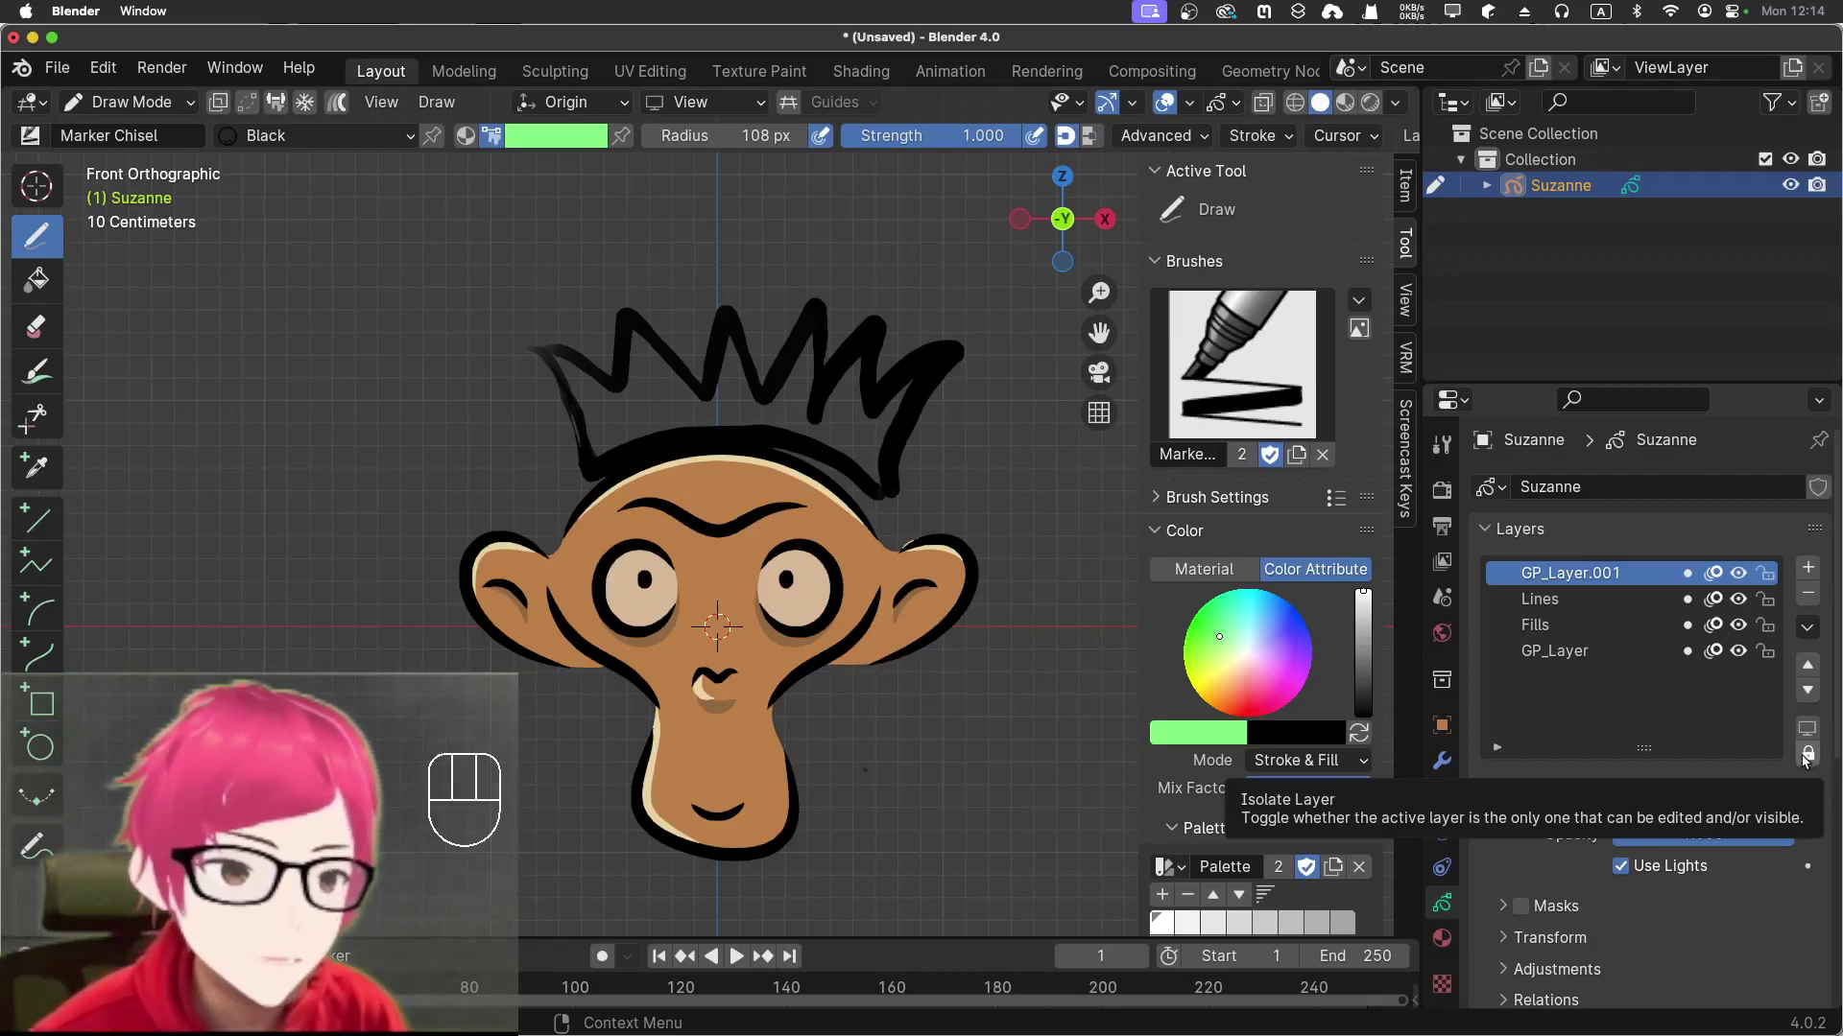
Remove the newly added GP_Layer.001 from Suzanne's layer list
left_click(1588, 608)
left_click(1620, 568)
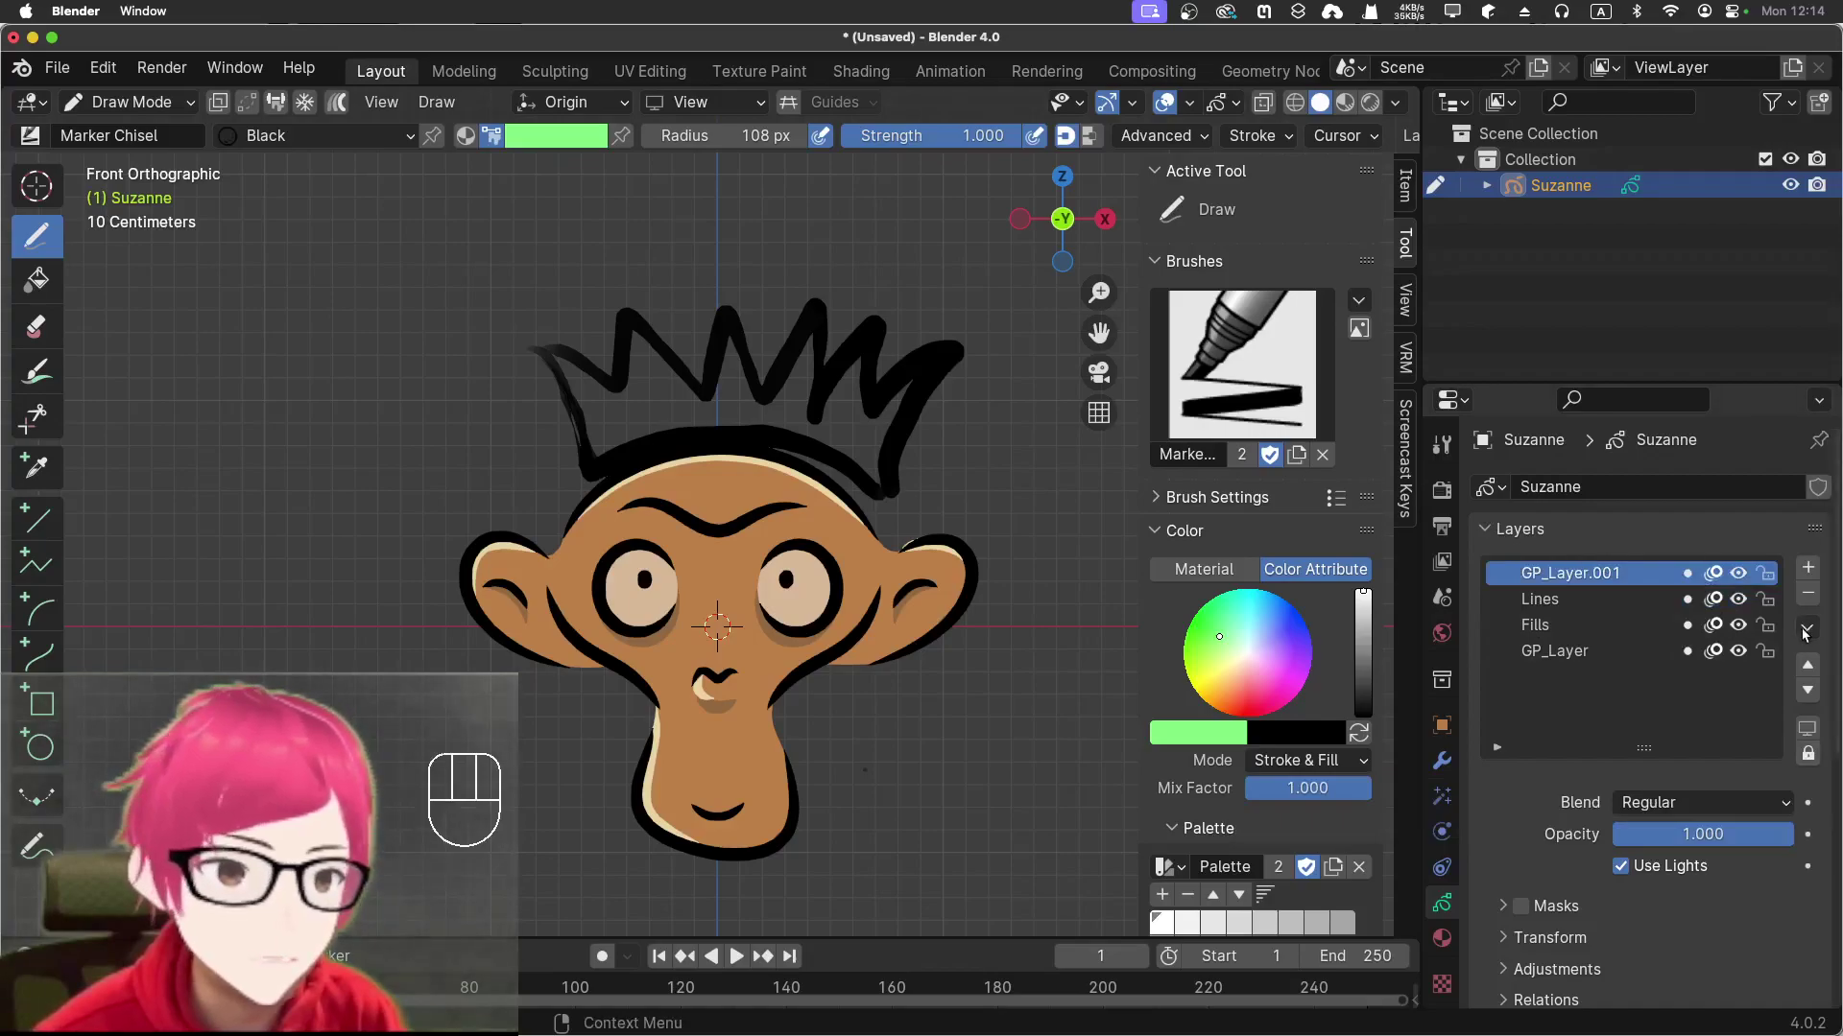
left_click(1813, 600)
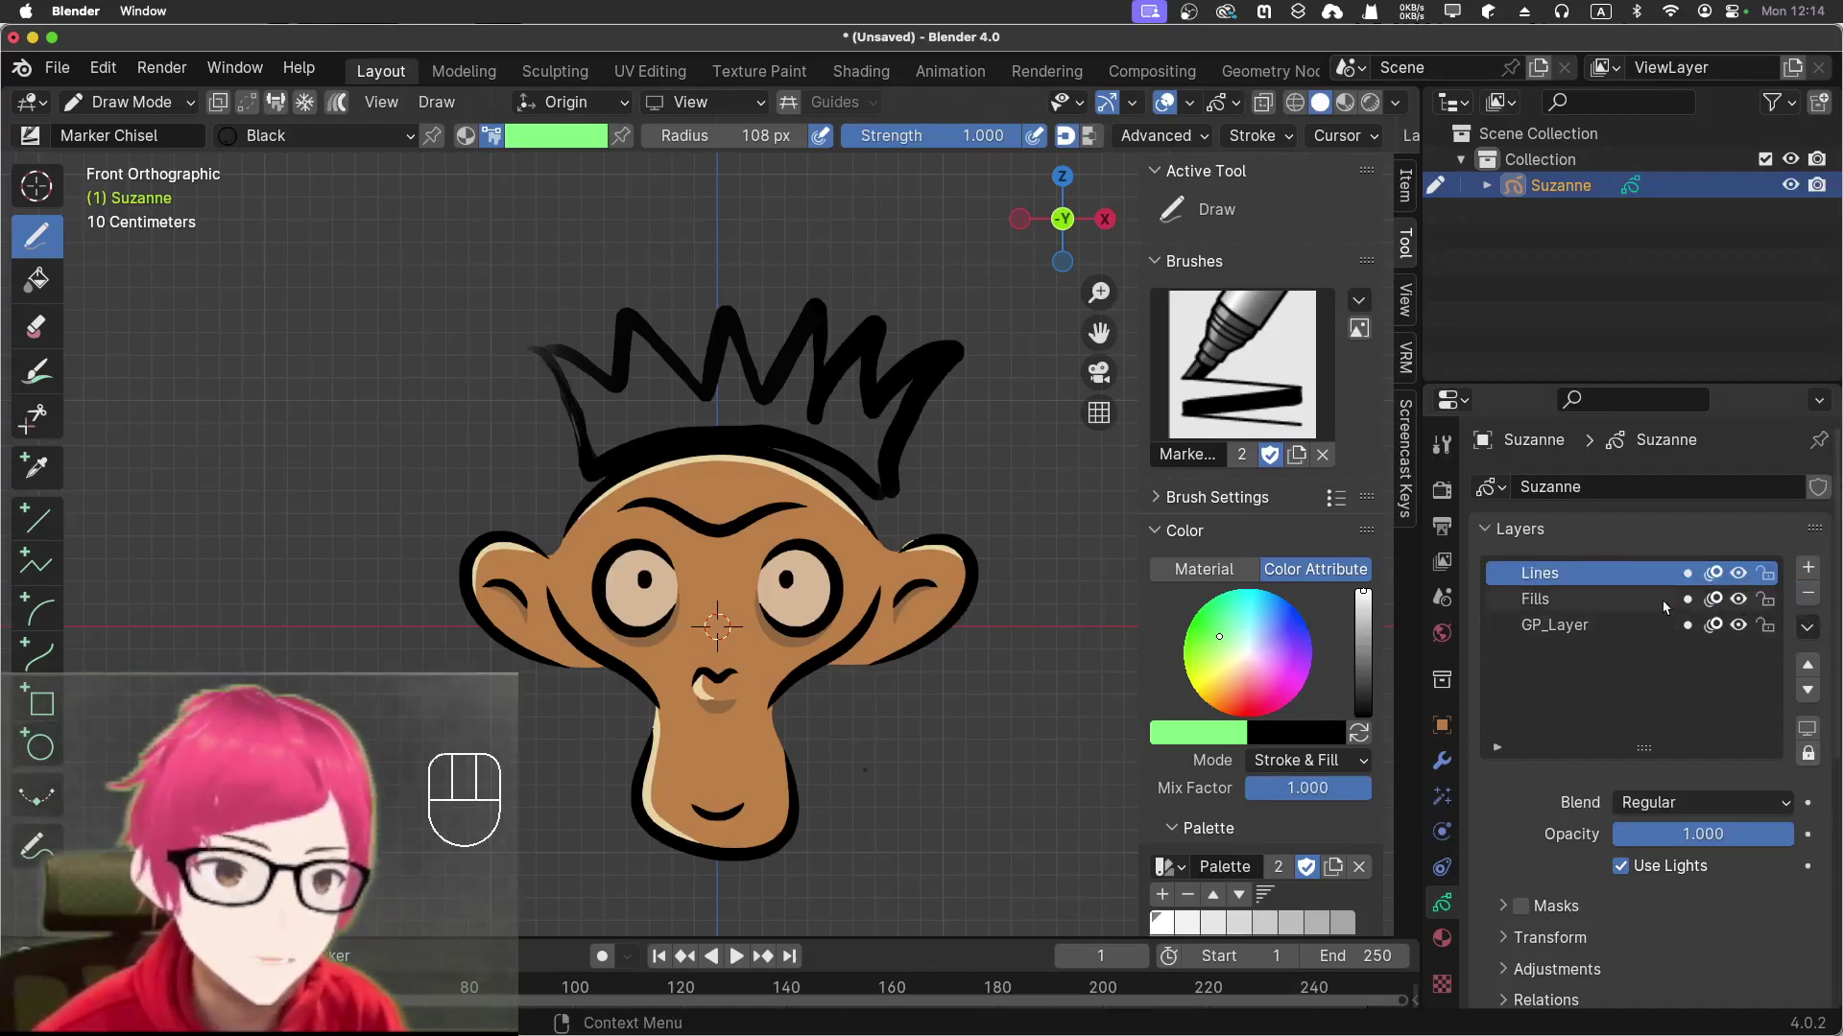
Remove GP_Layer too, leaving only Lines and Fills
left_click(1623, 635)
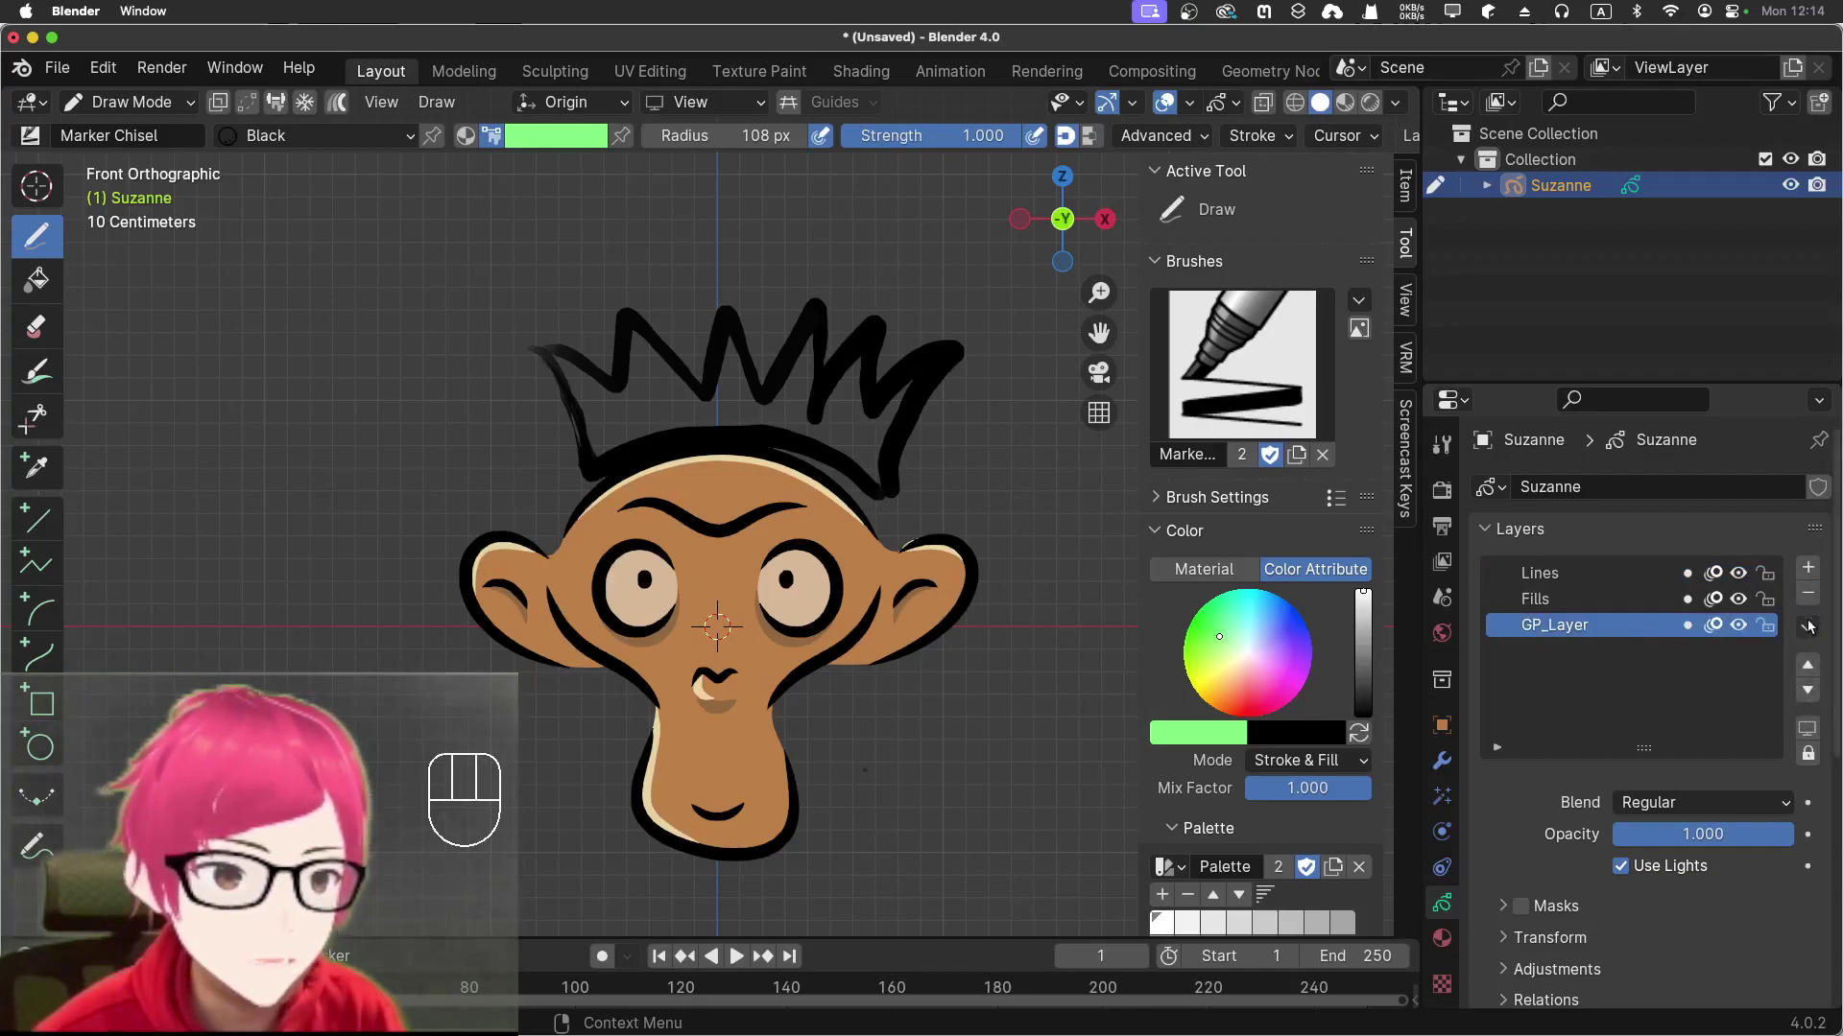
left_click(1814, 603)
left_click(1657, 578)
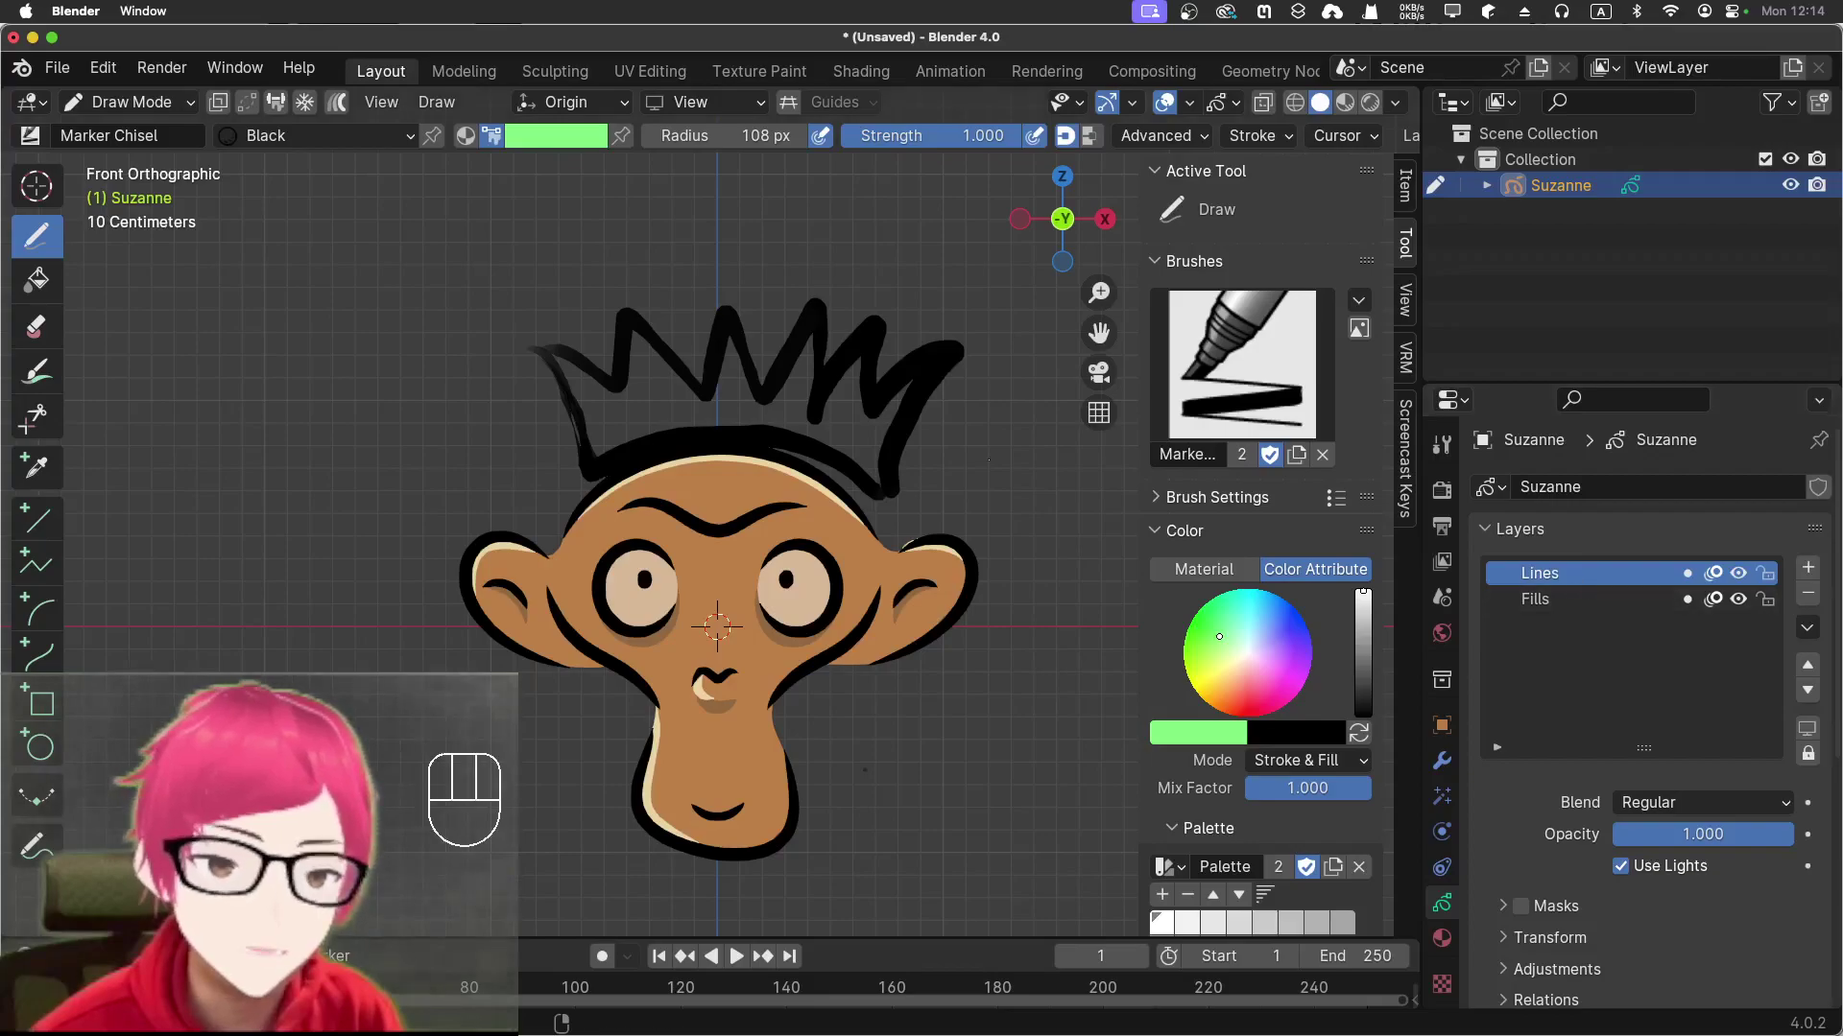
Undo seven times to bring back GP_Layer without the hair, then switch off Lines isolation
key("super+z")
key("super+z")
key("super+z")
key("super+z")
key("super+z")
key("super+z")
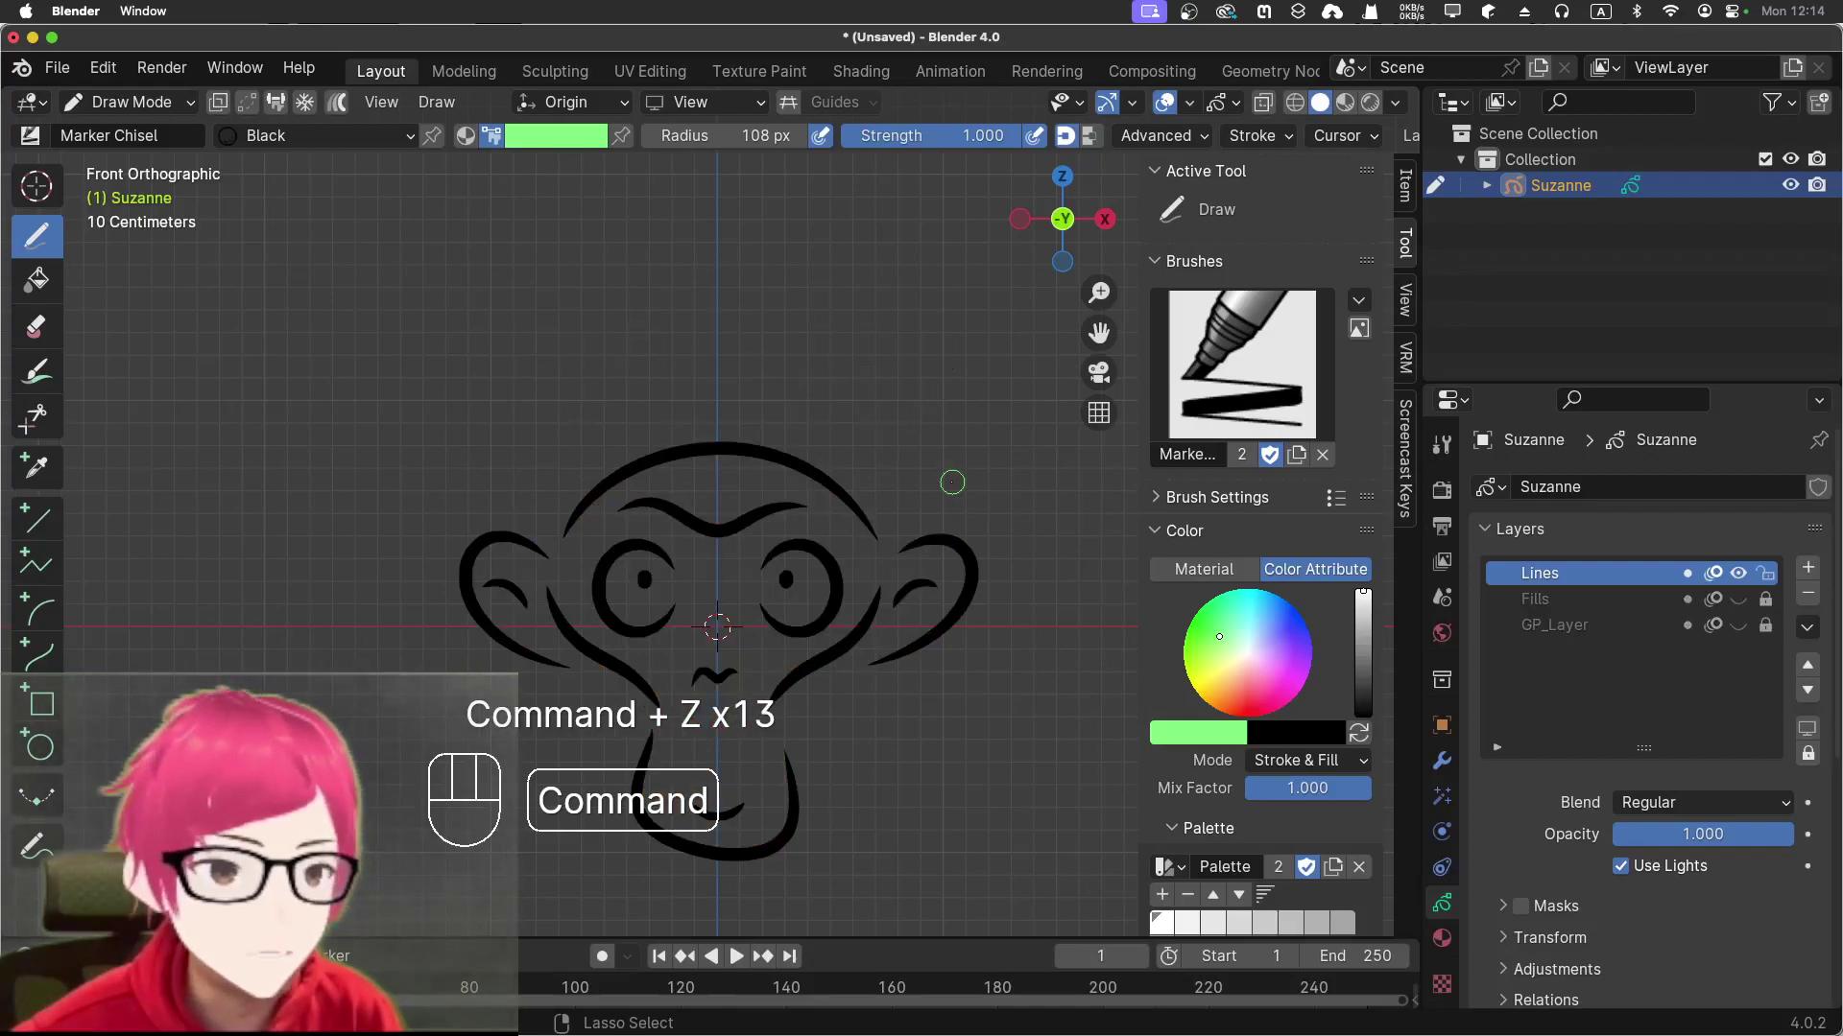
key("super+z")
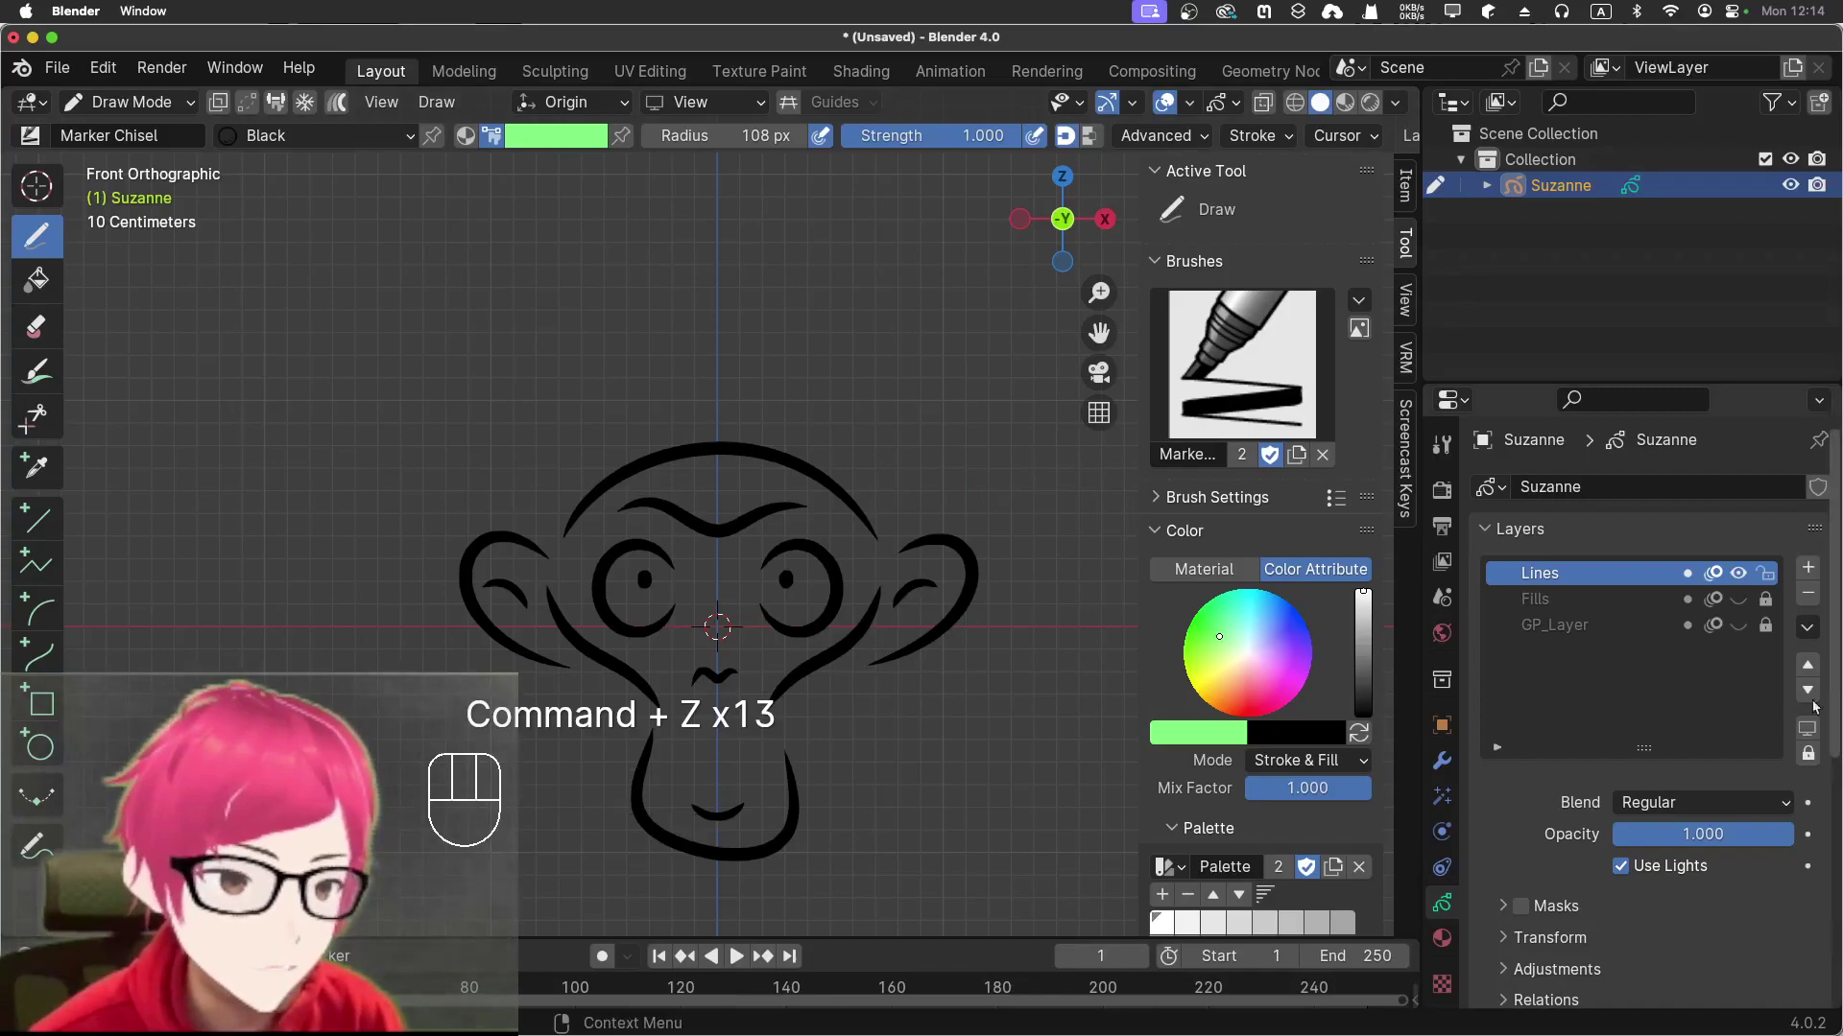
left_click(1811, 730)
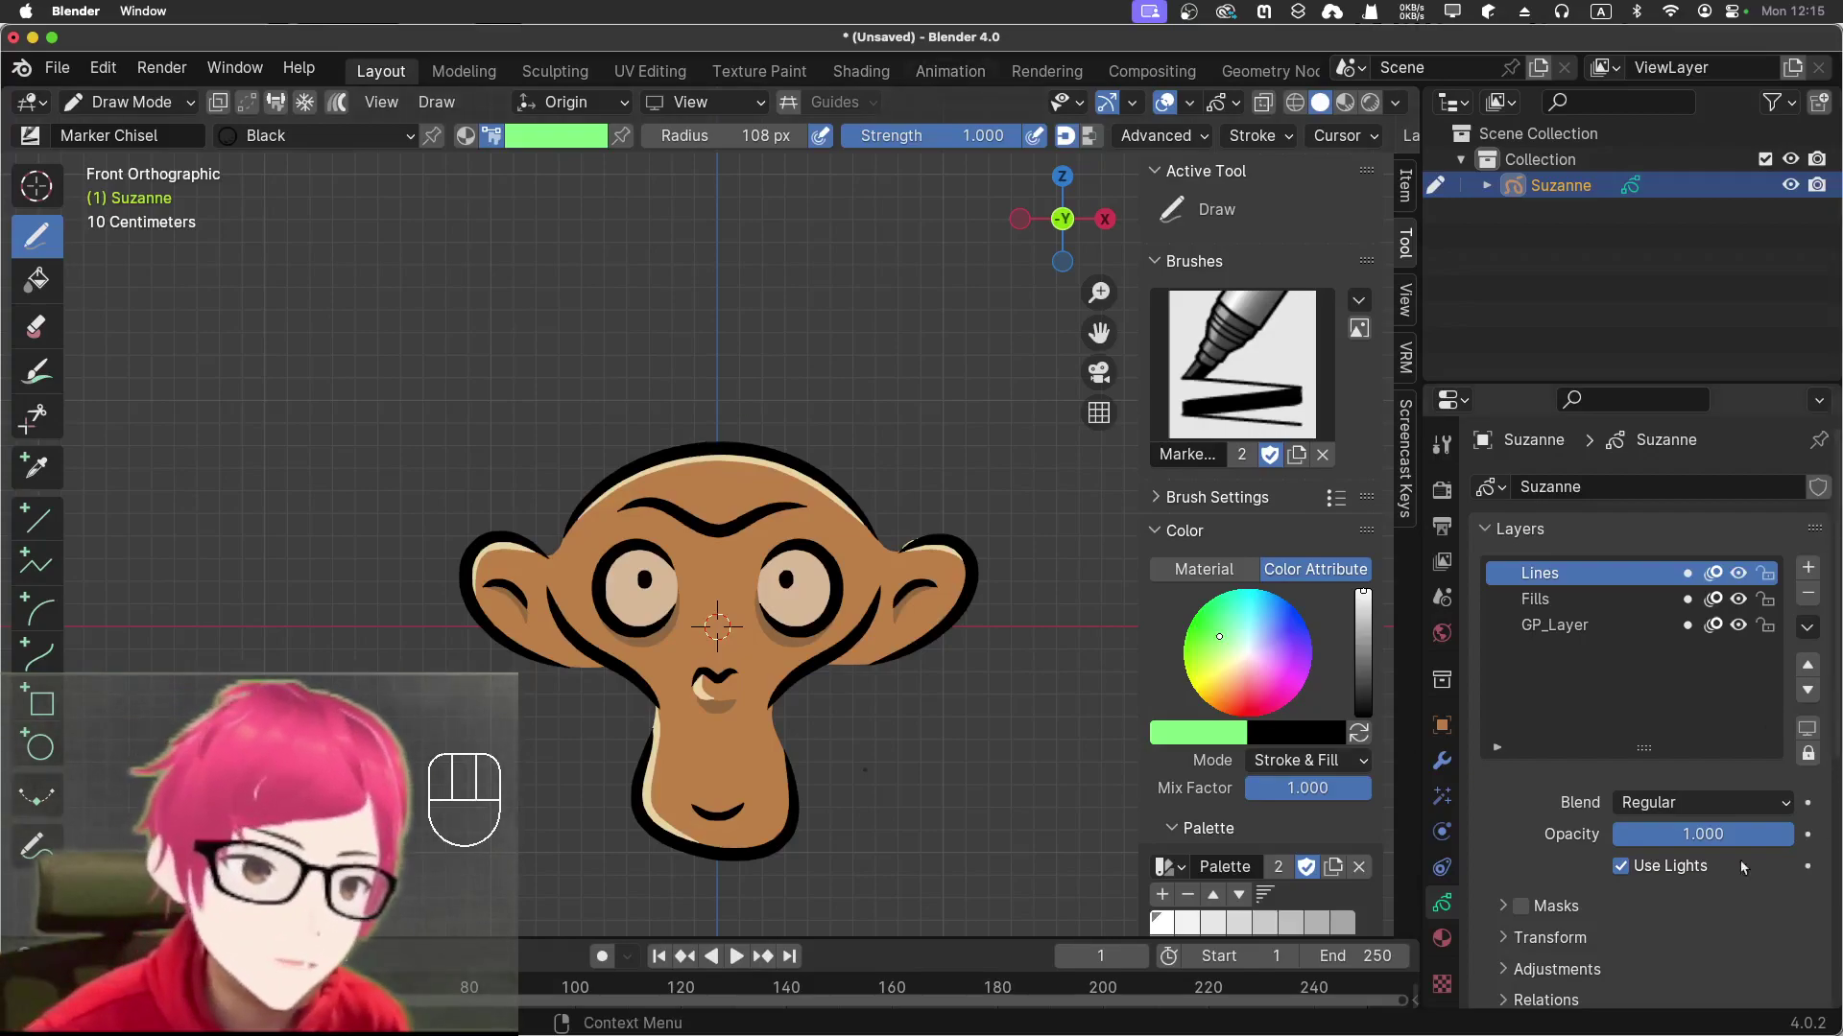
Add the Test layer above Lines, Fills and GP_Layer and isolate it for drawing
left_click(1818, 581)
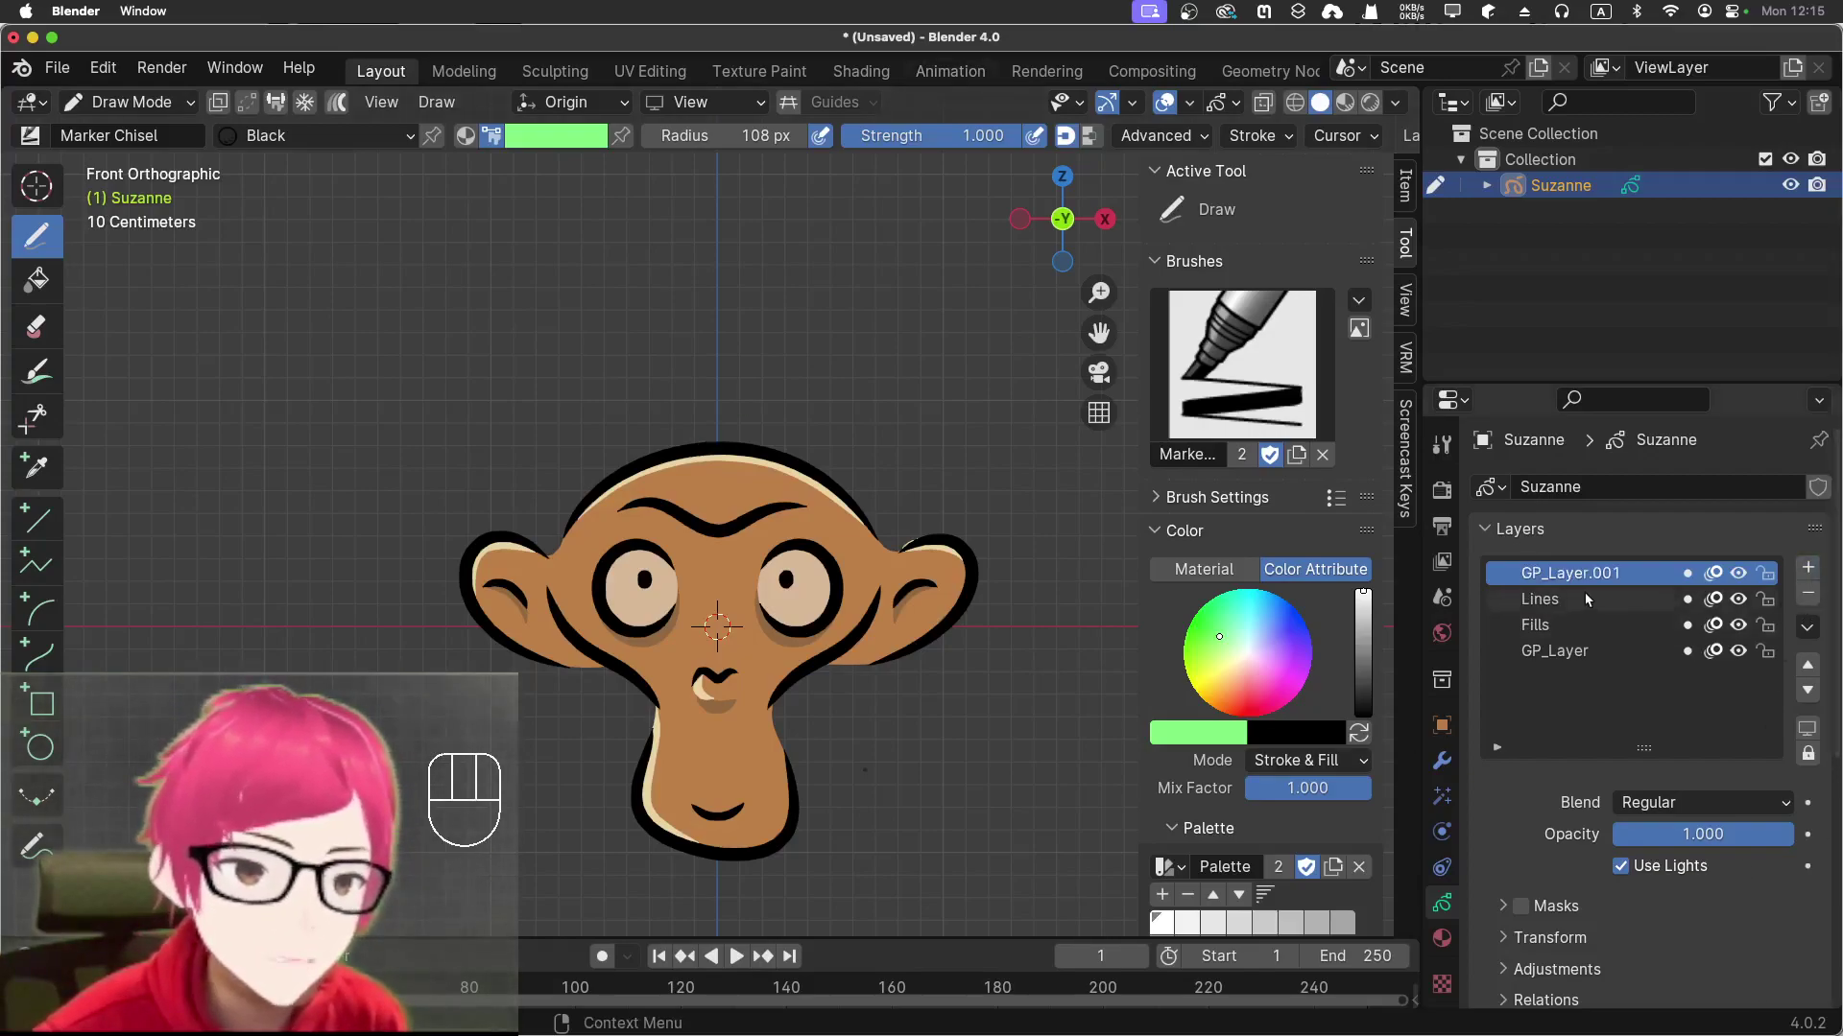
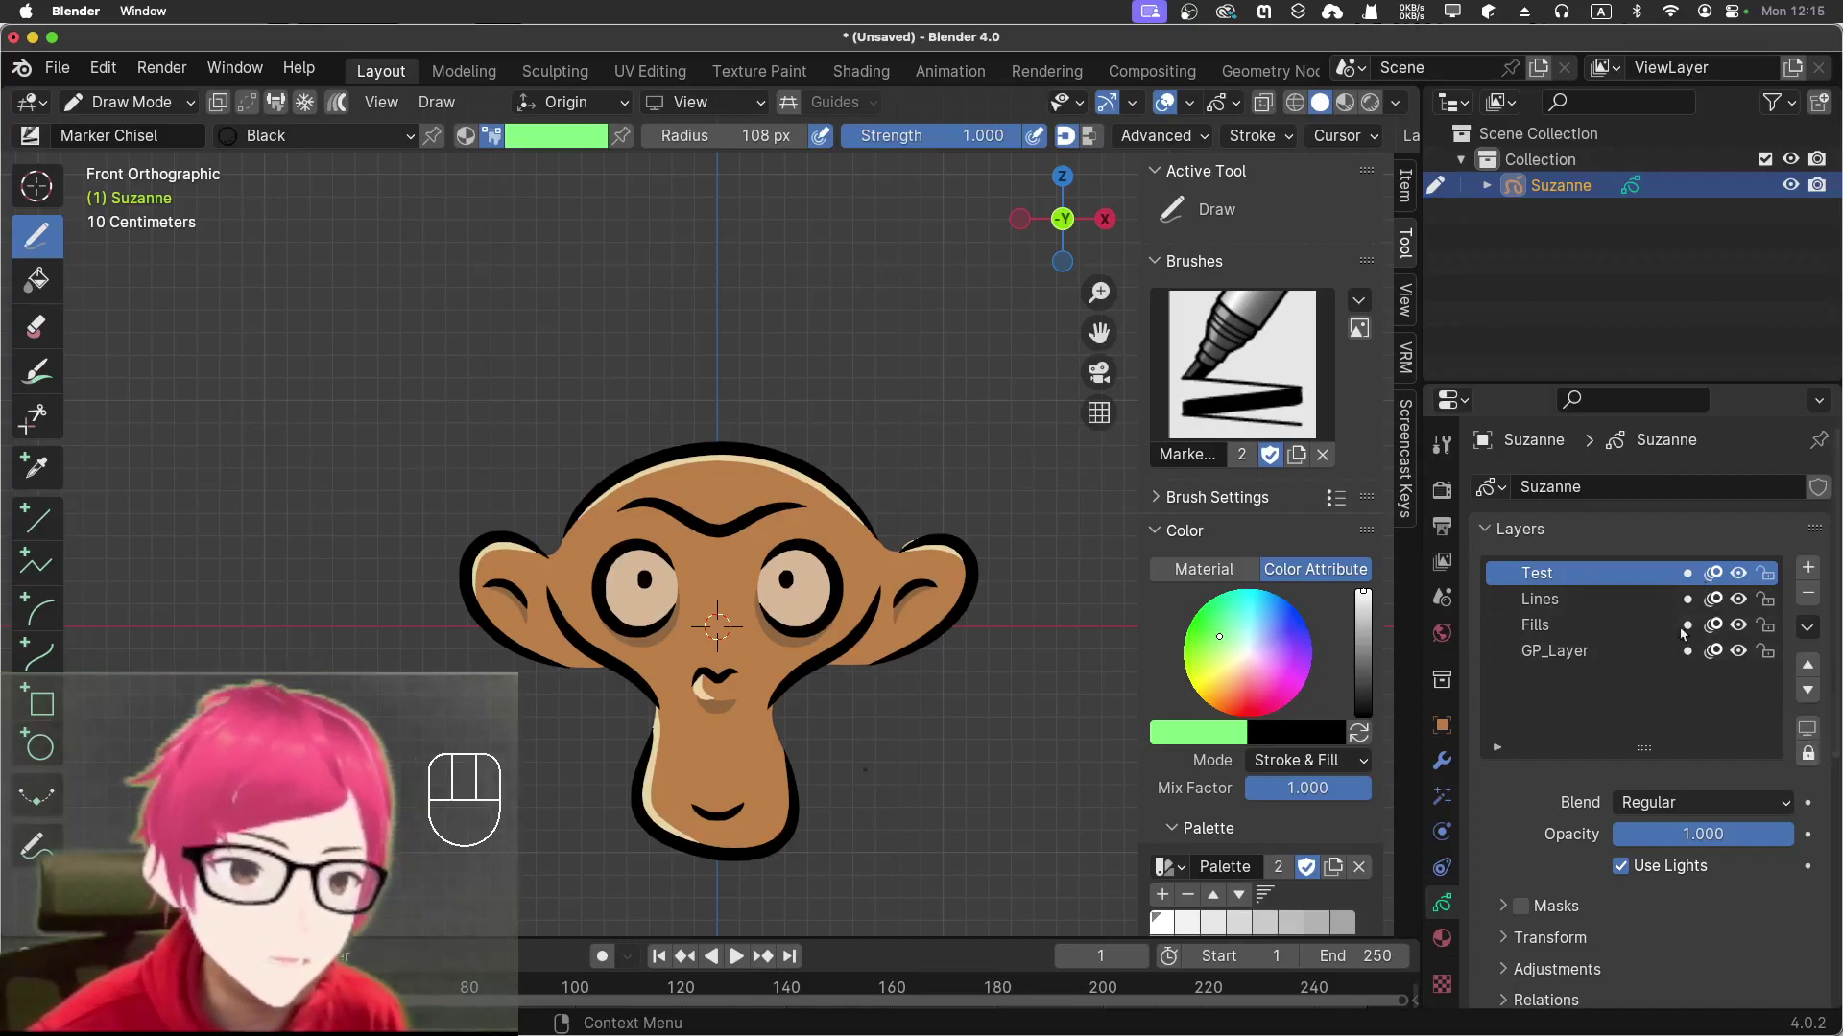
left_click(1811, 758)
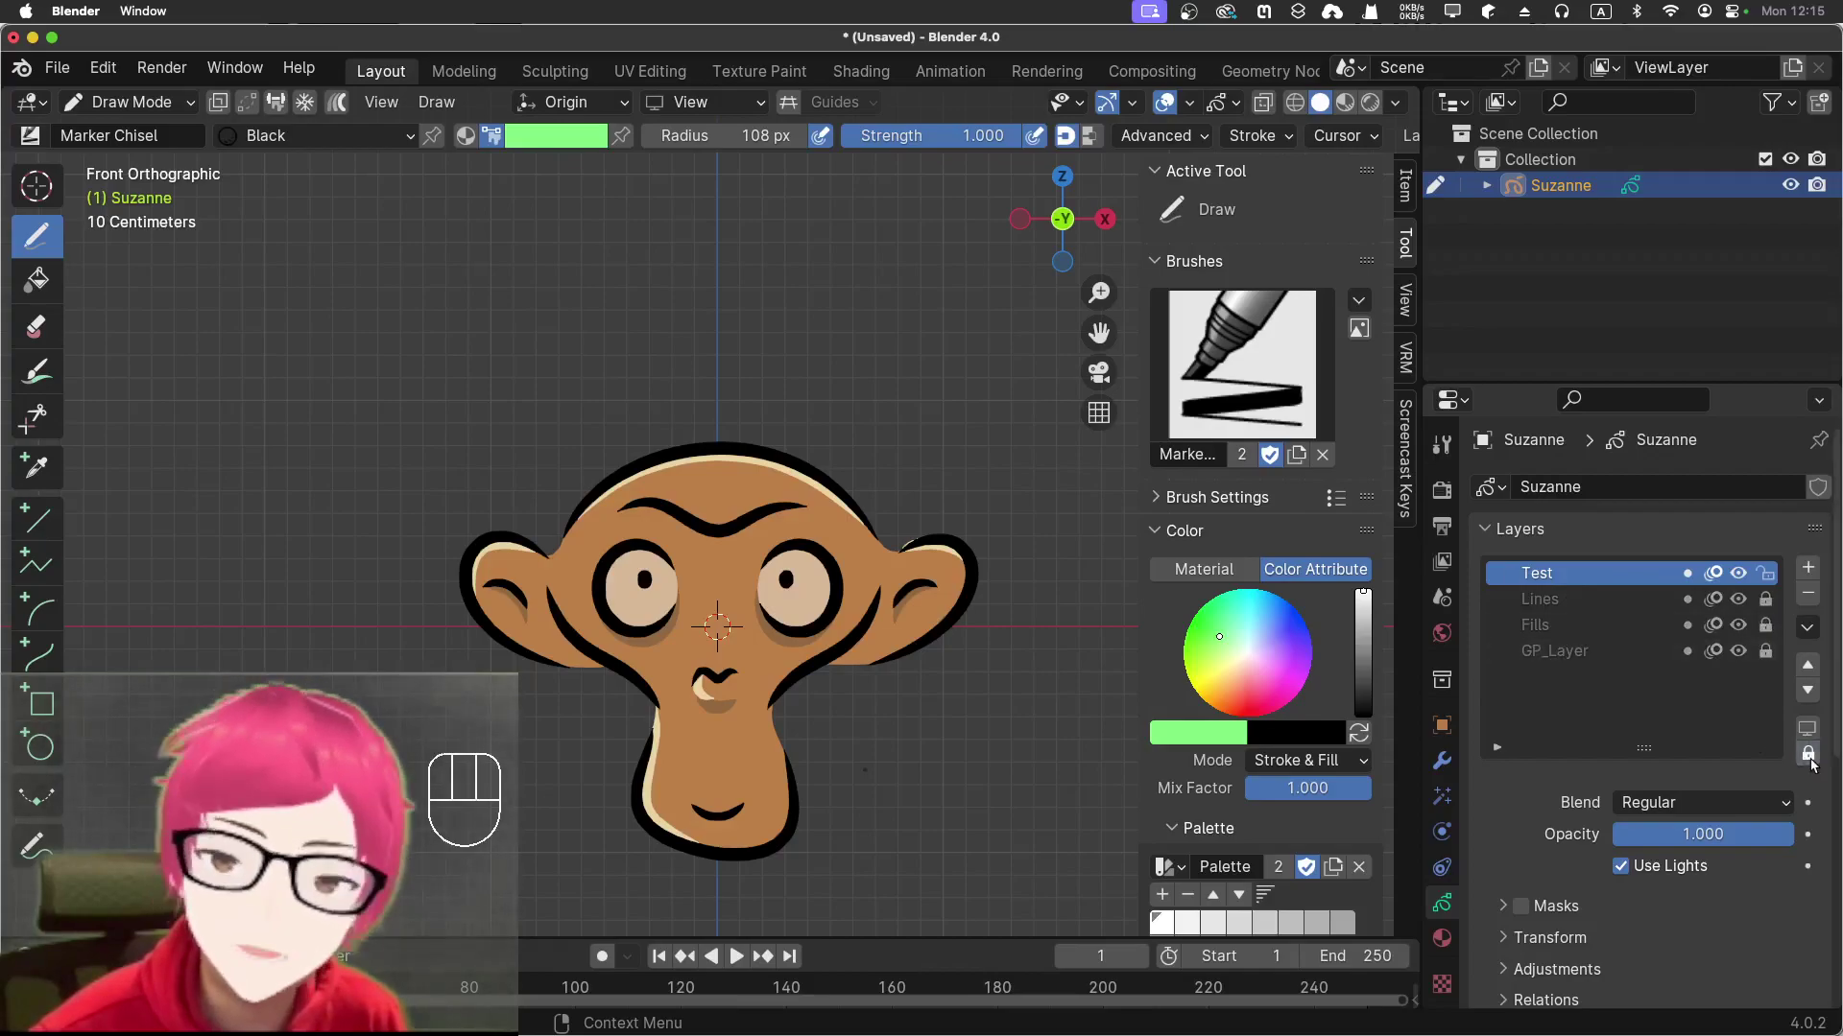
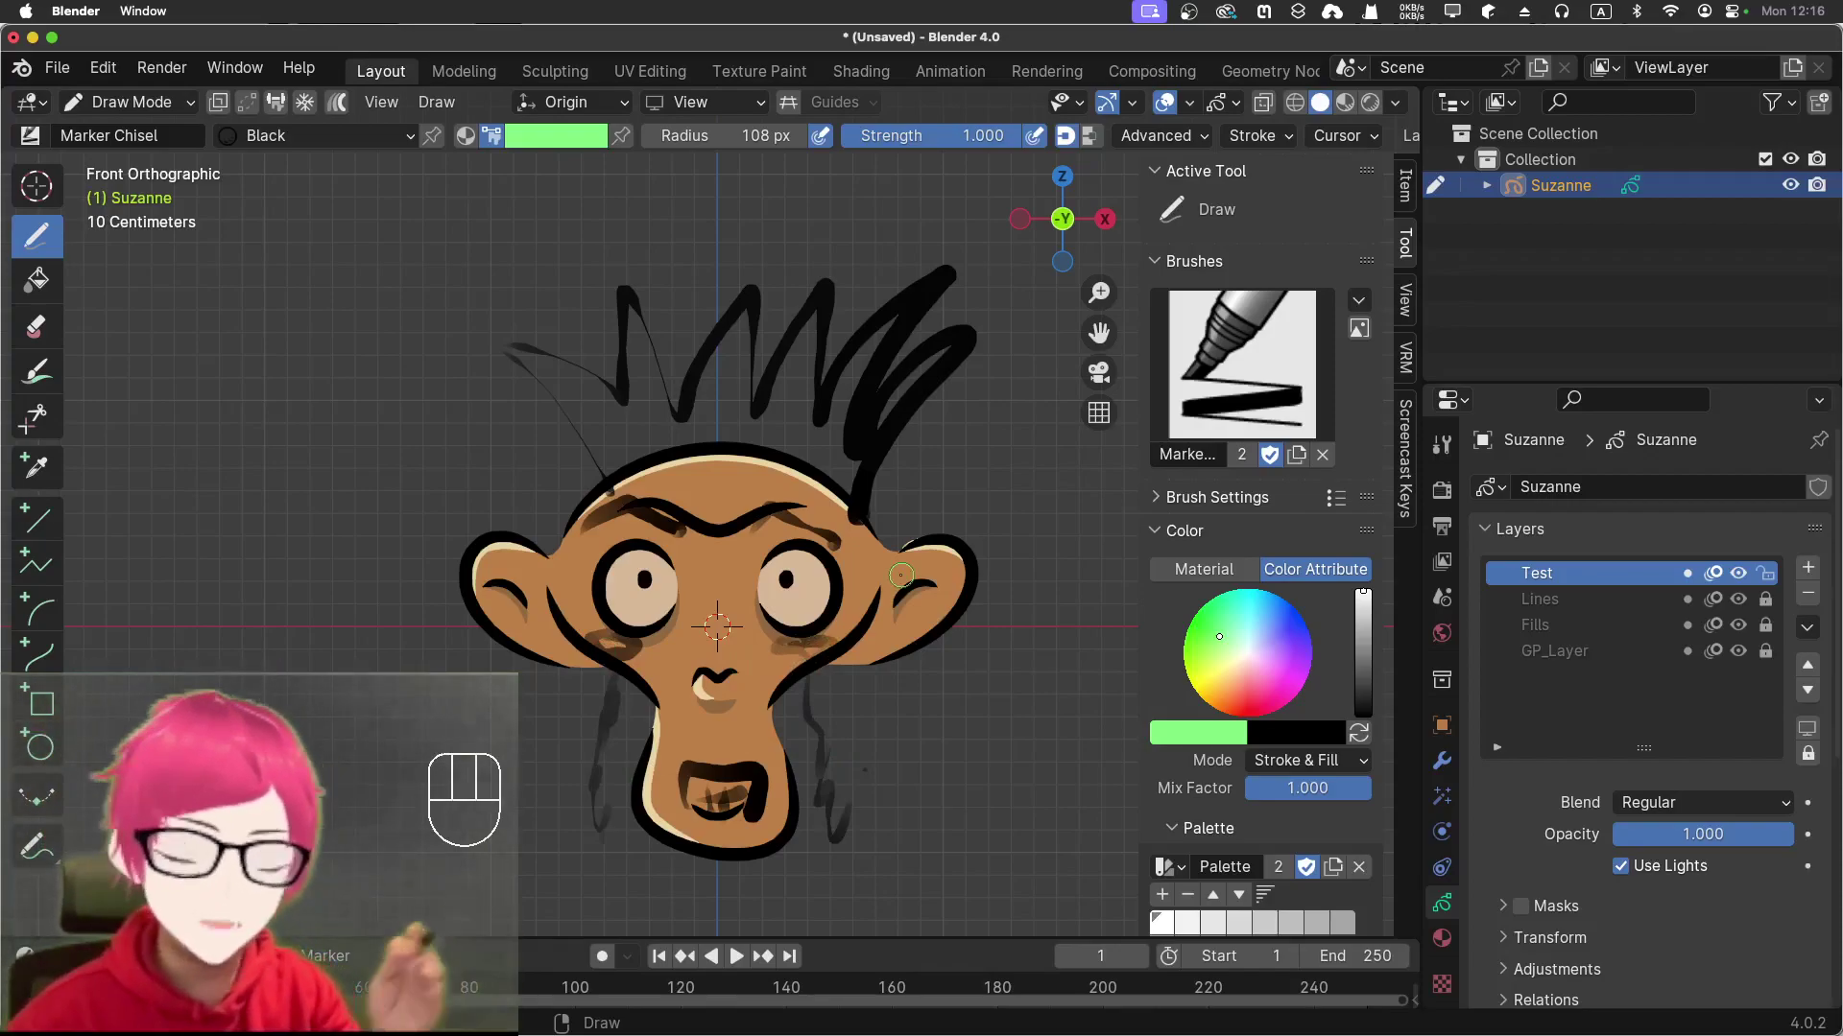
After drawing the hair on Test, unlock and unhide Lines, Fills and GP_Layer again
left_click(1808, 758)
left_click(1744, 574)
left_click(1744, 574)
left_click(1745, 579)
left_click(1746, 578)
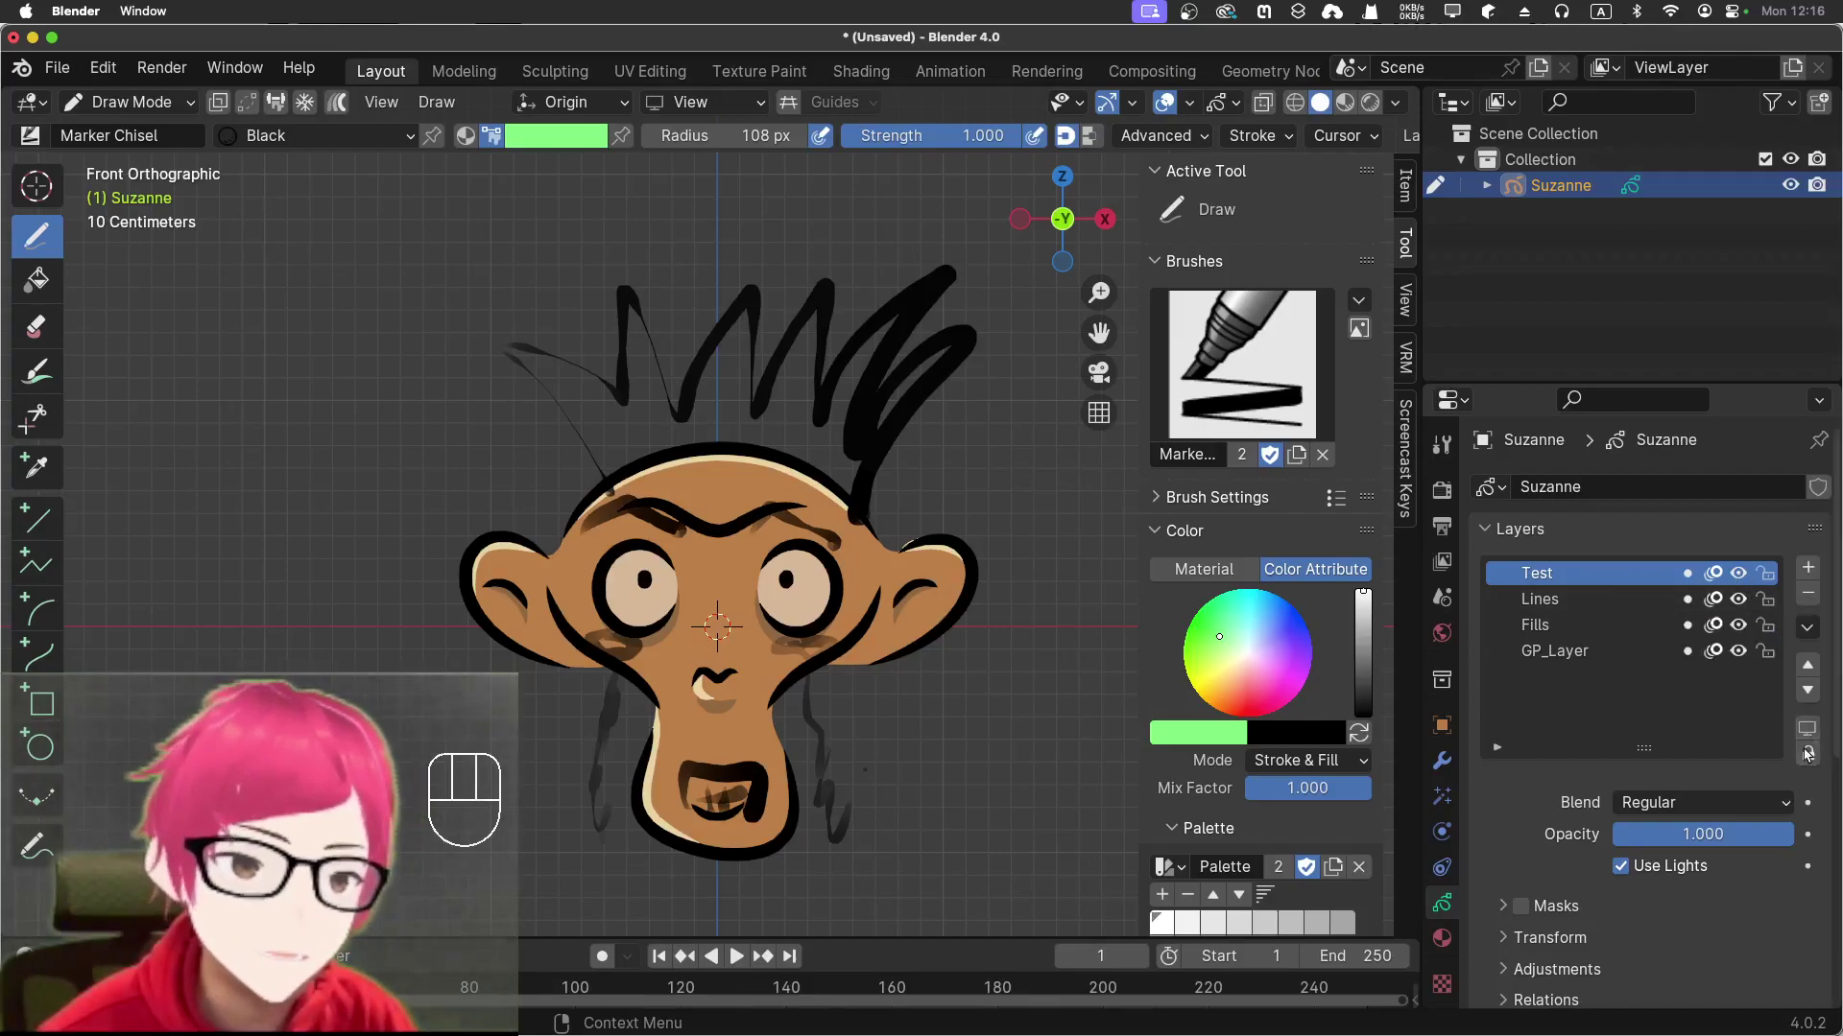
left_click(1809, 632)
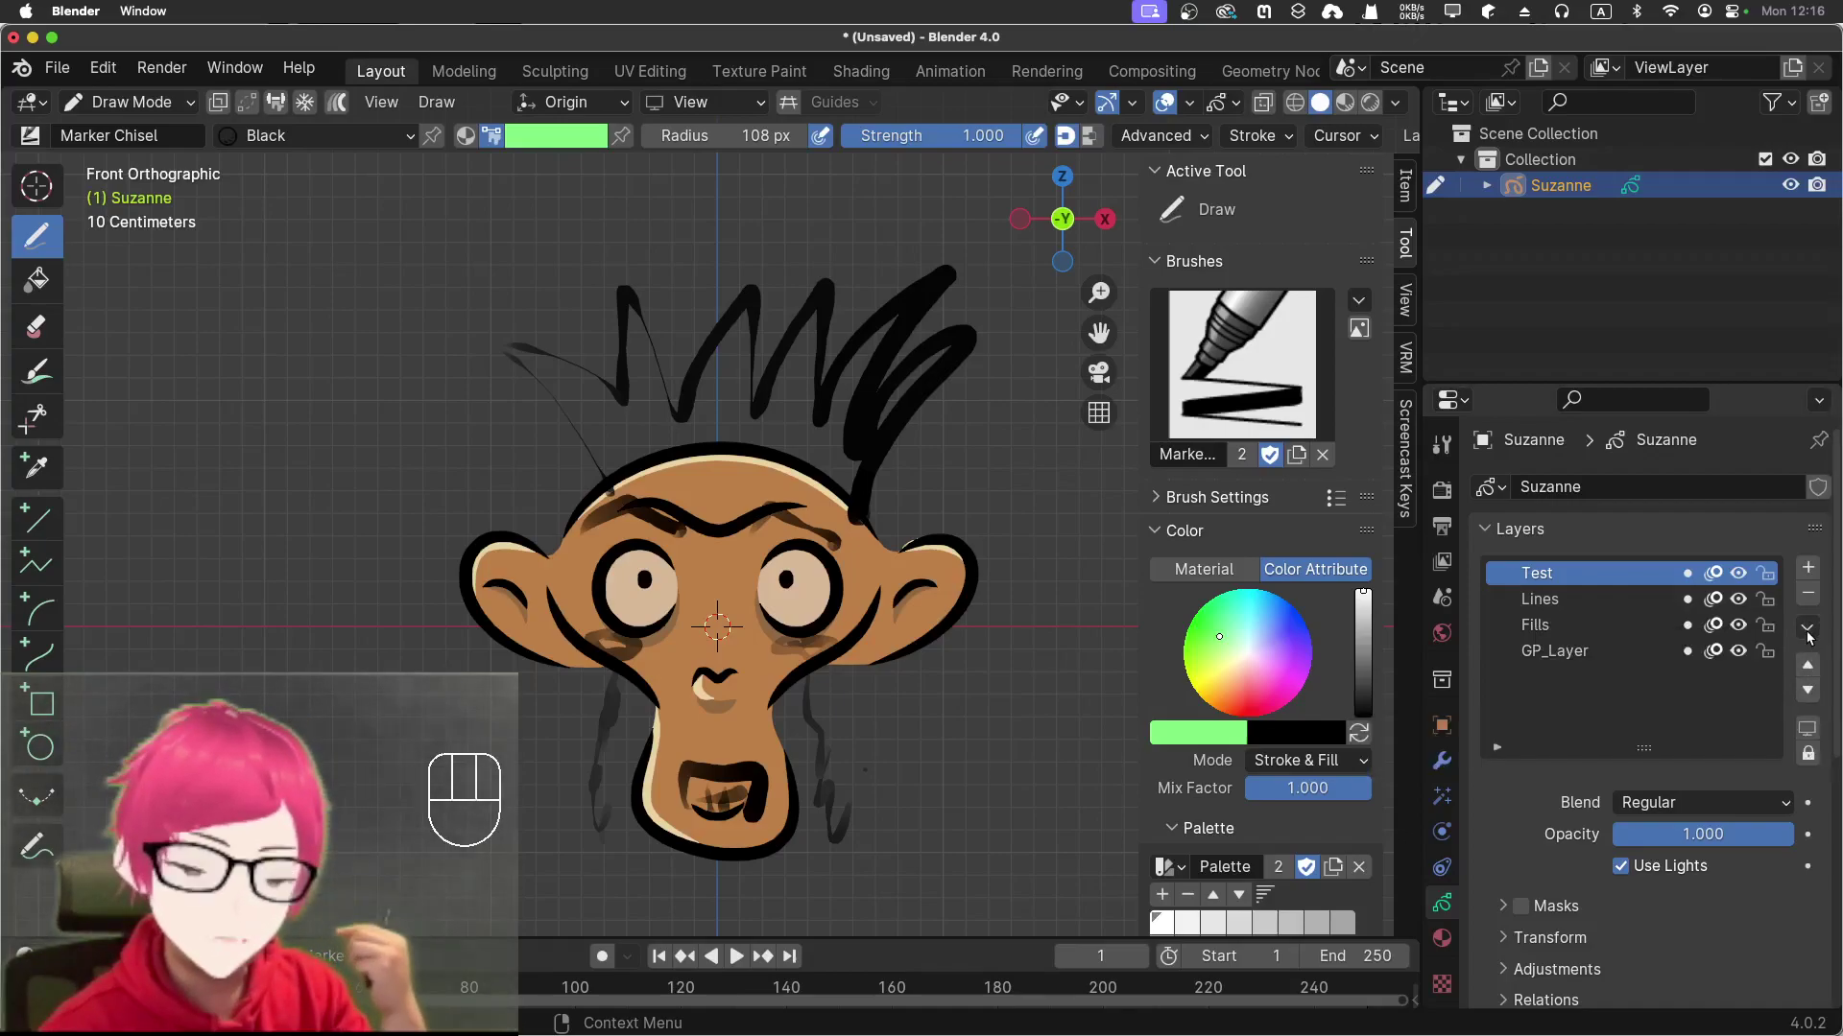
left_click(1813, 637)
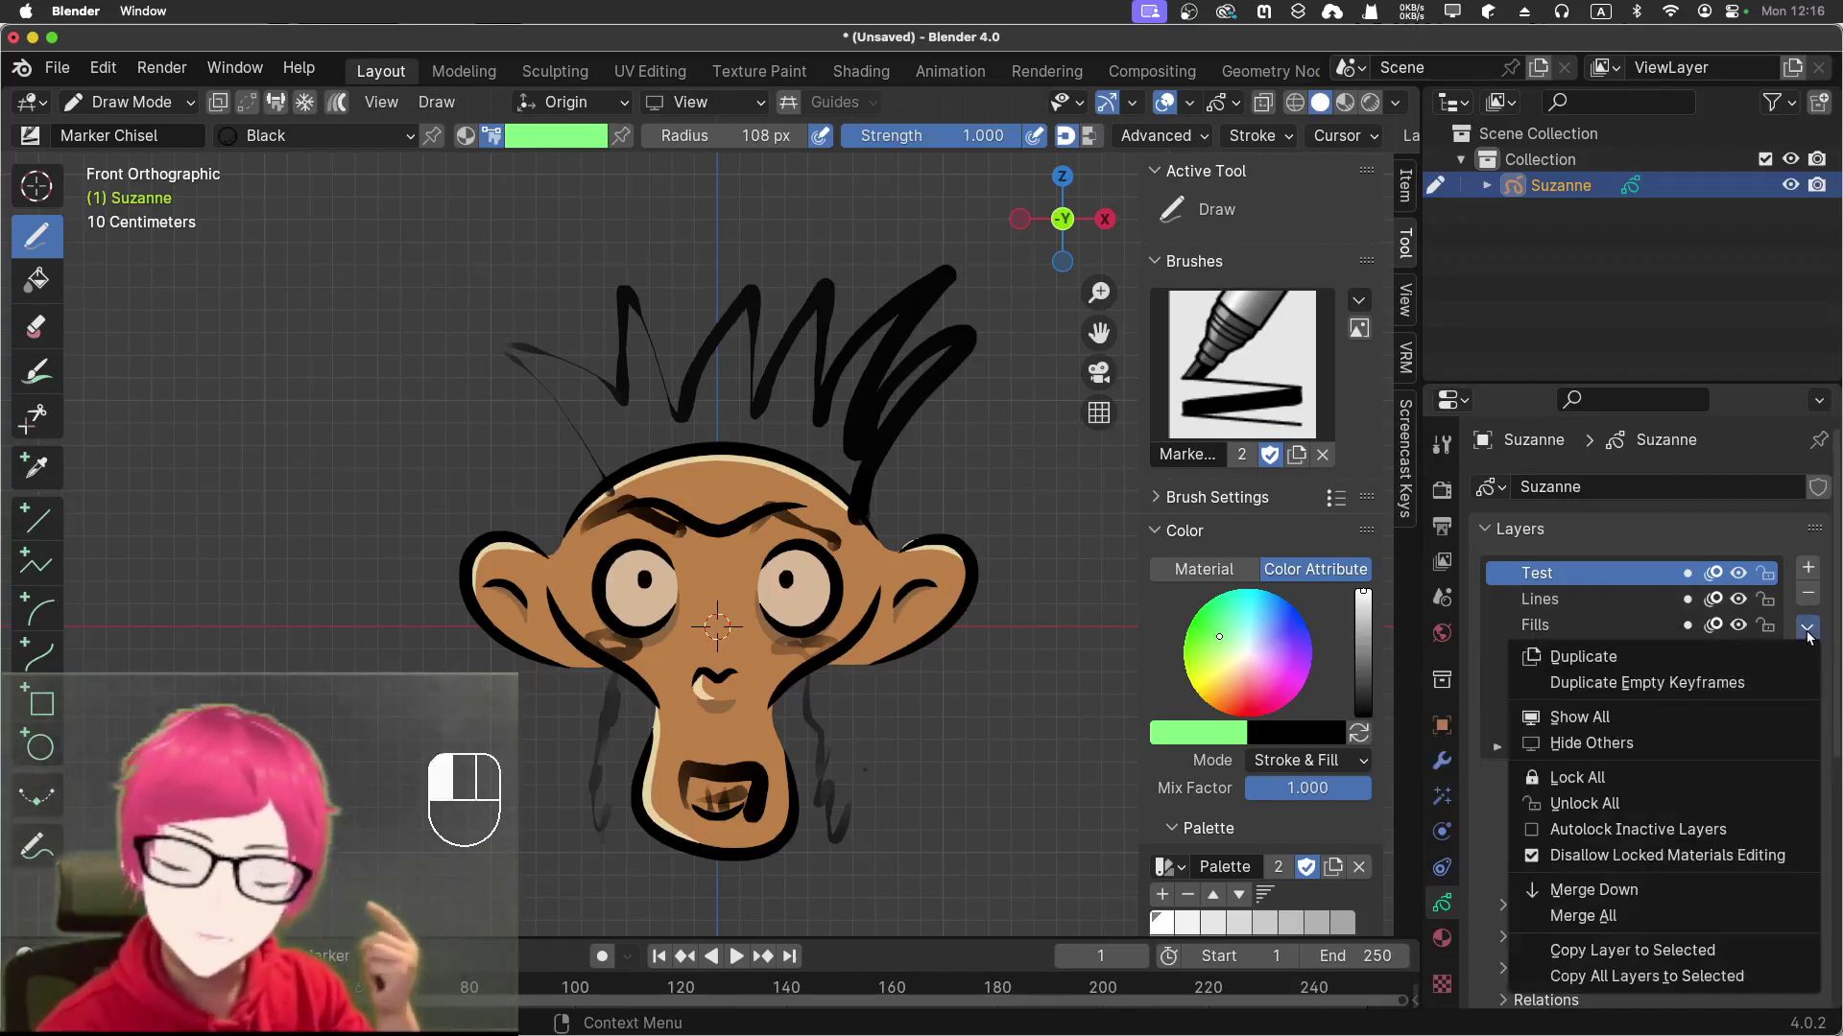